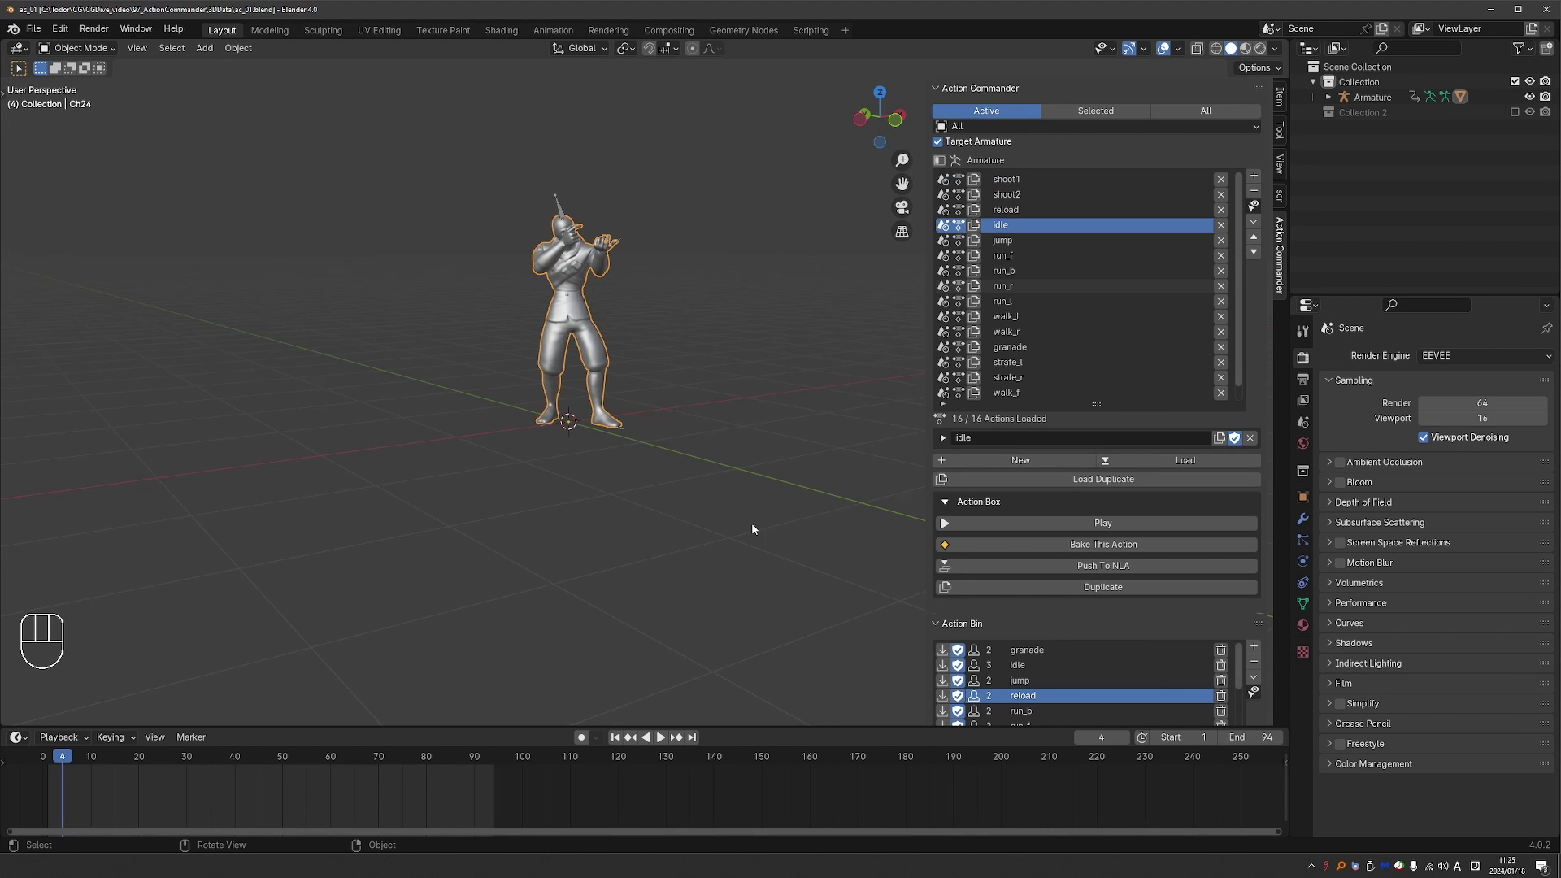
Preview idle, strafe_l, walk_r and shoot2 in turn, leaving shoot2 as the armature's current action
left_click_drag(668, 744, 530, 598)
middle_click(544, 594)
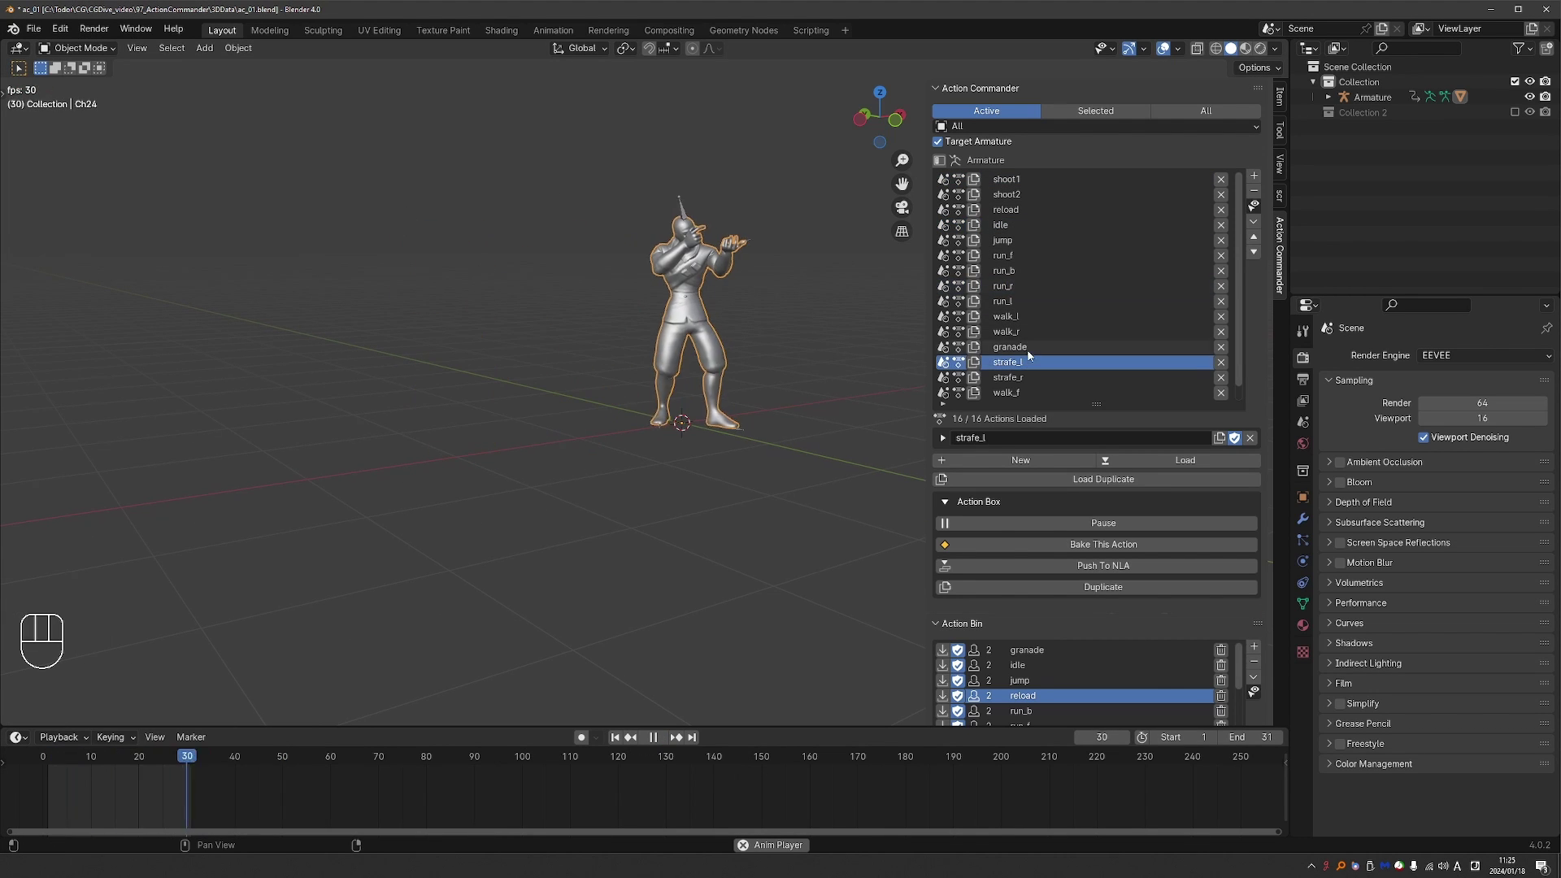
key("space")
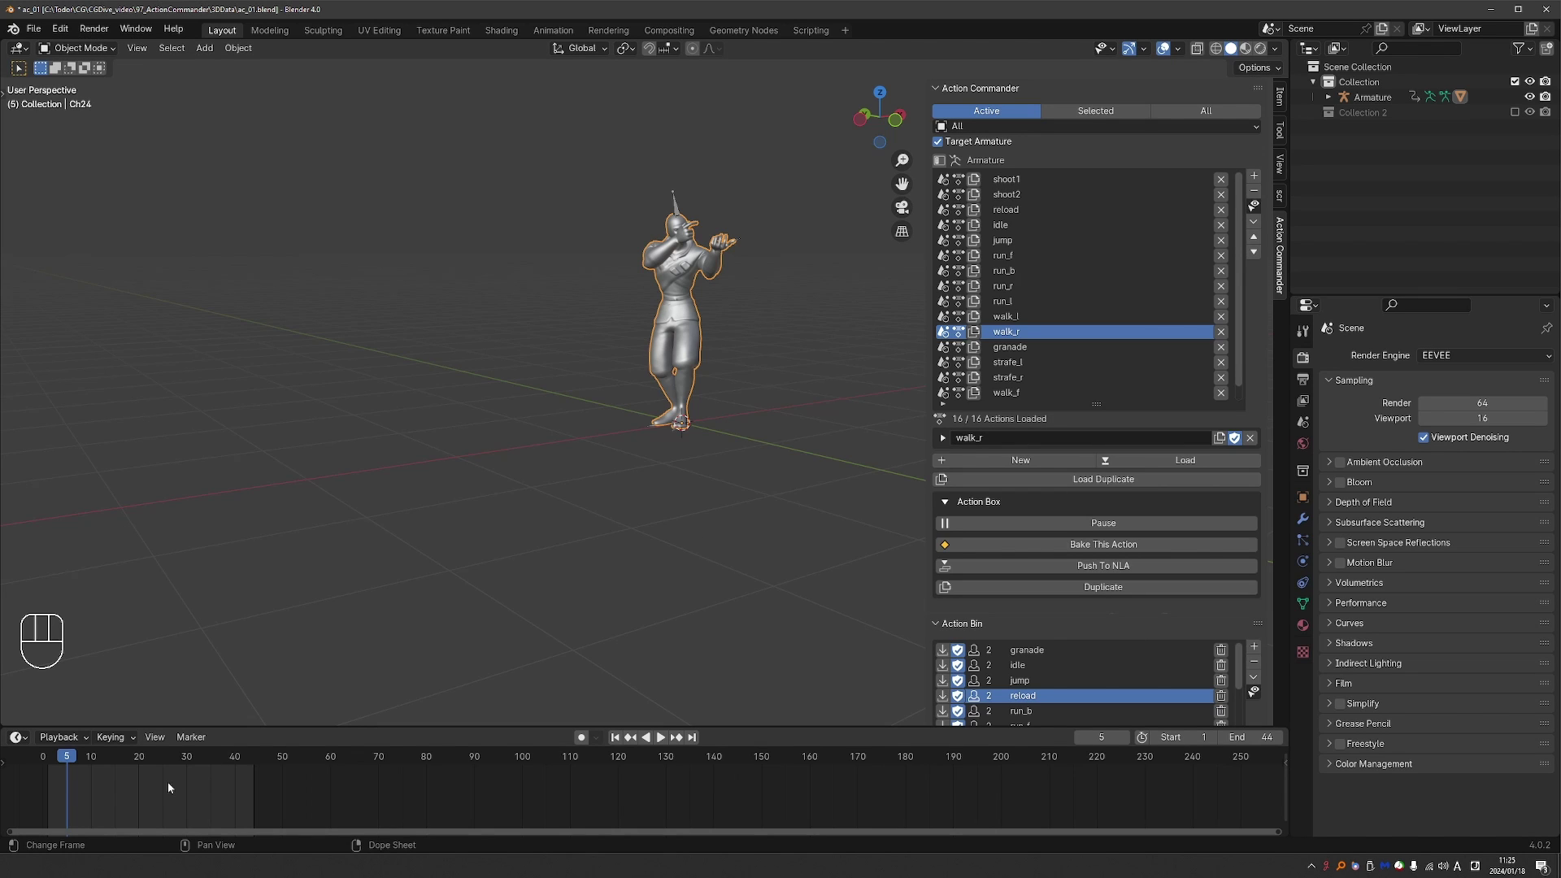
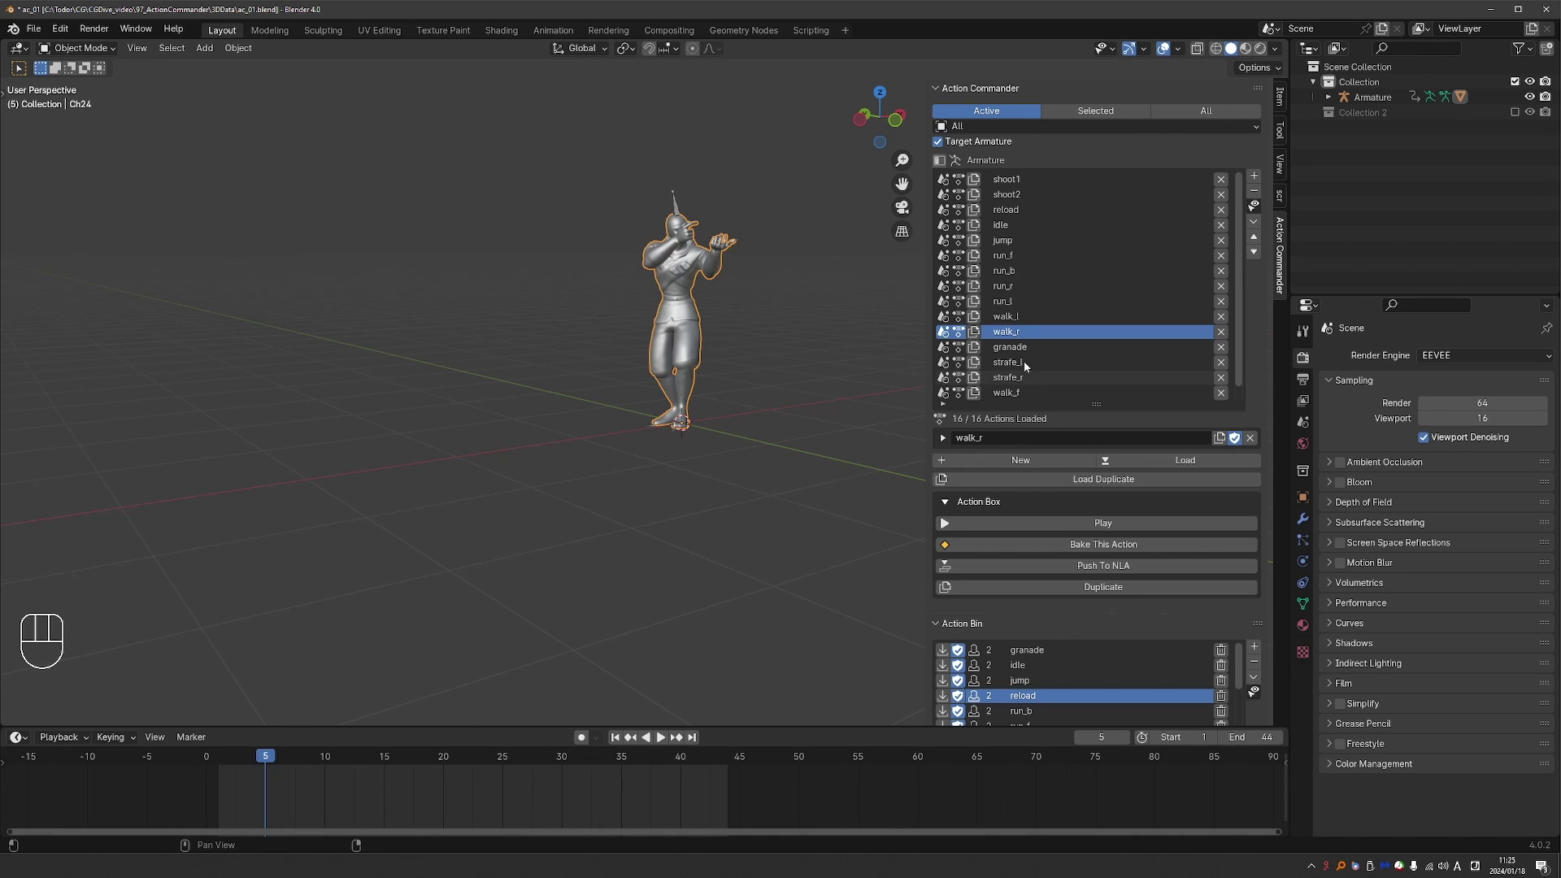
middle_click(912, 786)
middle_click(806, 794)
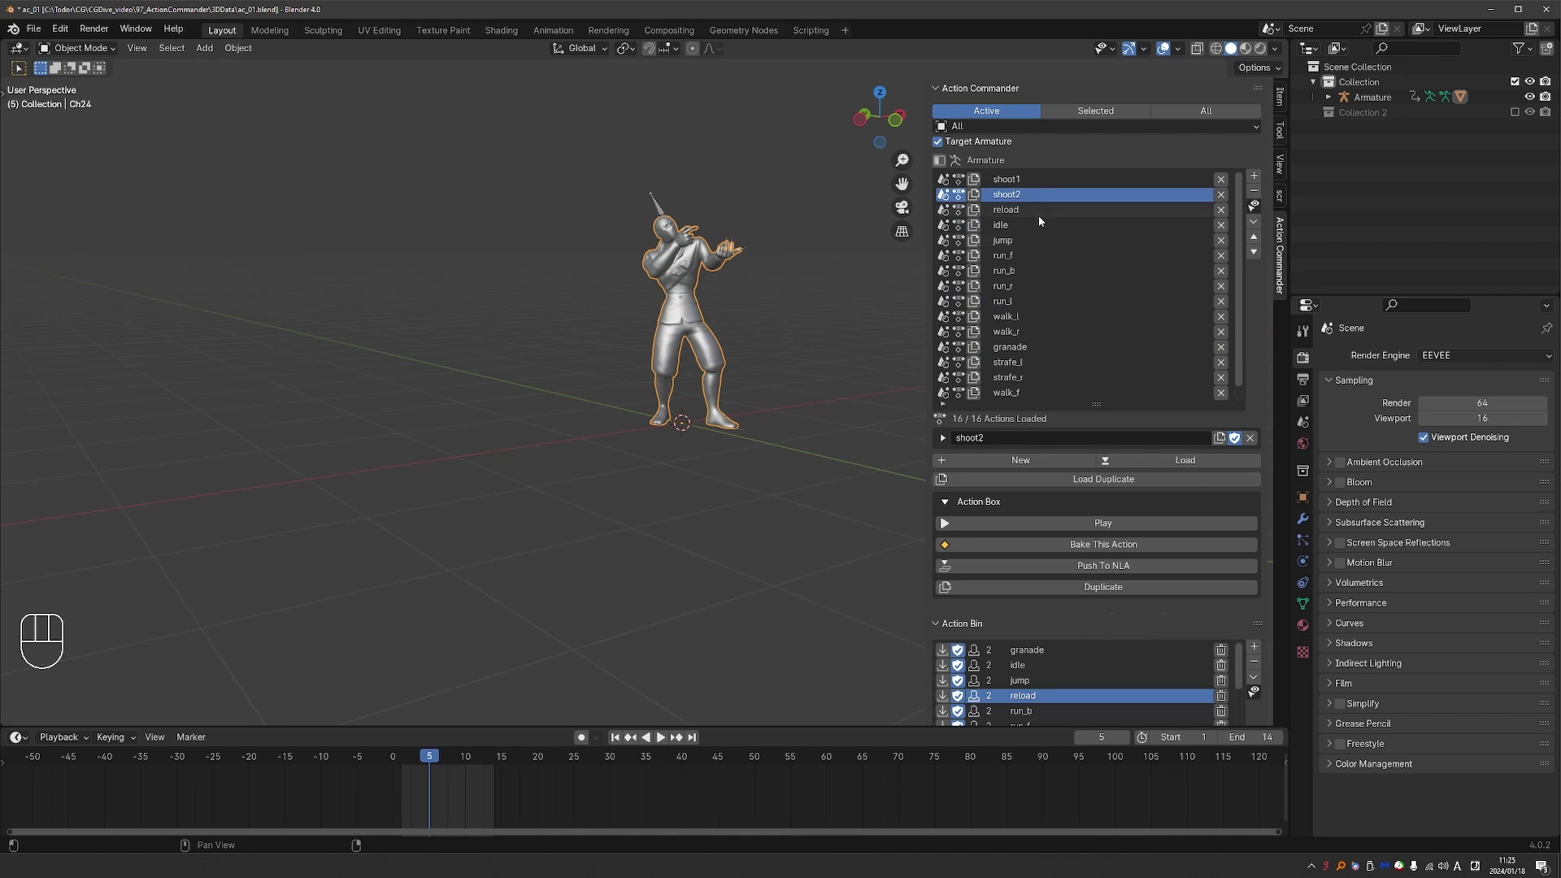
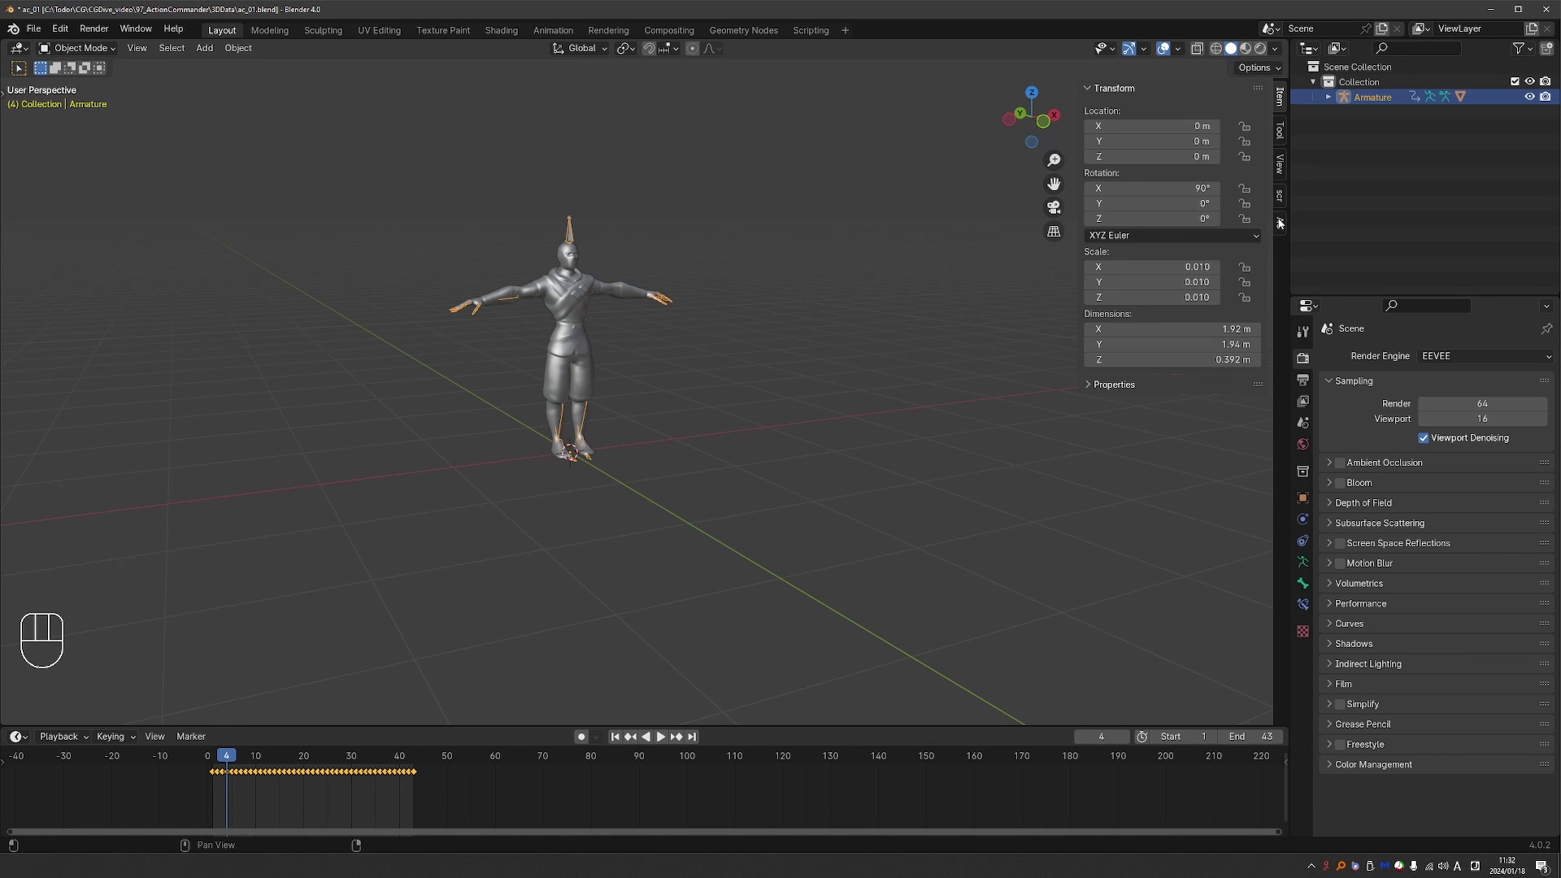
Load all 16 file actions into the armature's Action Commander list, with walk_r active
left_click(1282, 224)
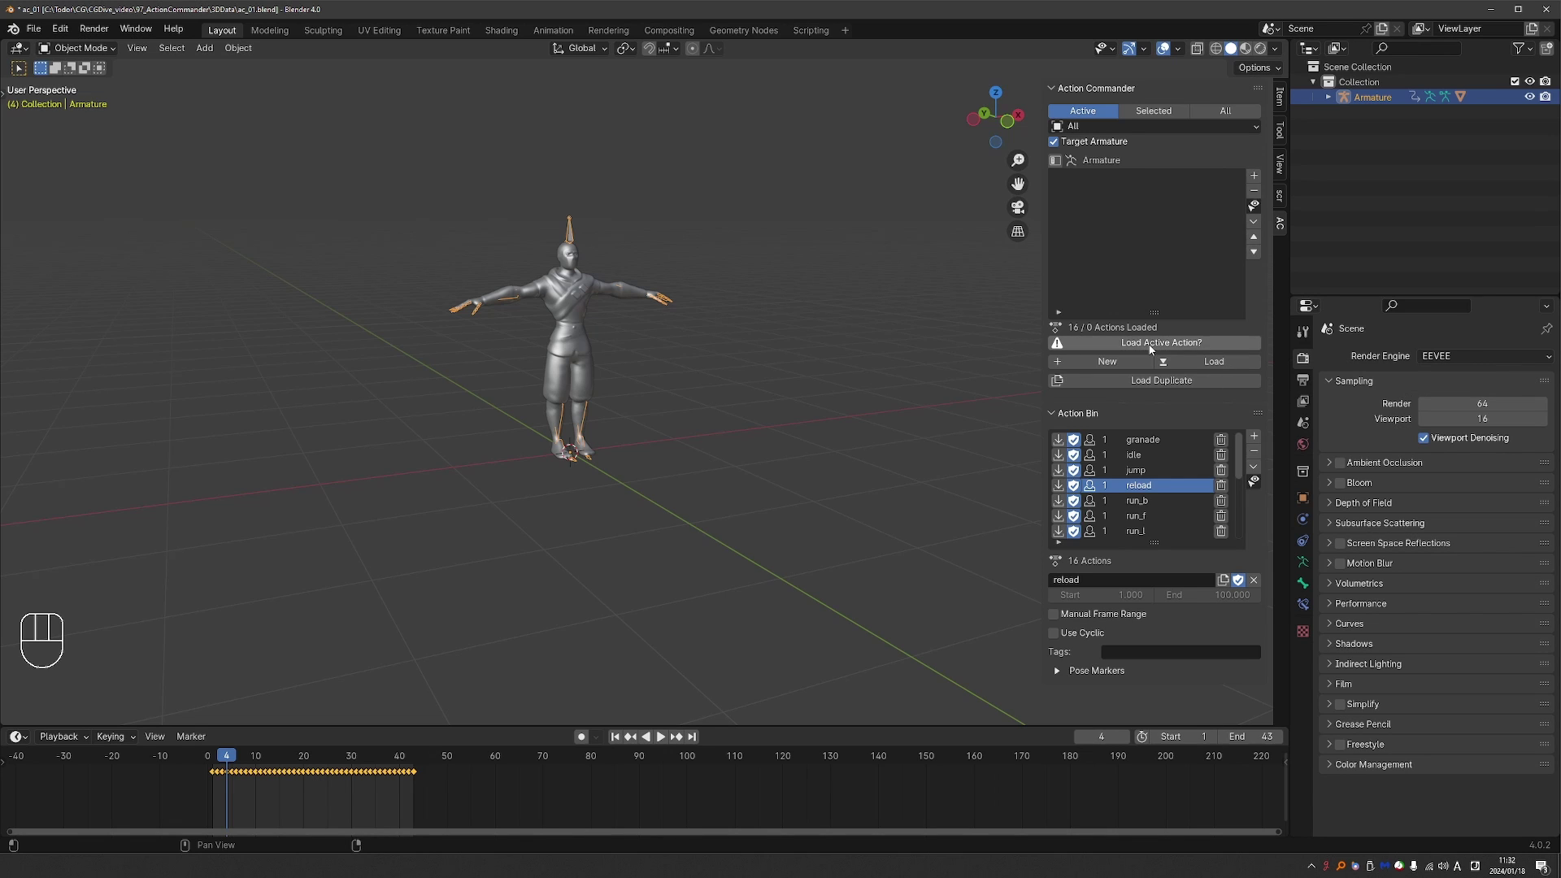
left_click_drag(1153, 347, 1123, 436)
left_click_drag(1201, 372, 978, 326)
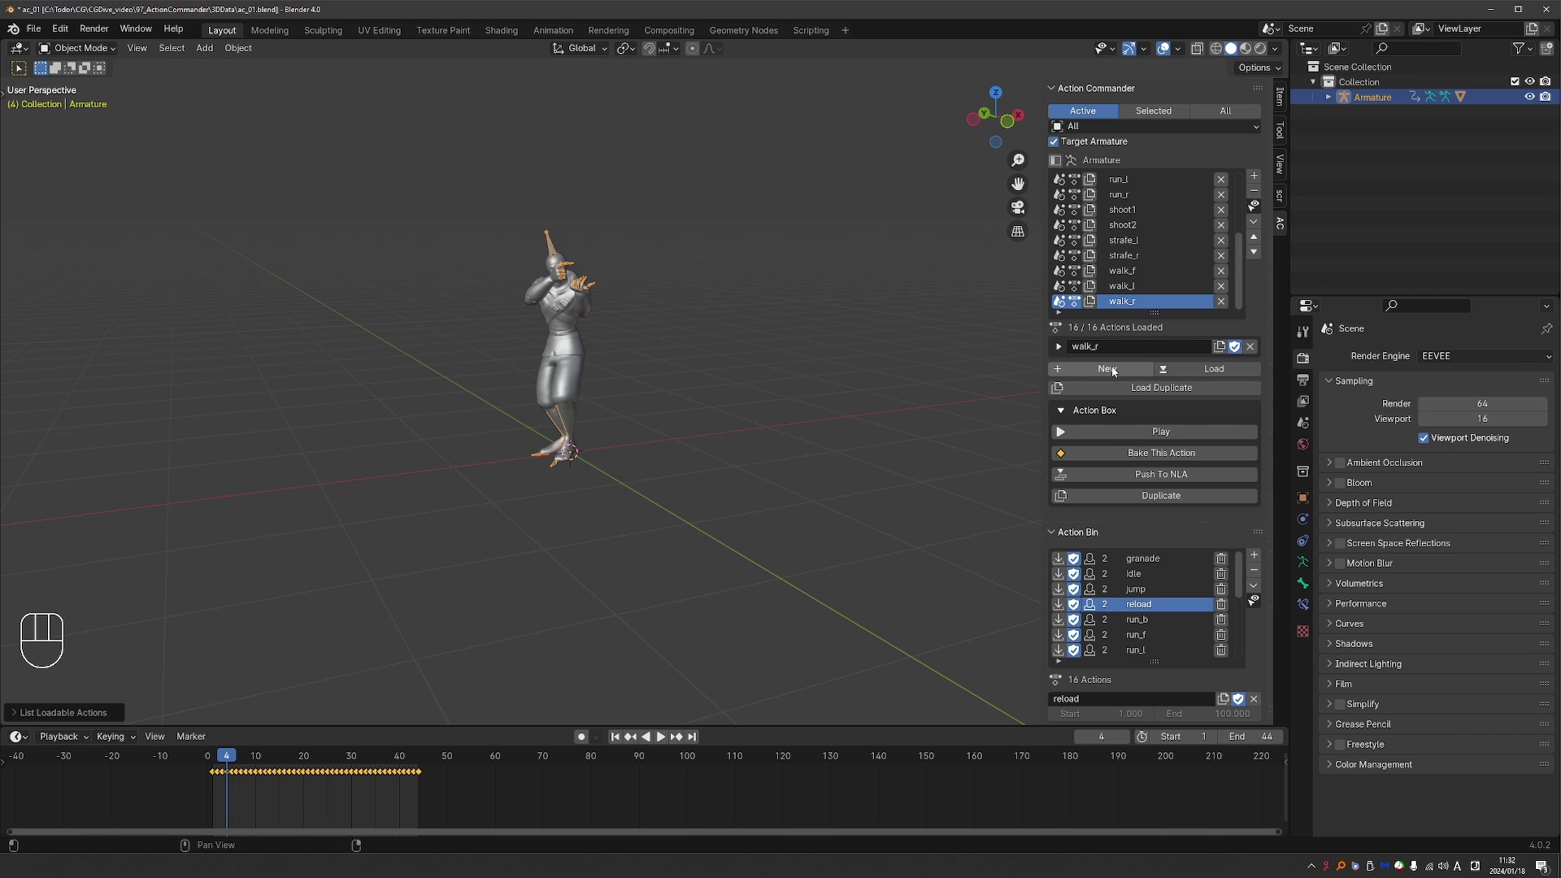
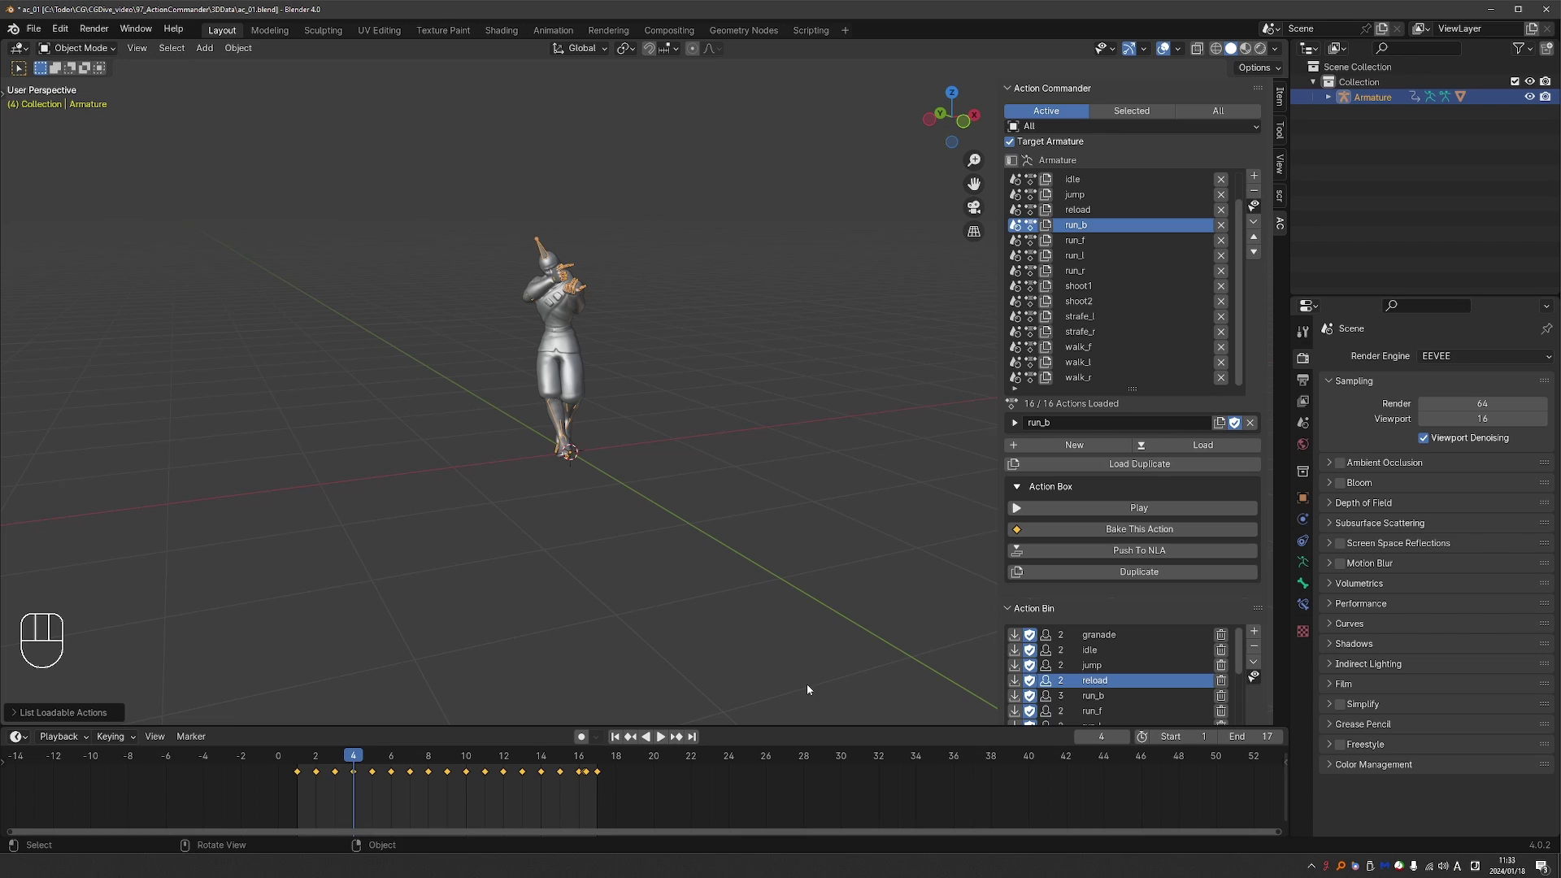
Enlarge the bottom area into a Dope Sheet Action Editor showing walk_l's keyframes over frames 1–32
left_click_drag(1110, 324, 188, 687)
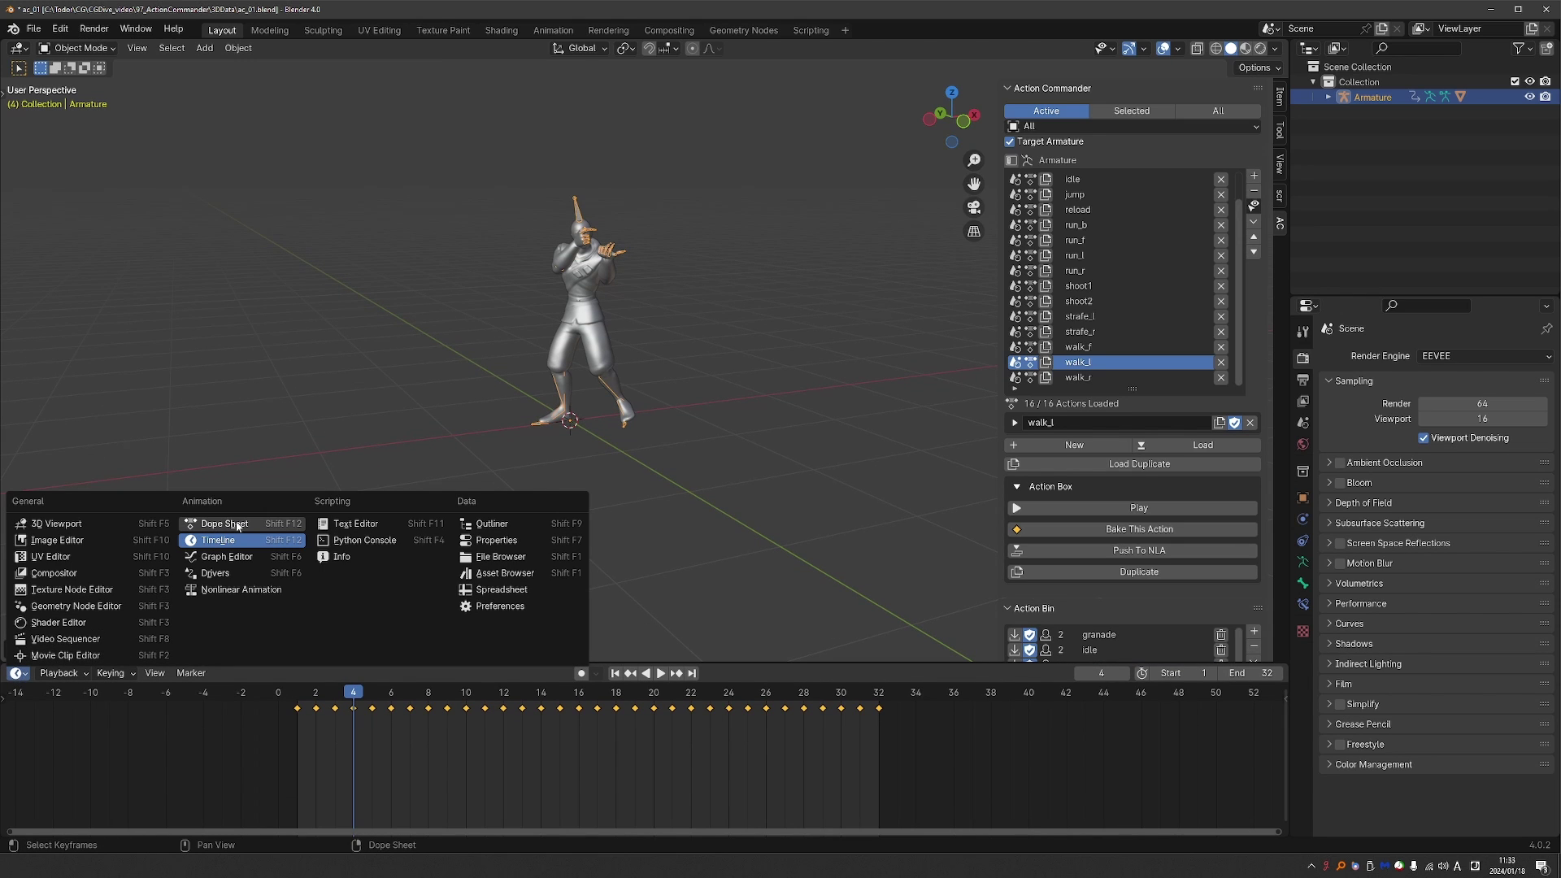
left_click(242, 530)
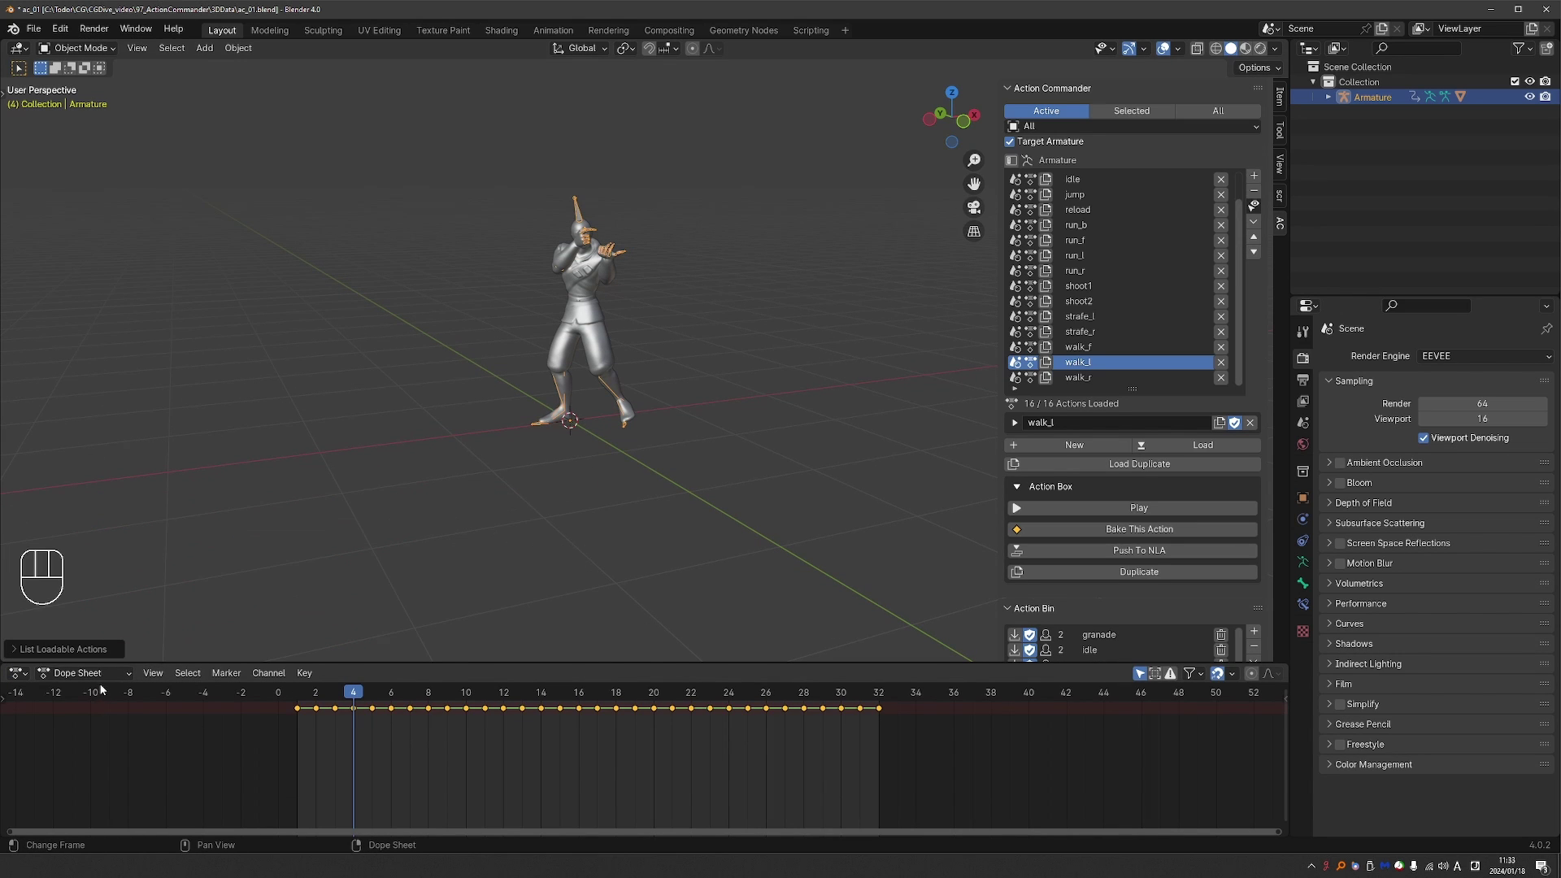
left_click_drag(102, 681, 109, 734)
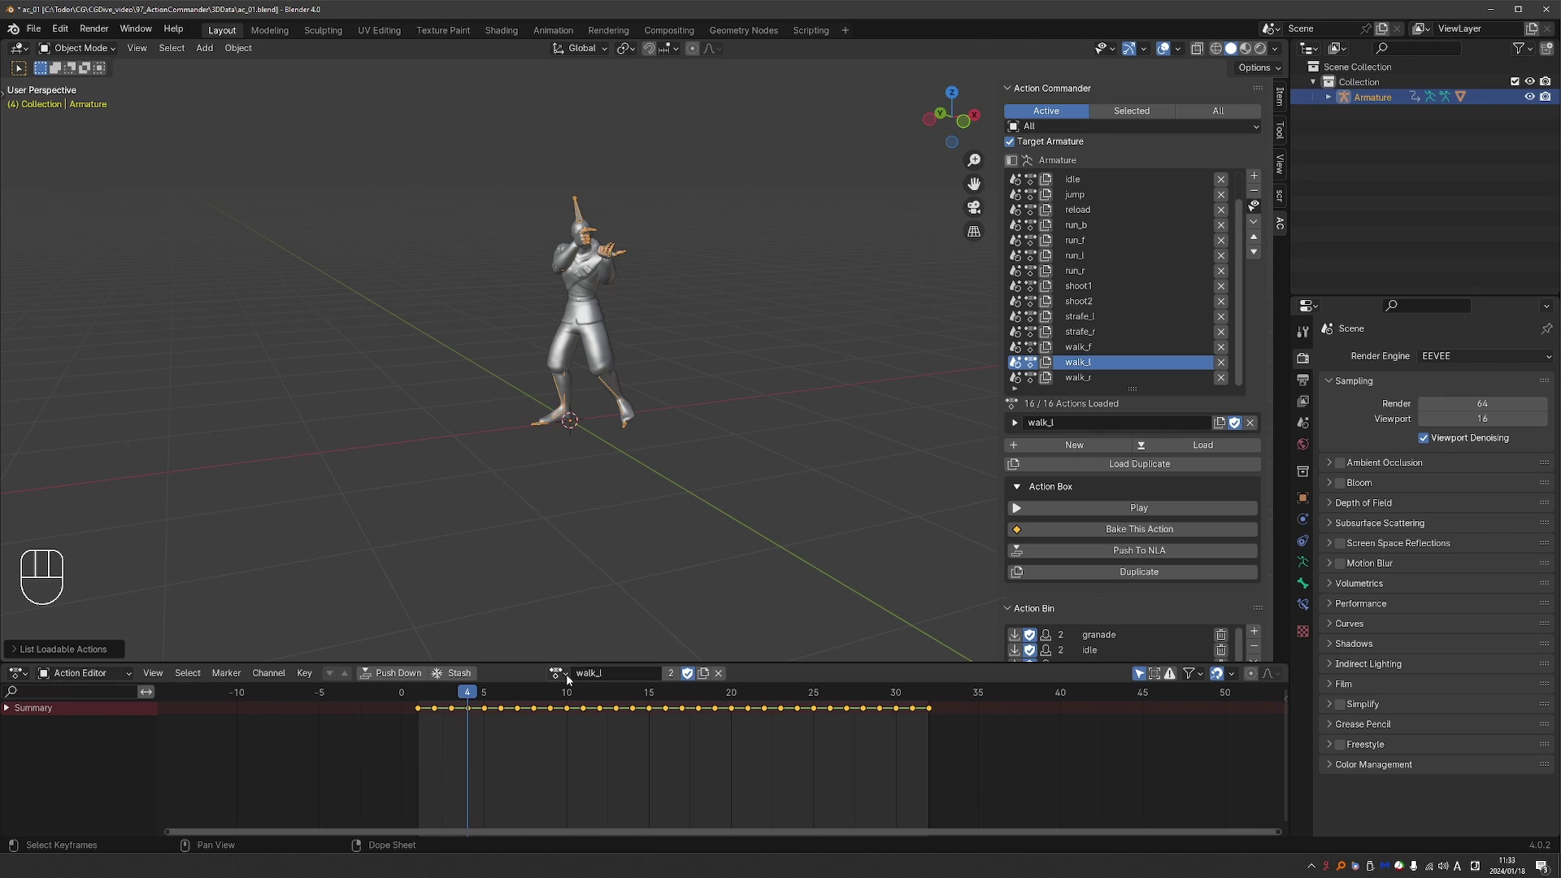
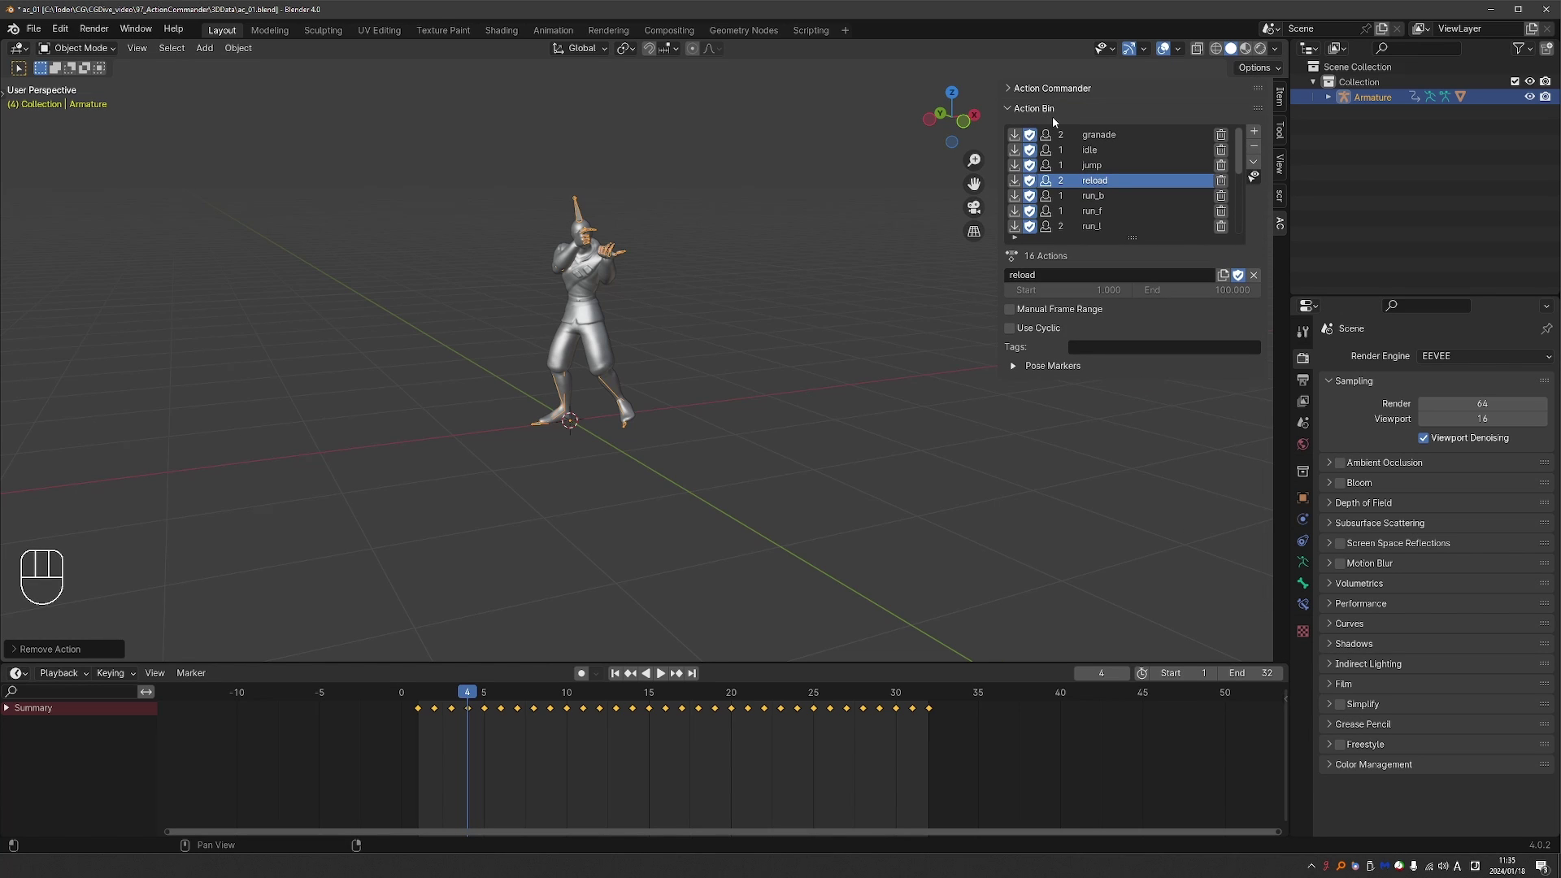
Expand the Action Bin list, select shoot1 and trash it to bring up the removal confirmation
left_click(1074, 88)
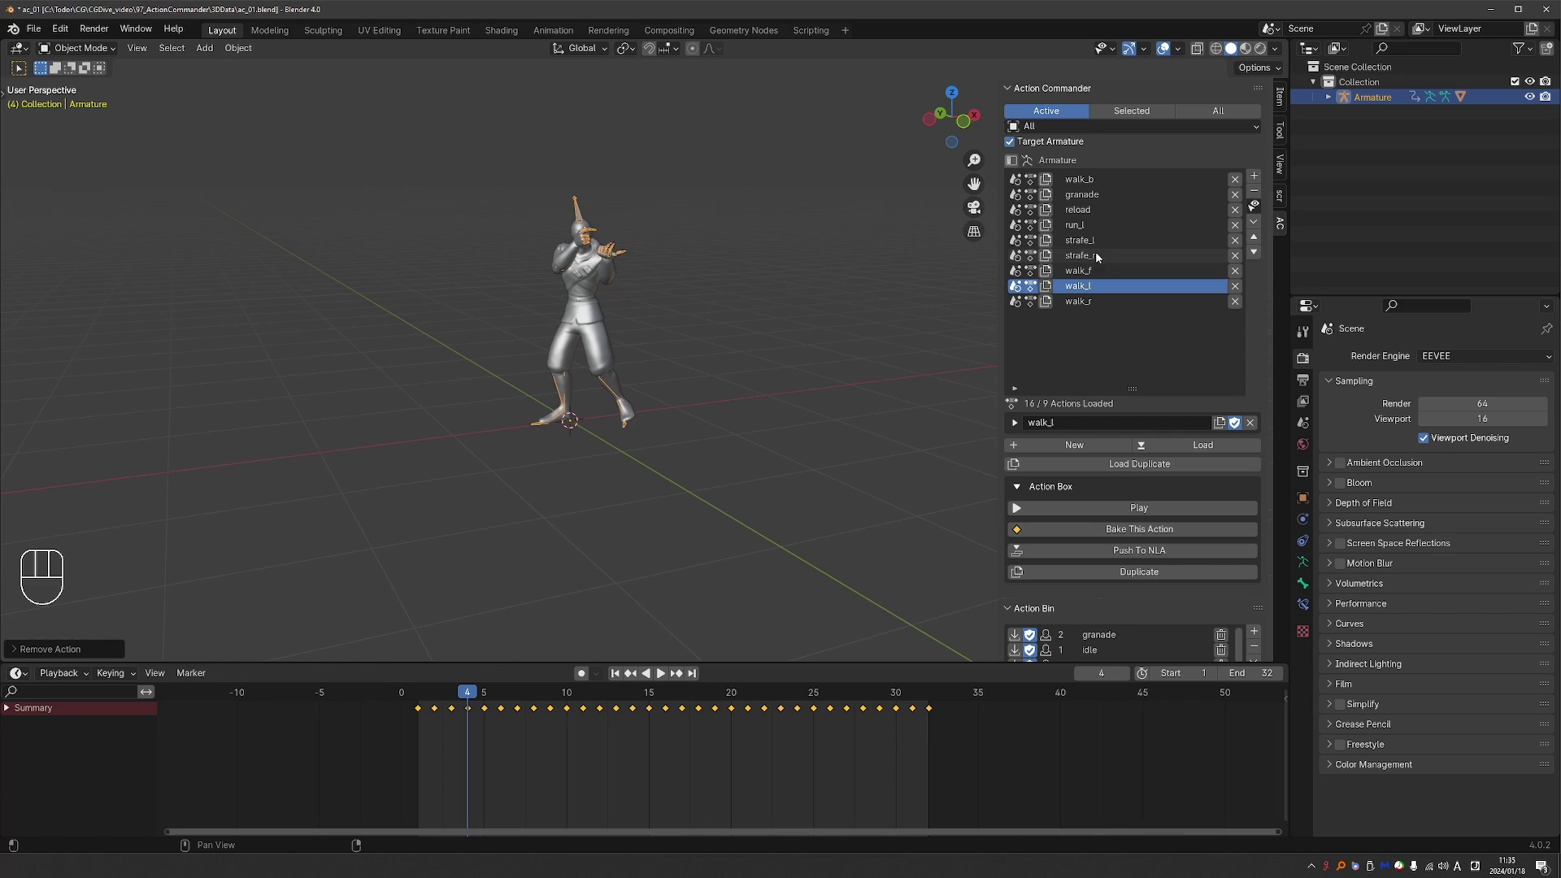
left_click_drag(1110, 208, 1149, 403)
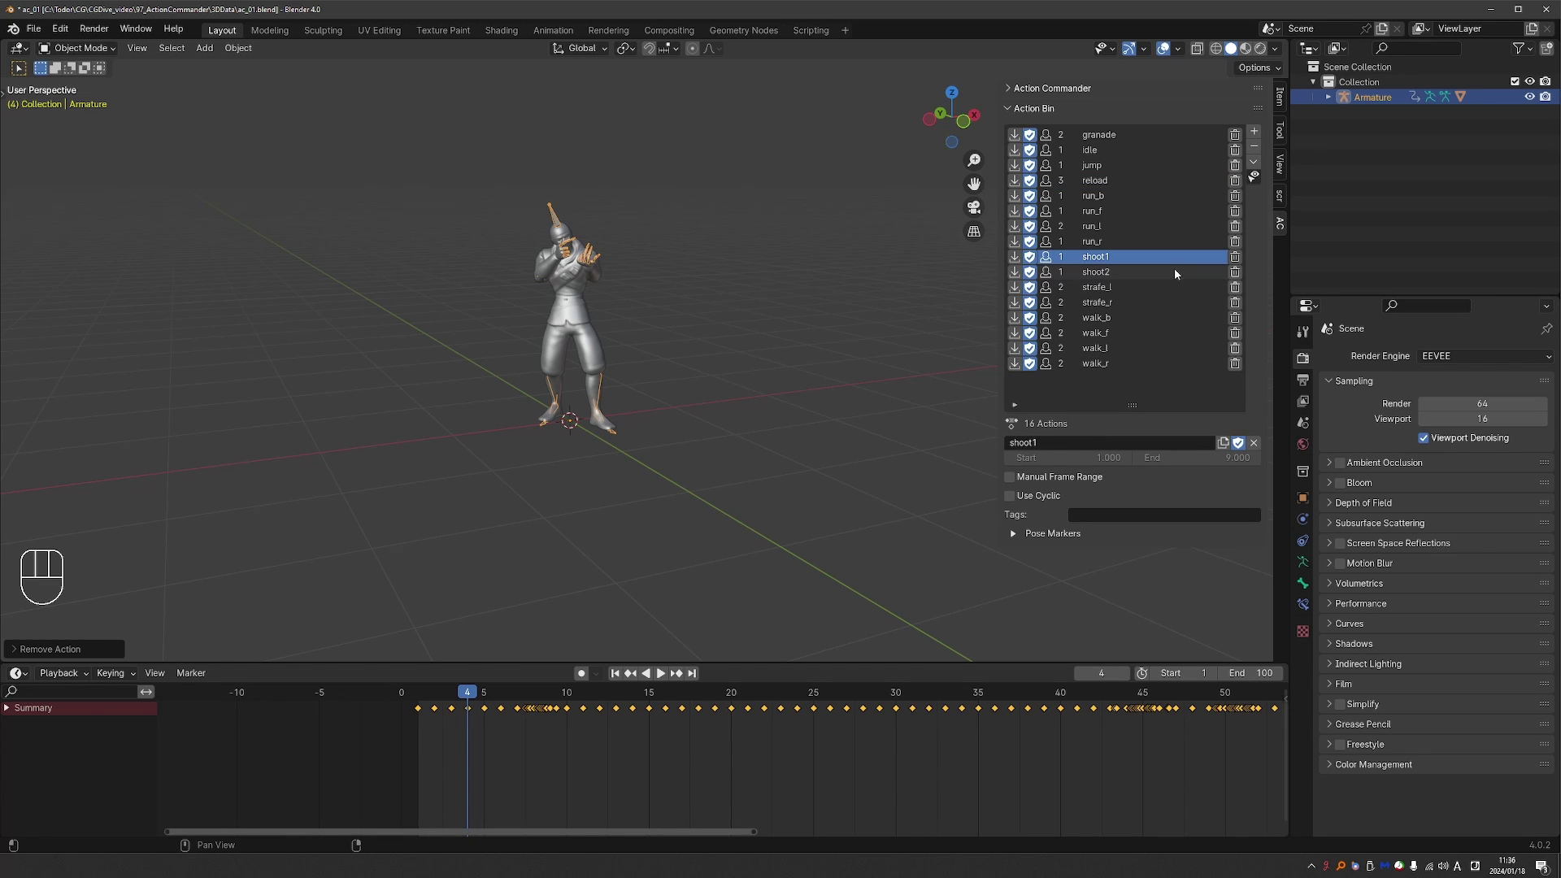
left_click_drag(1240, 262, 1202, 348)
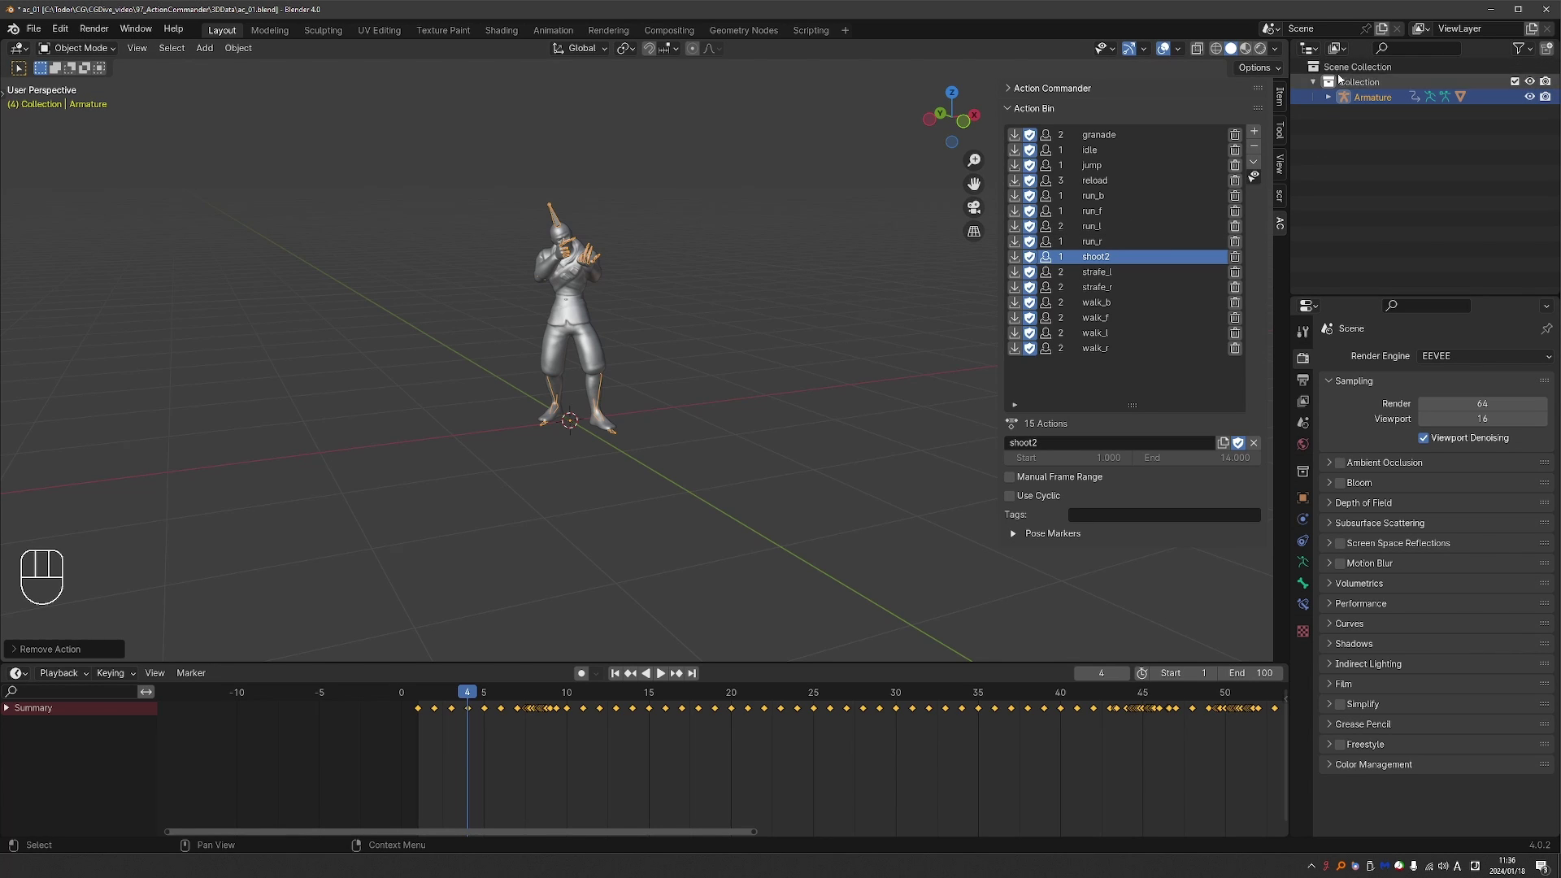
Check the file's actions in the Blender File outliner, then delete shoot2 and run_r, leaving 13 actions
left_click_drag(1343, 51, 1394, 139)
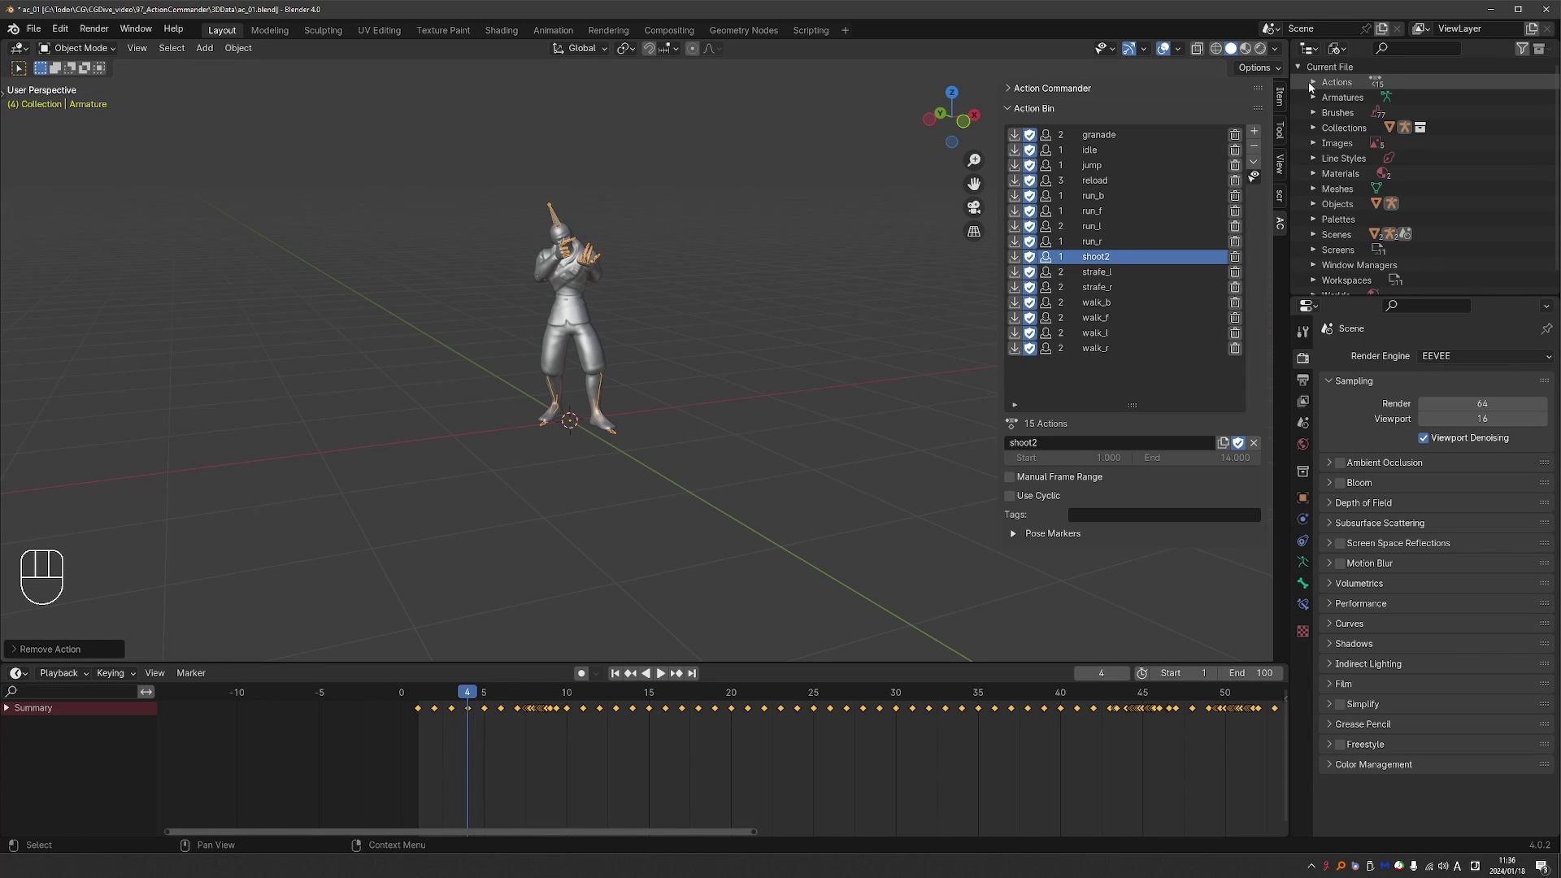
left_click(1314, 86)
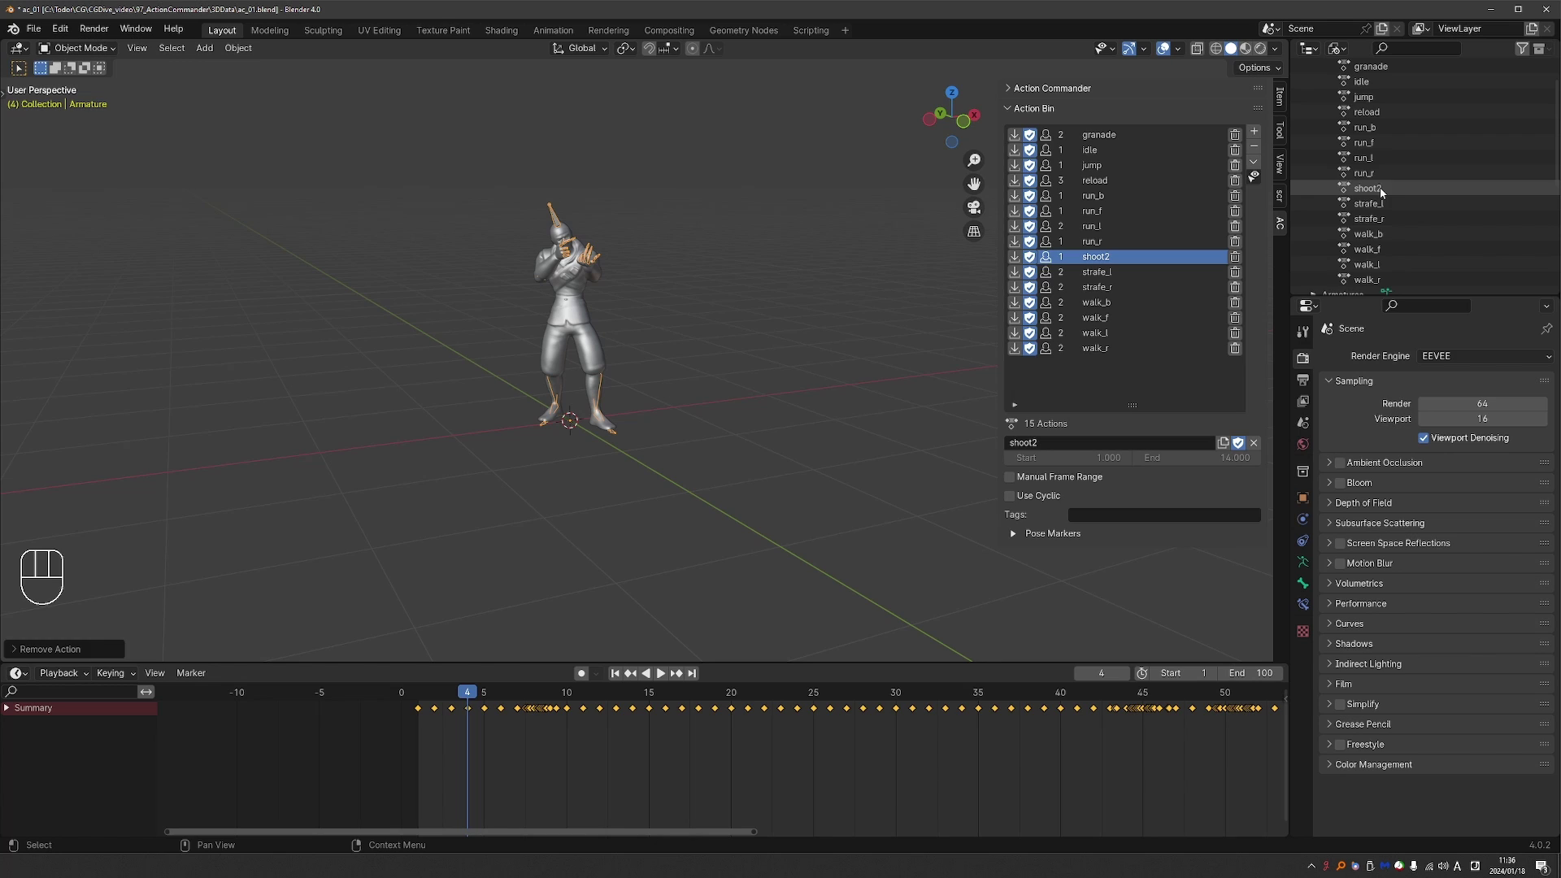
left_click_drag(1388, 192, 1378, 227)
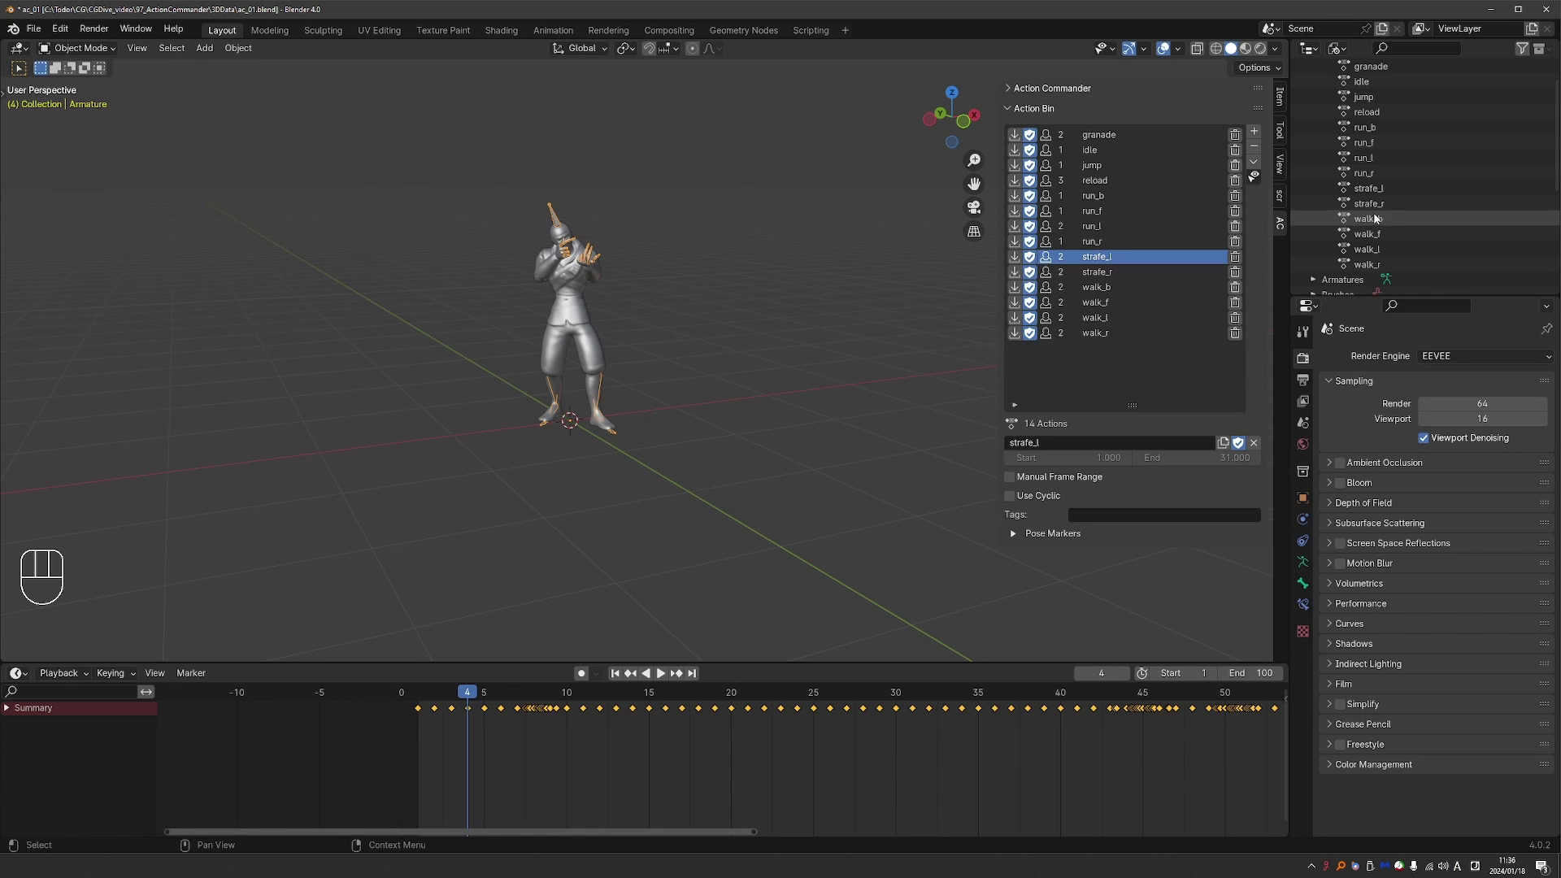
left_click_drag(1341, 47, 1386, 164)
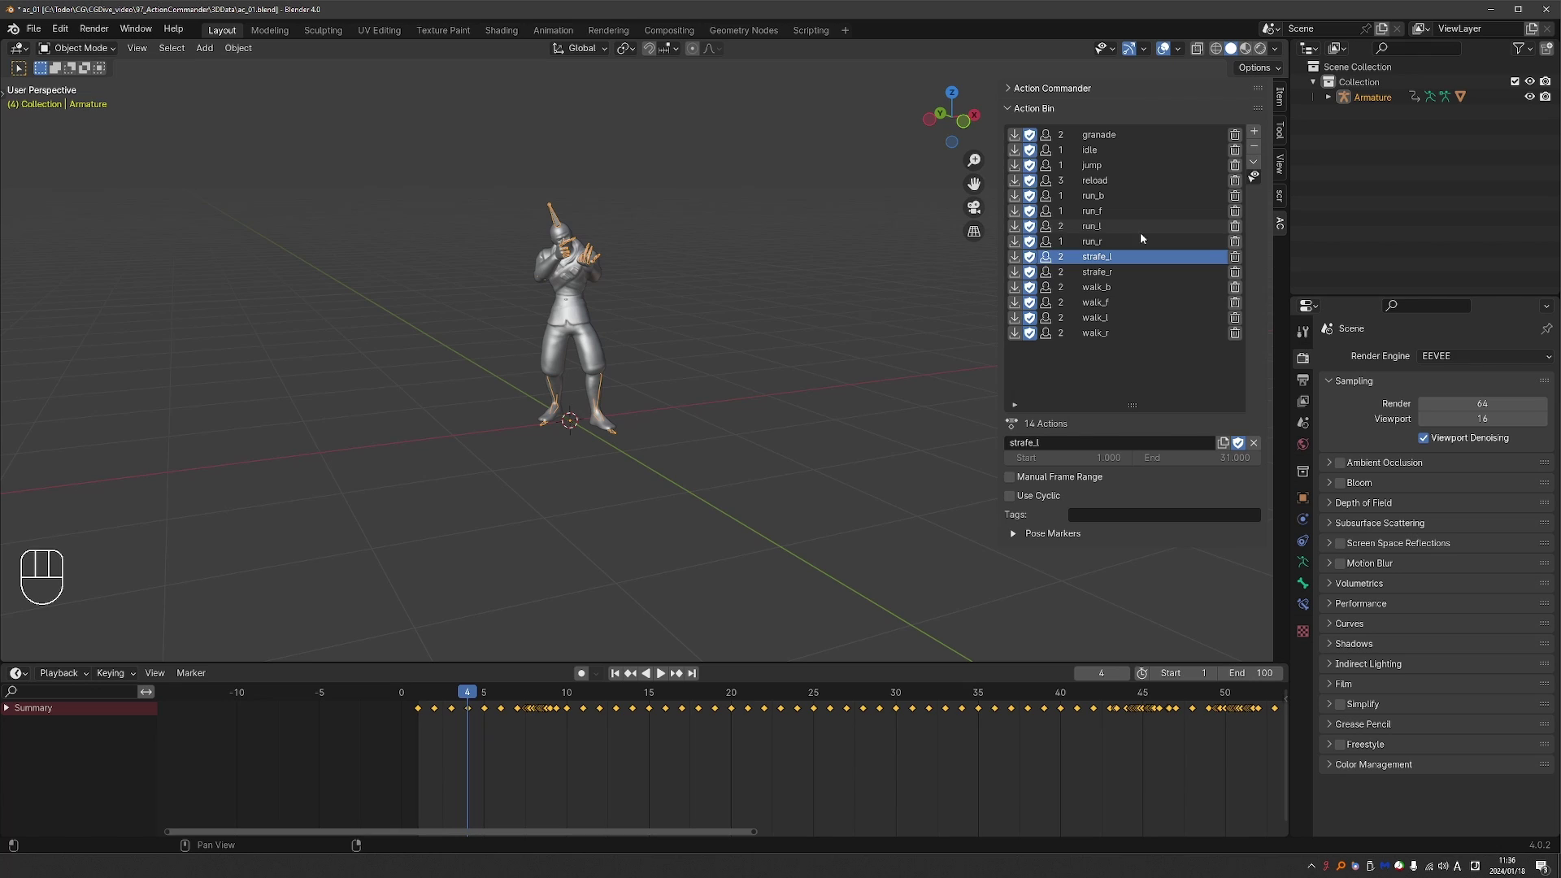
left_click_drag(1247, 249, 1194, 359)
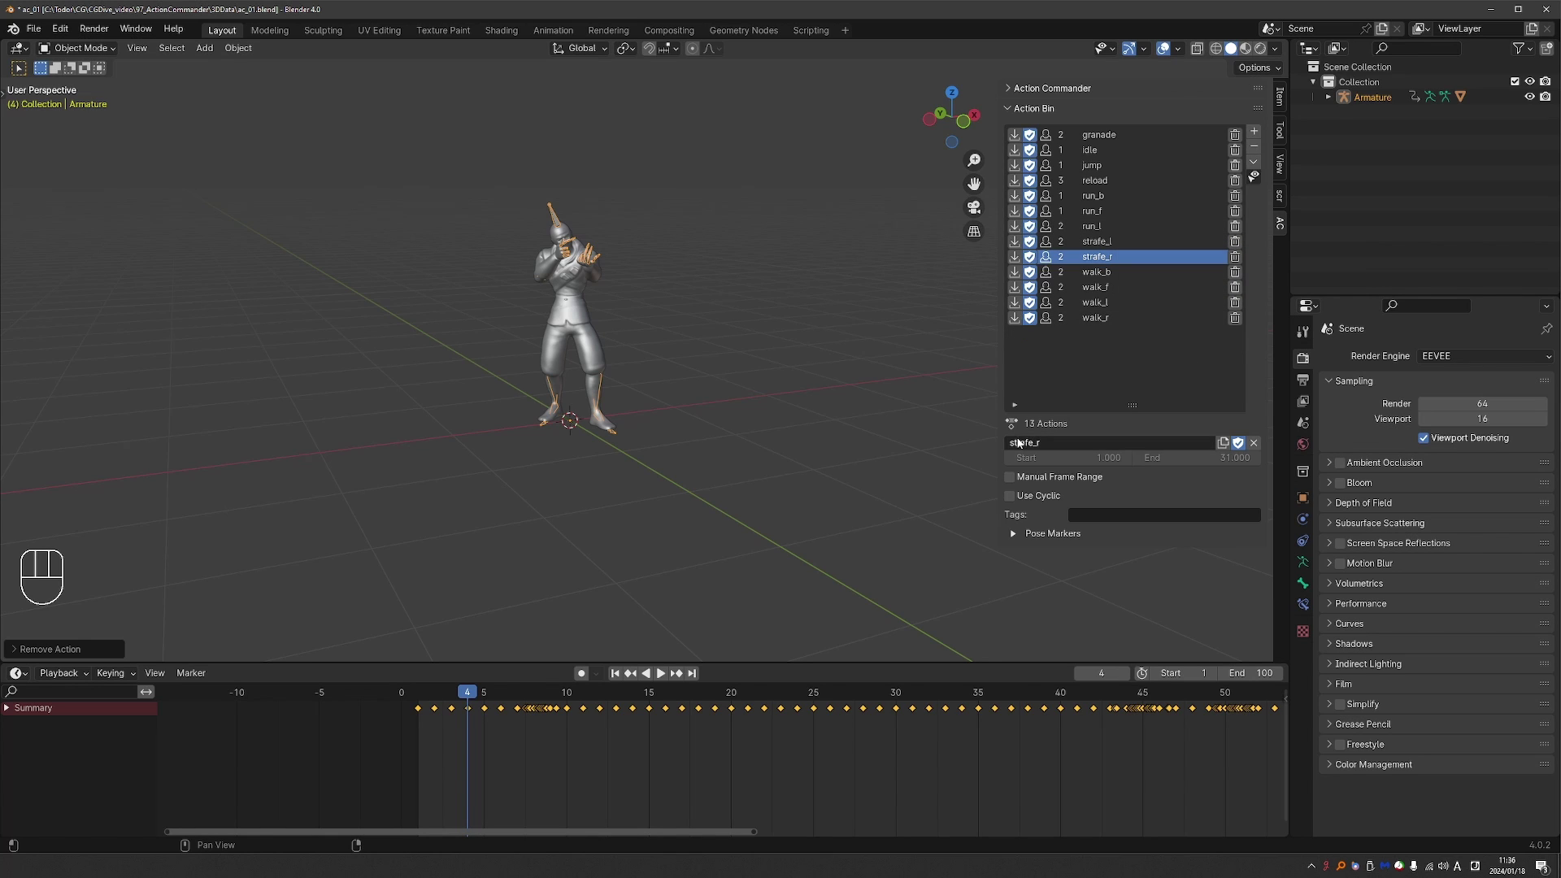
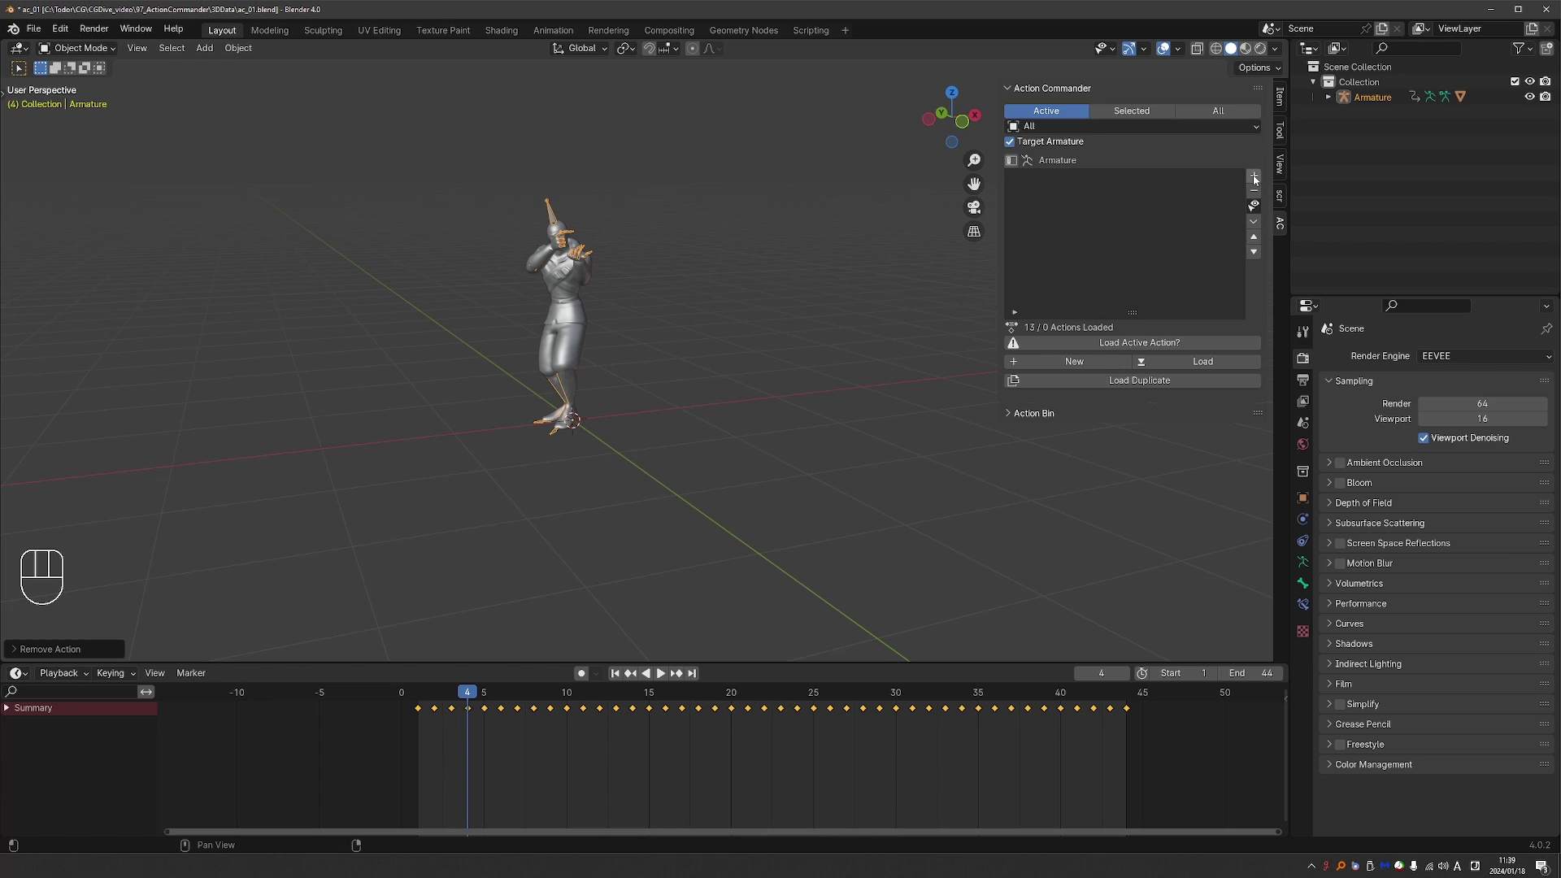
Create the new Leg action and reset every bone's rotation, location and scale in pose mode
left_click_drag(1259, 180, 1140, 258)
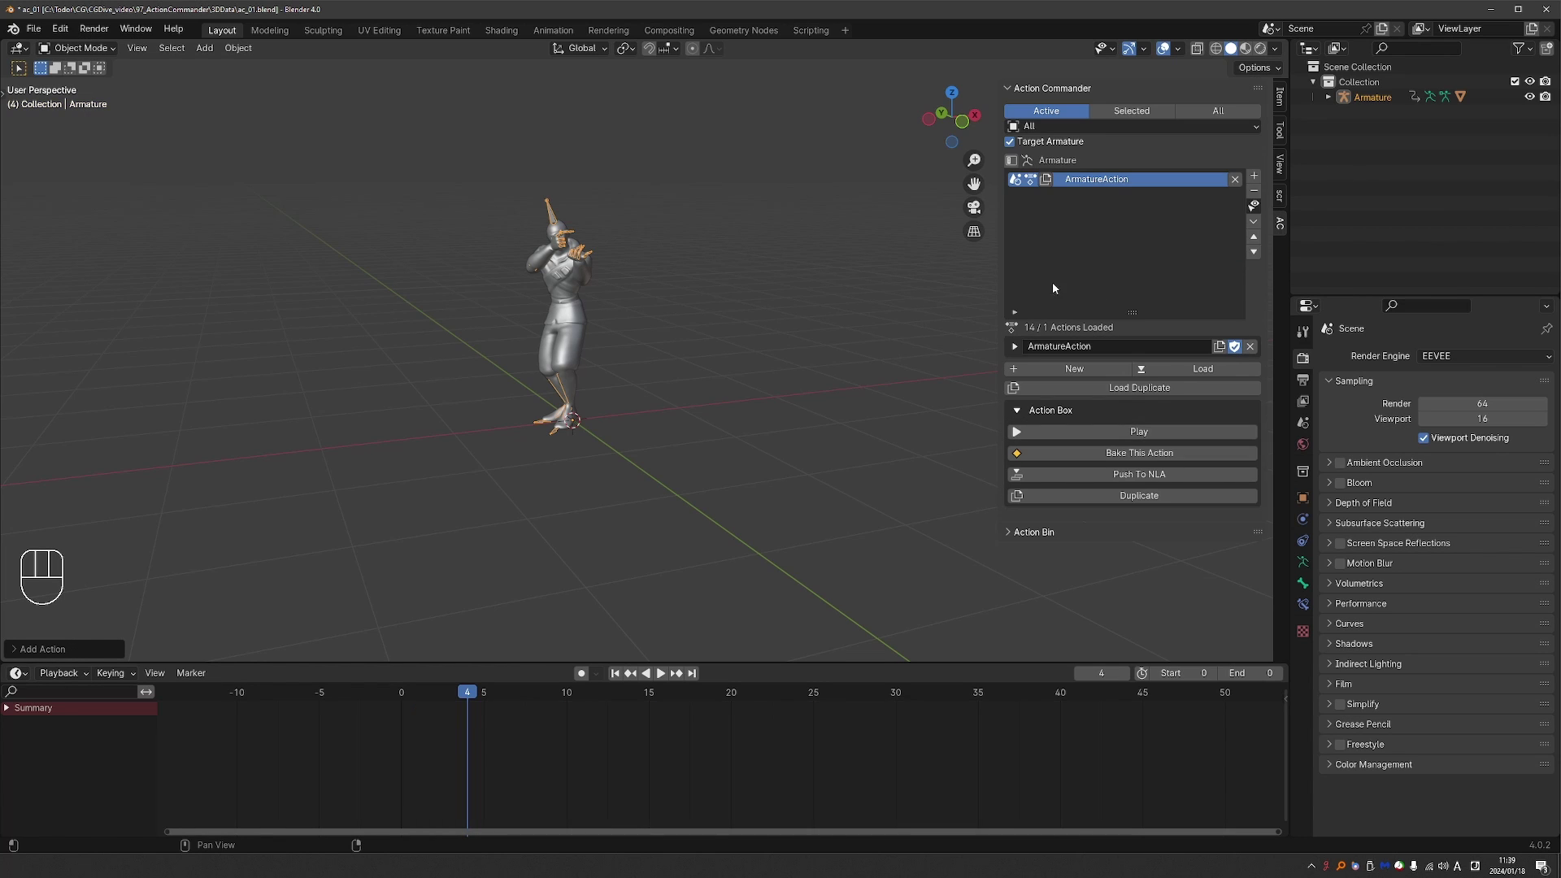
key("Tab")
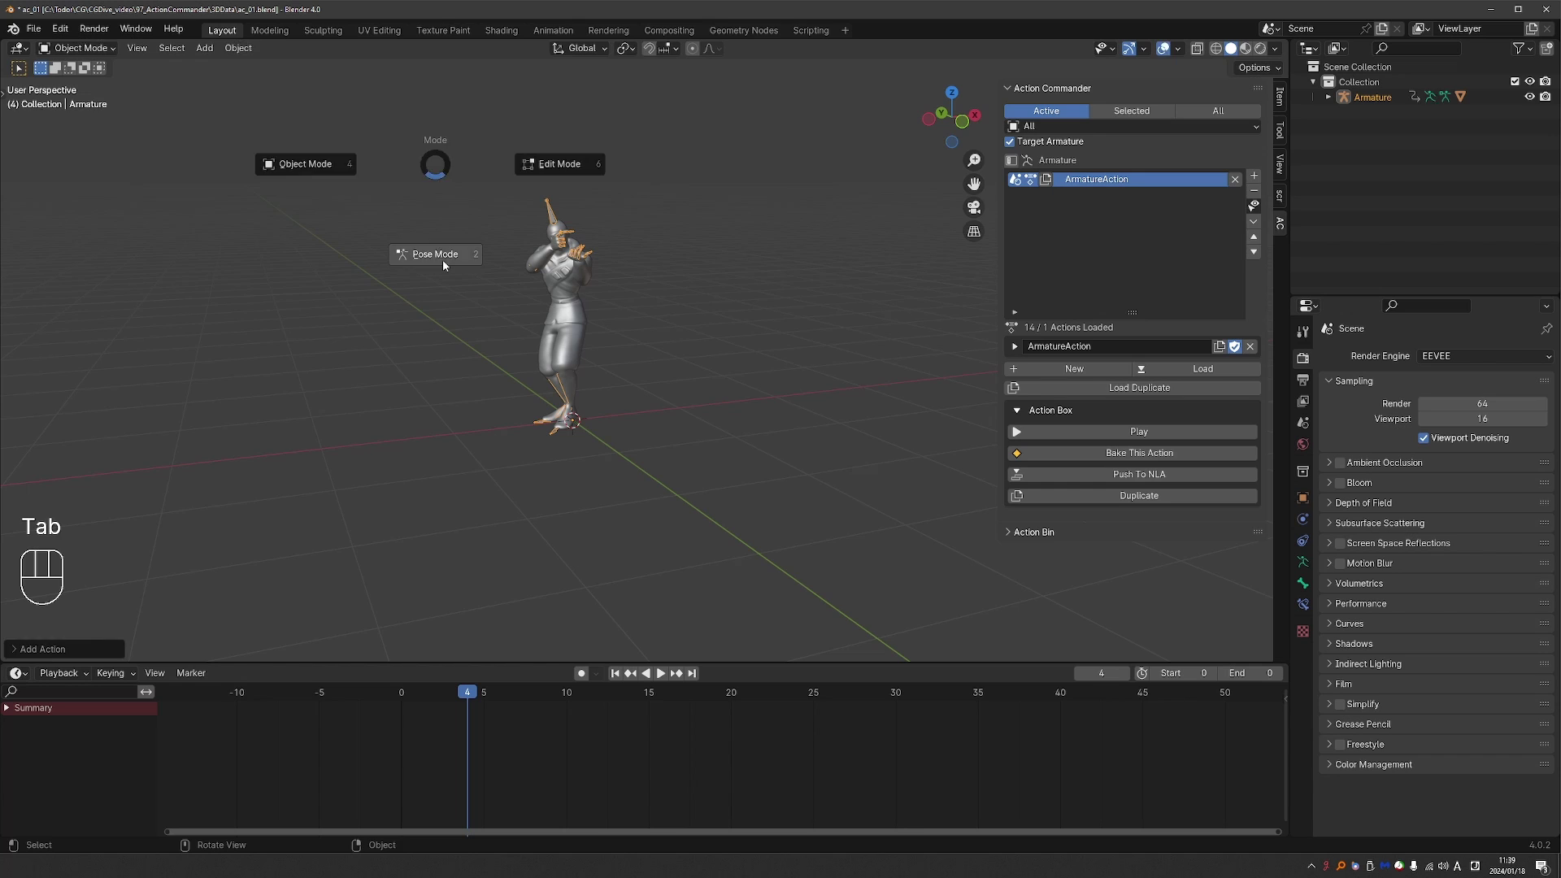
key("a")
key("alt+r")
key("alt+g")
key("alt+s")
middle_click(635, 287)
key("Tab")
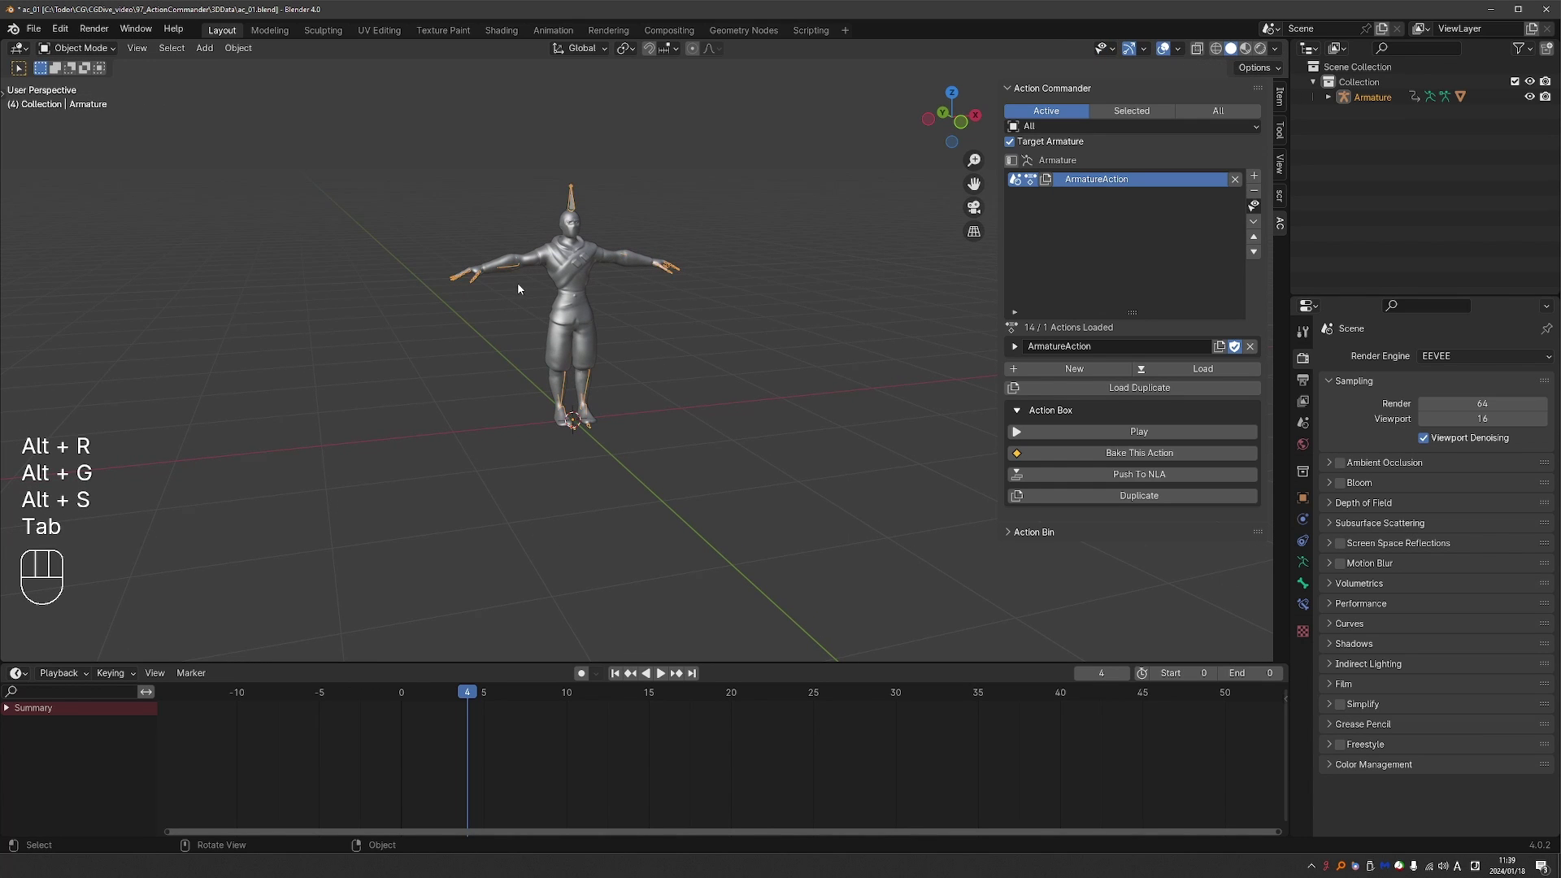
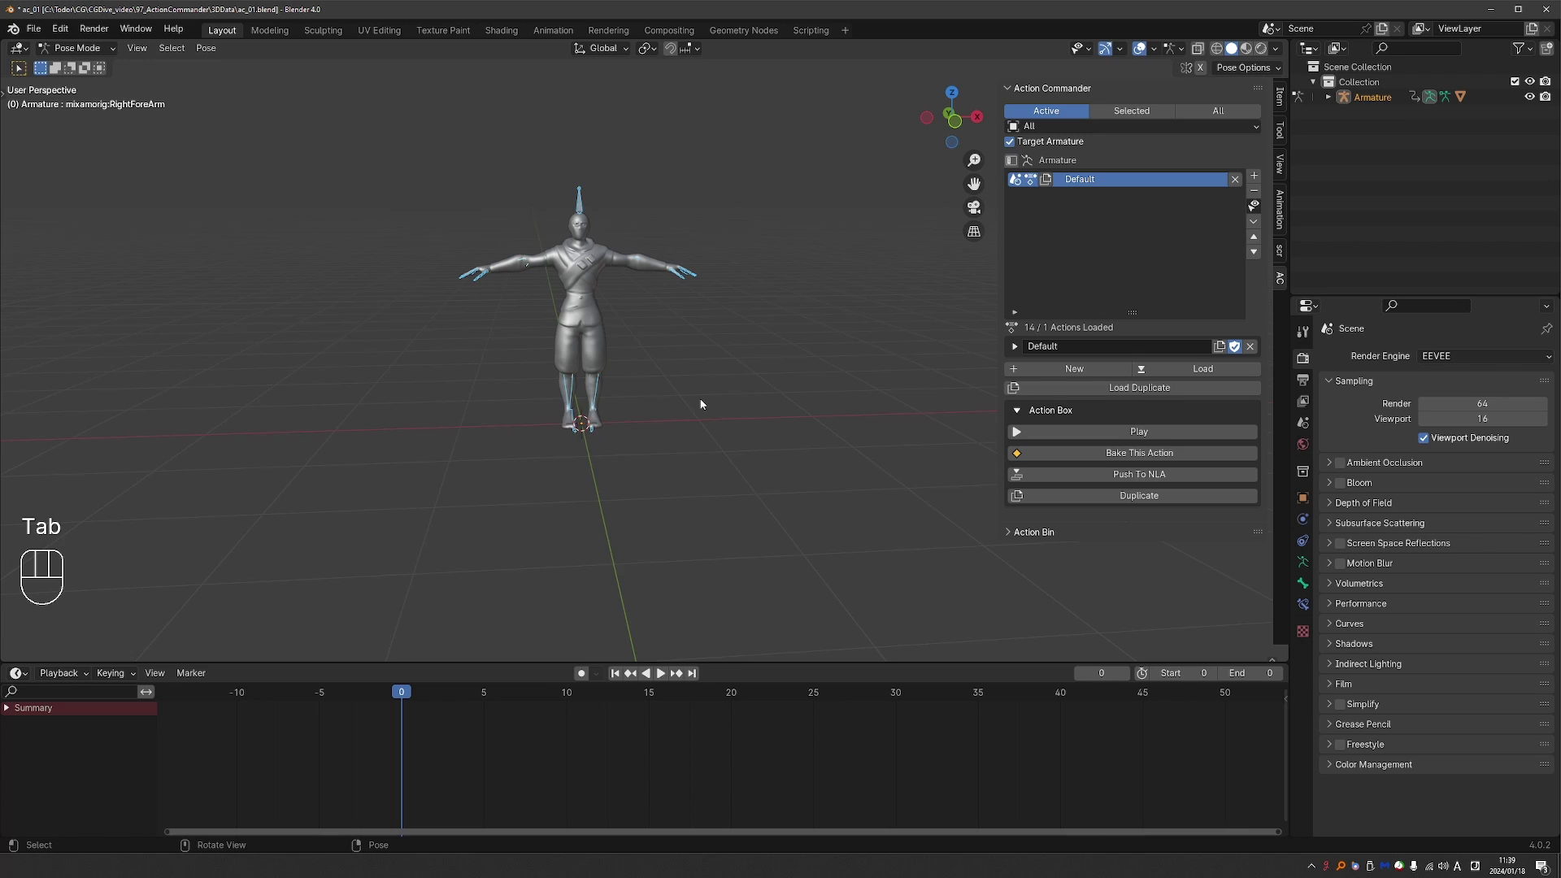
Select the LeftUpLeg bone and key its starting pose at frame 0
key("i")
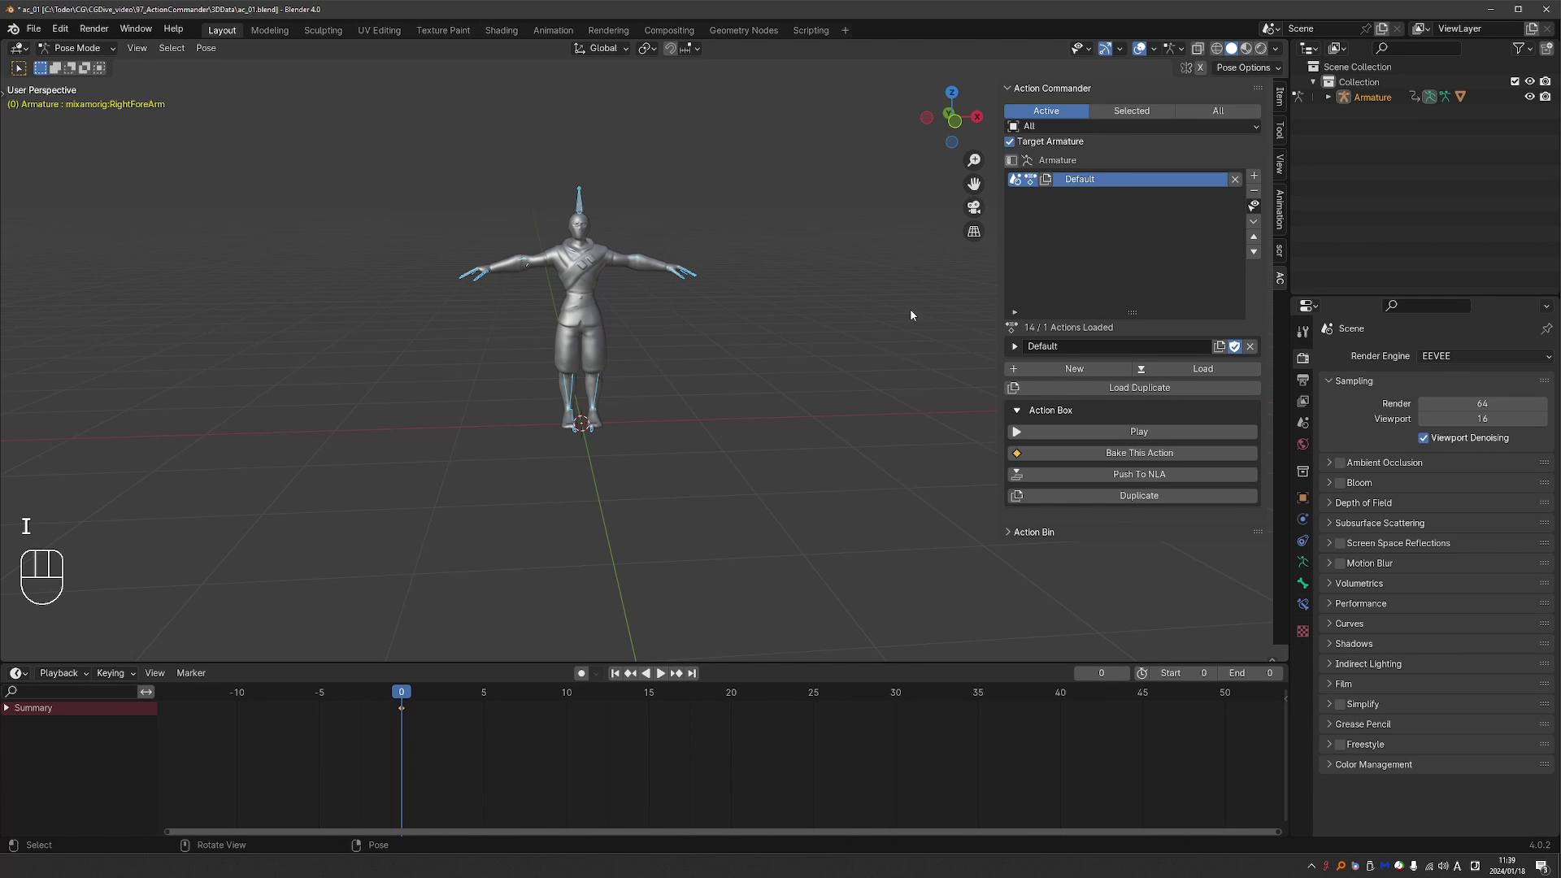
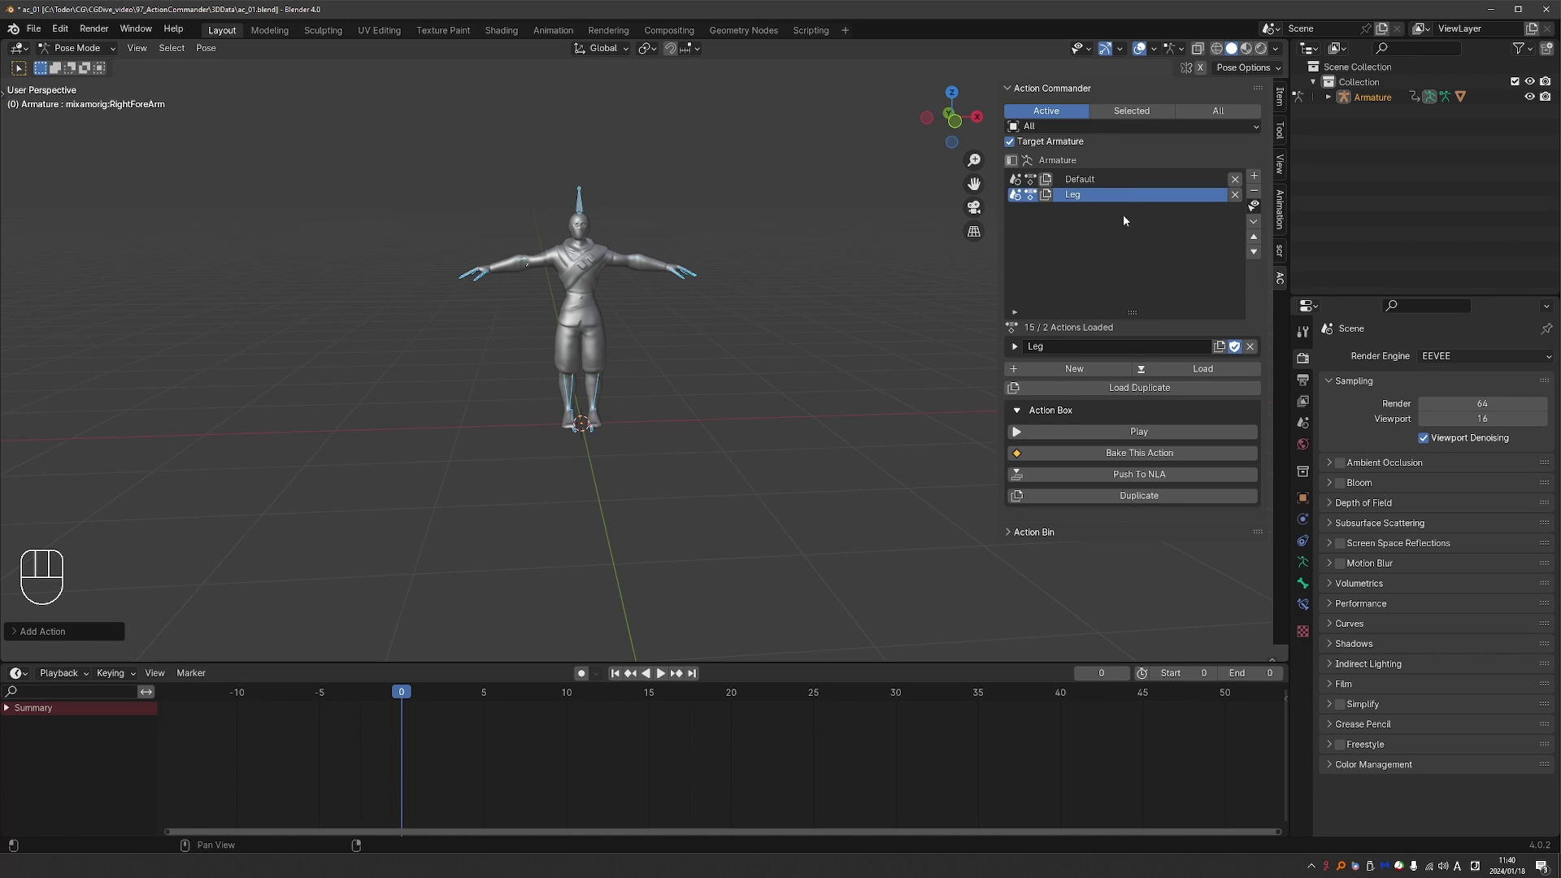
middle_click(626, 356)
key("r")
middle_click(669, 345)
key("i")
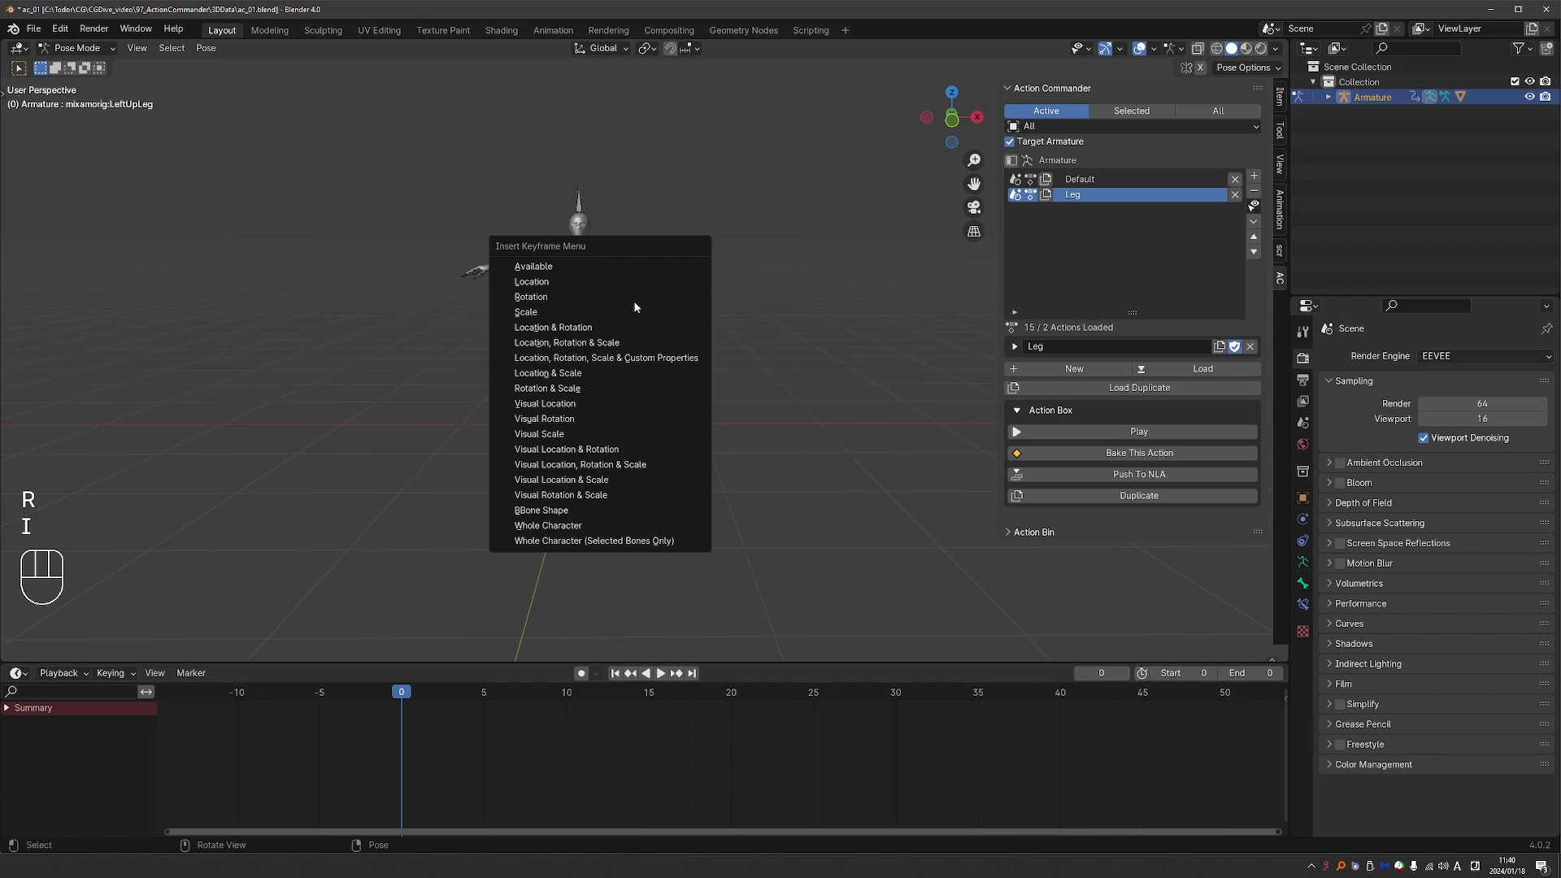
left_click(508, 688)
At frame 15 rotate the thigh to lift the leg out sideways and key that pose
left_click_drag(423, 692, 650, 701)
key("r")
left_click(824, 291)
key("i")
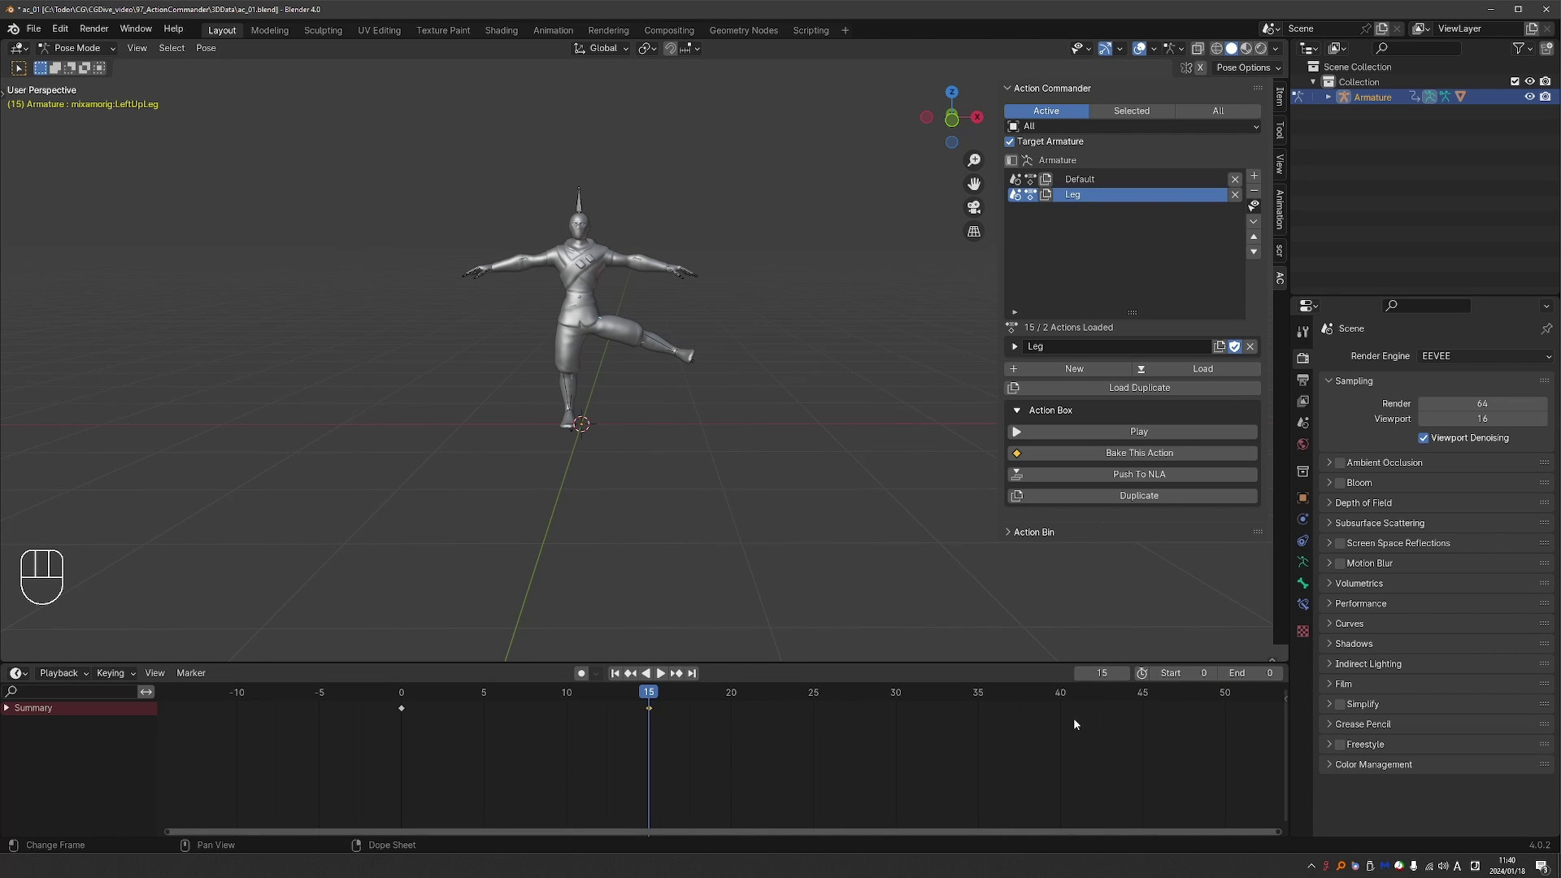
Fit the scene frame range to the Leg action so playback ends at frame 15 (Shift F)
key("shift+f")
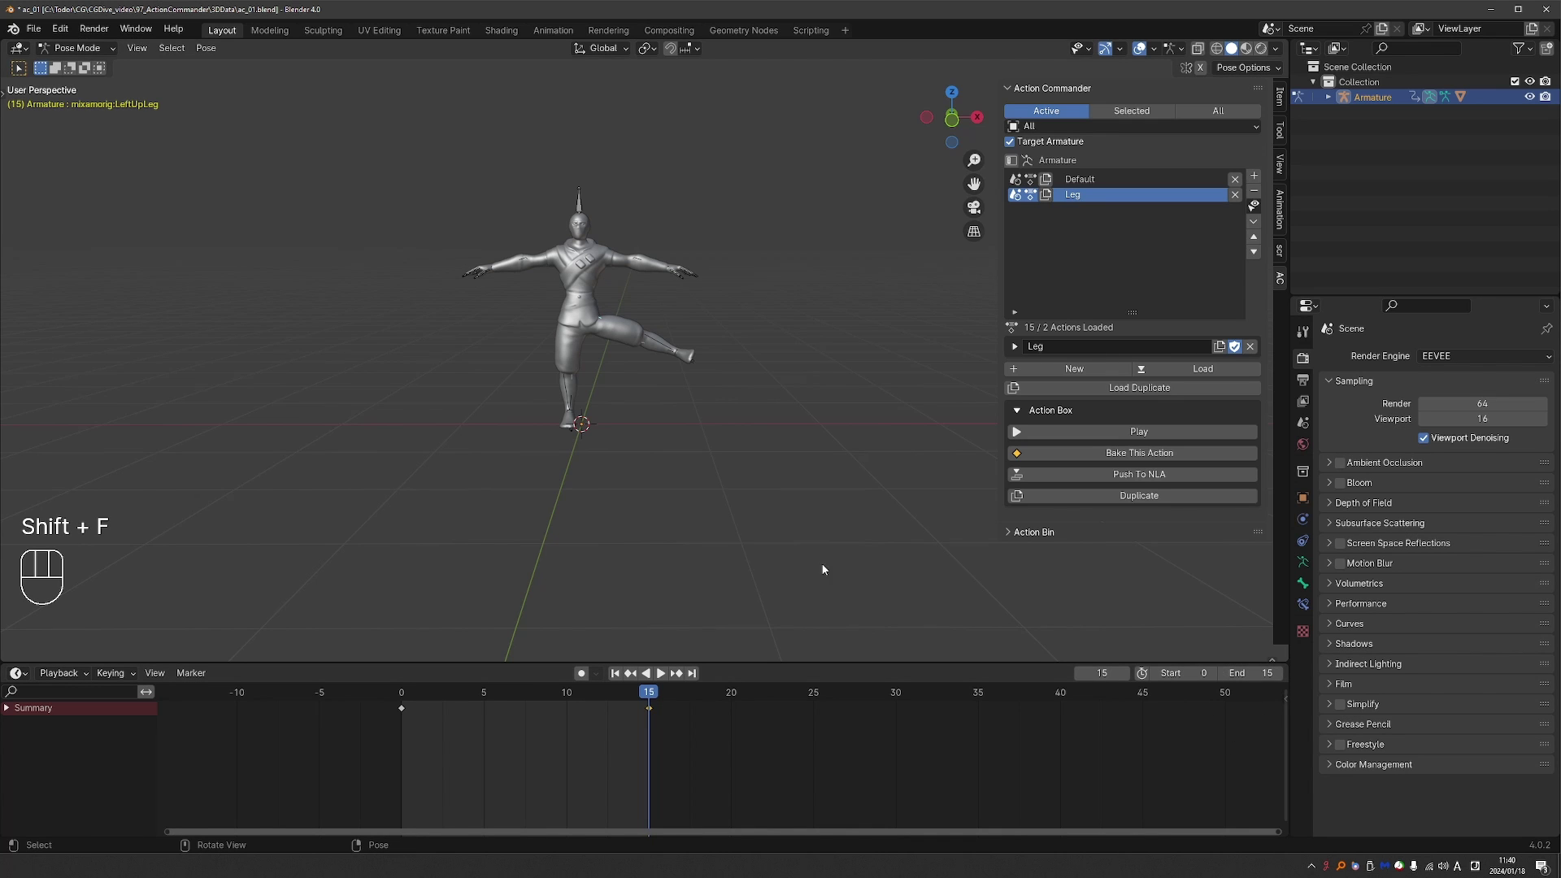
Close Preferences and step through the loaded actions with Ctrl Alt arrows until walk_r (frames 1–44) plays
left_click_drag(71, 35, 155, 244)
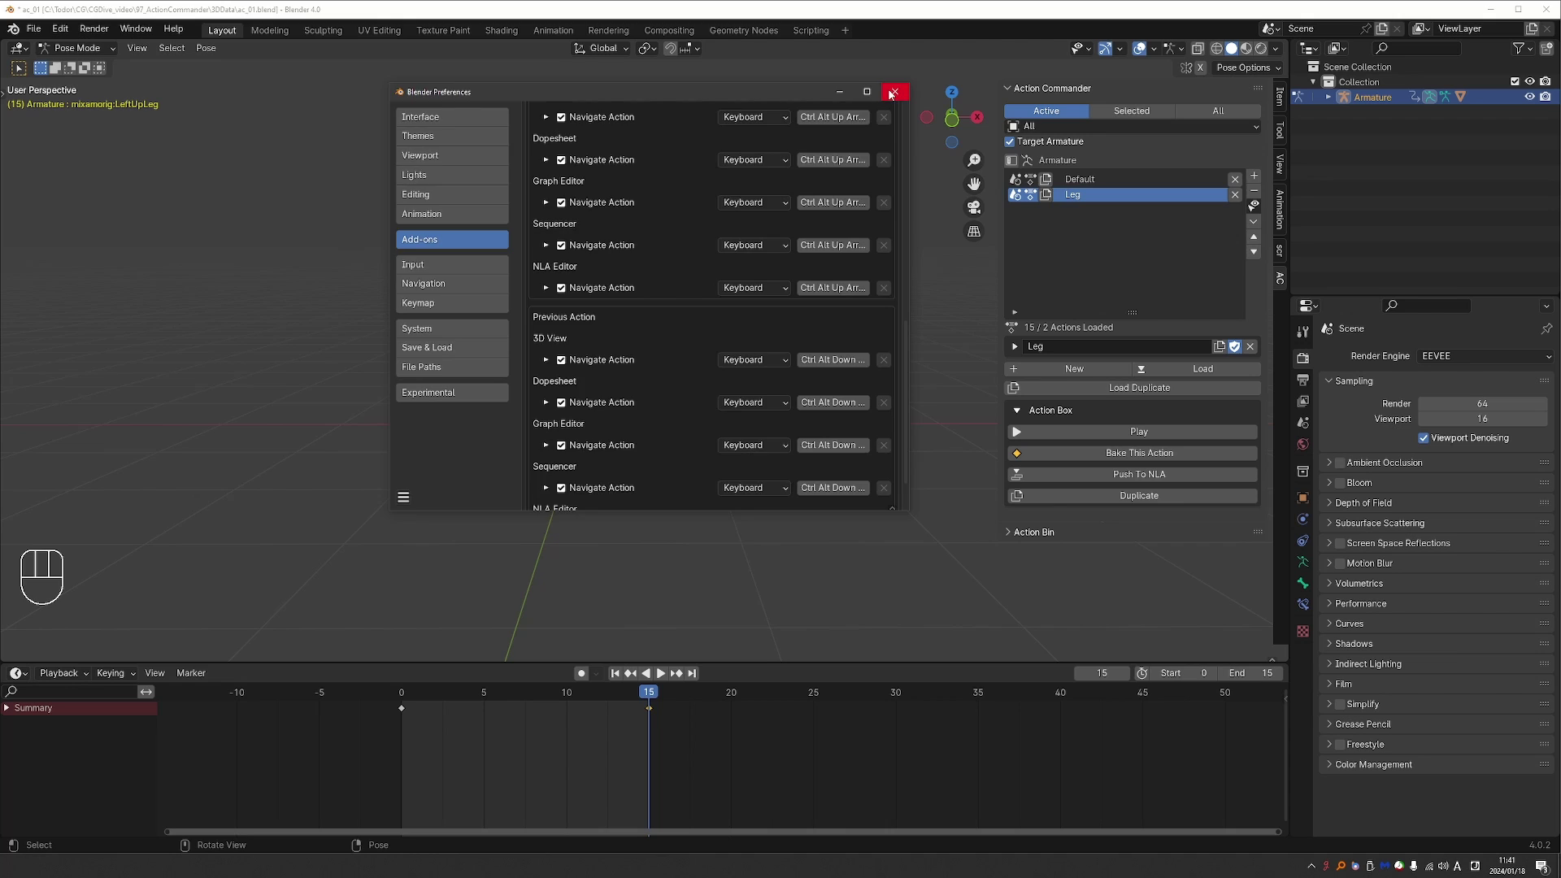
middle_click(768, 333)
middle_click(802, 345)
key("ctrl+alt+Up")
key("ctrl+alt+Down")
key("ctrl+alt+Up")
key("ctrl+alt+Down")
key("ctrl+alt+Up")
key("ctrl+alt+Down")
key("ctrl+alt+Down")
Step back through walk_f, walk_l and run_l with Ctrl Alt arrows until Default's T-pose is active
left_click_drag(1168, 378, 637, 310)
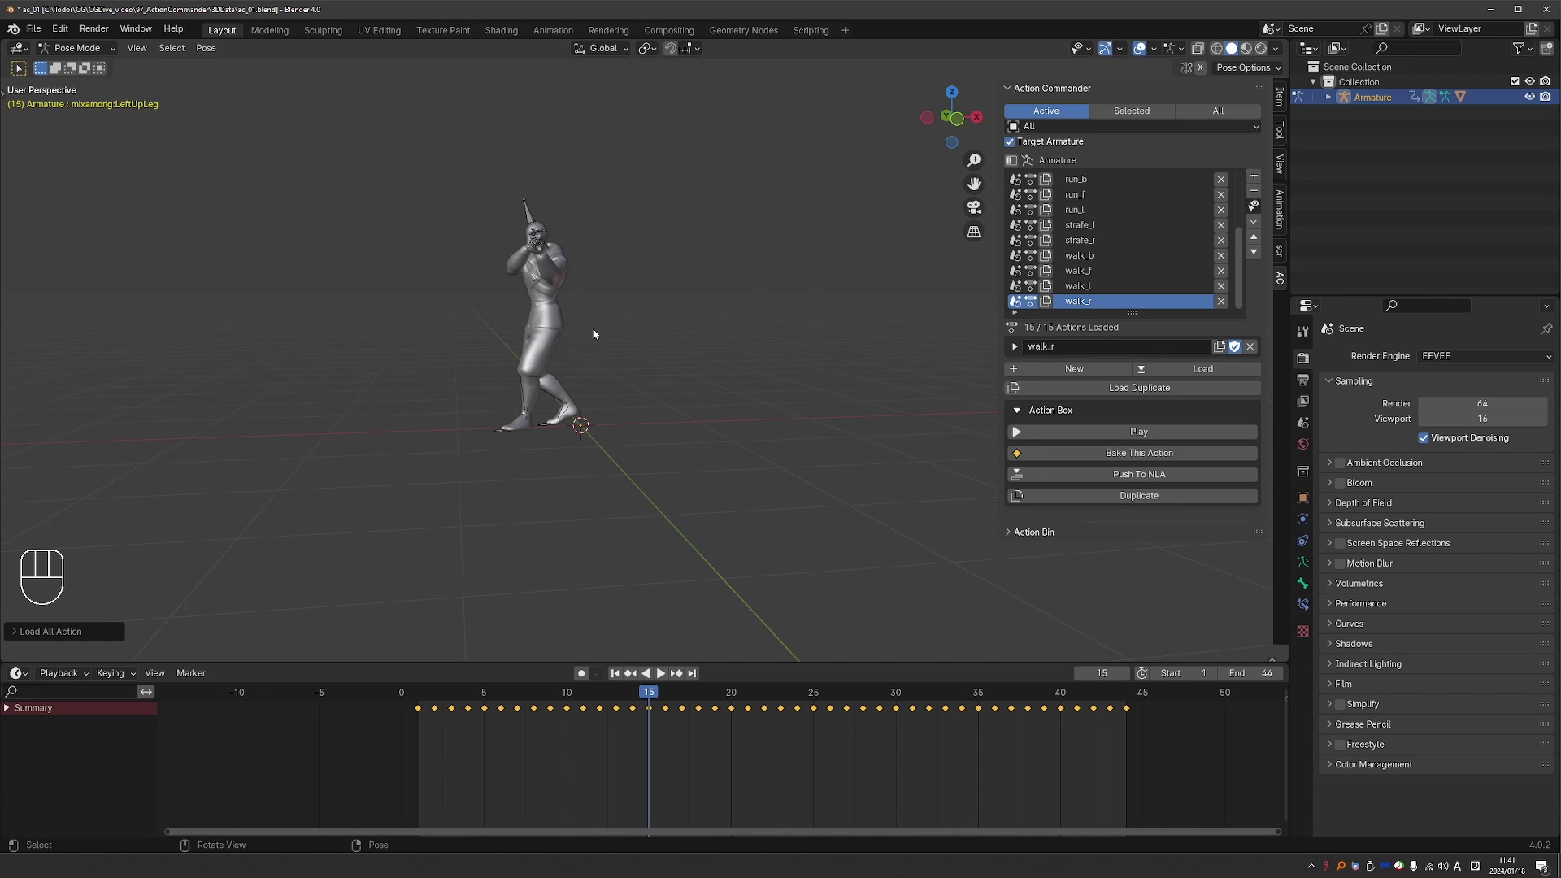
key("ctrl+alt+Up")
key("ctrl+alt+Up")
key("ctrl+alt+Up")
key("ctrl+alt+Up")
key("ctrl+alt+Down")
key("ctrl+alt+Down")
key("ctrl+alt+Down")
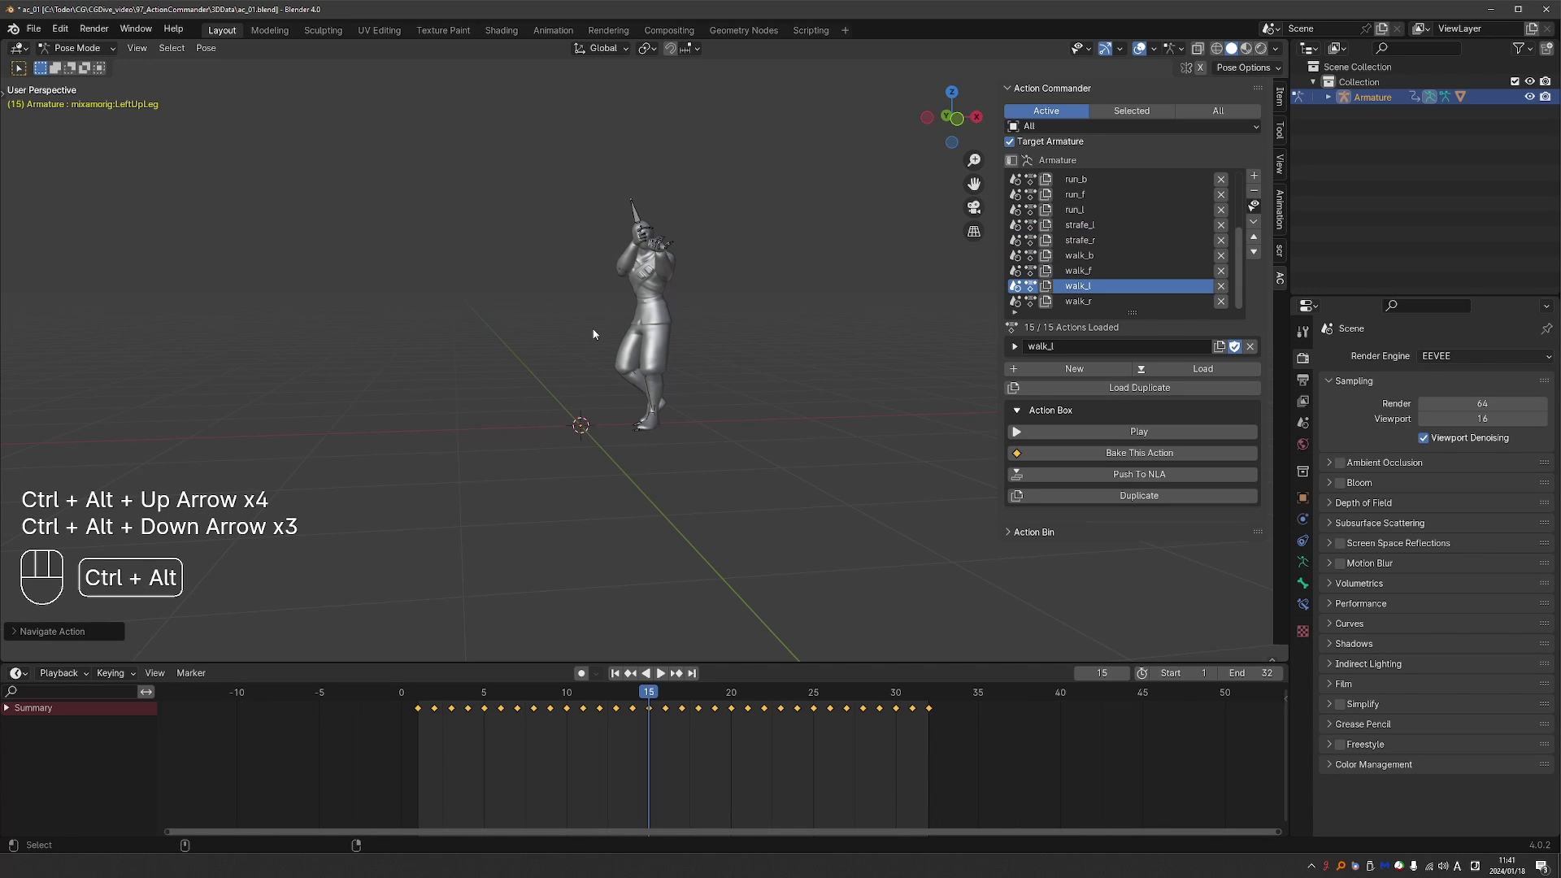
key("ctrl+alt+Down")
key("ctrl+alt+Down")
key("ctrl+alt+Up")
key("ctrl+alt+Up")
key("ctrl+alt+Up")
key("ctrl+alt+Up")
key("ctrl+alt+Up")
key("ctrl+alt+Up")
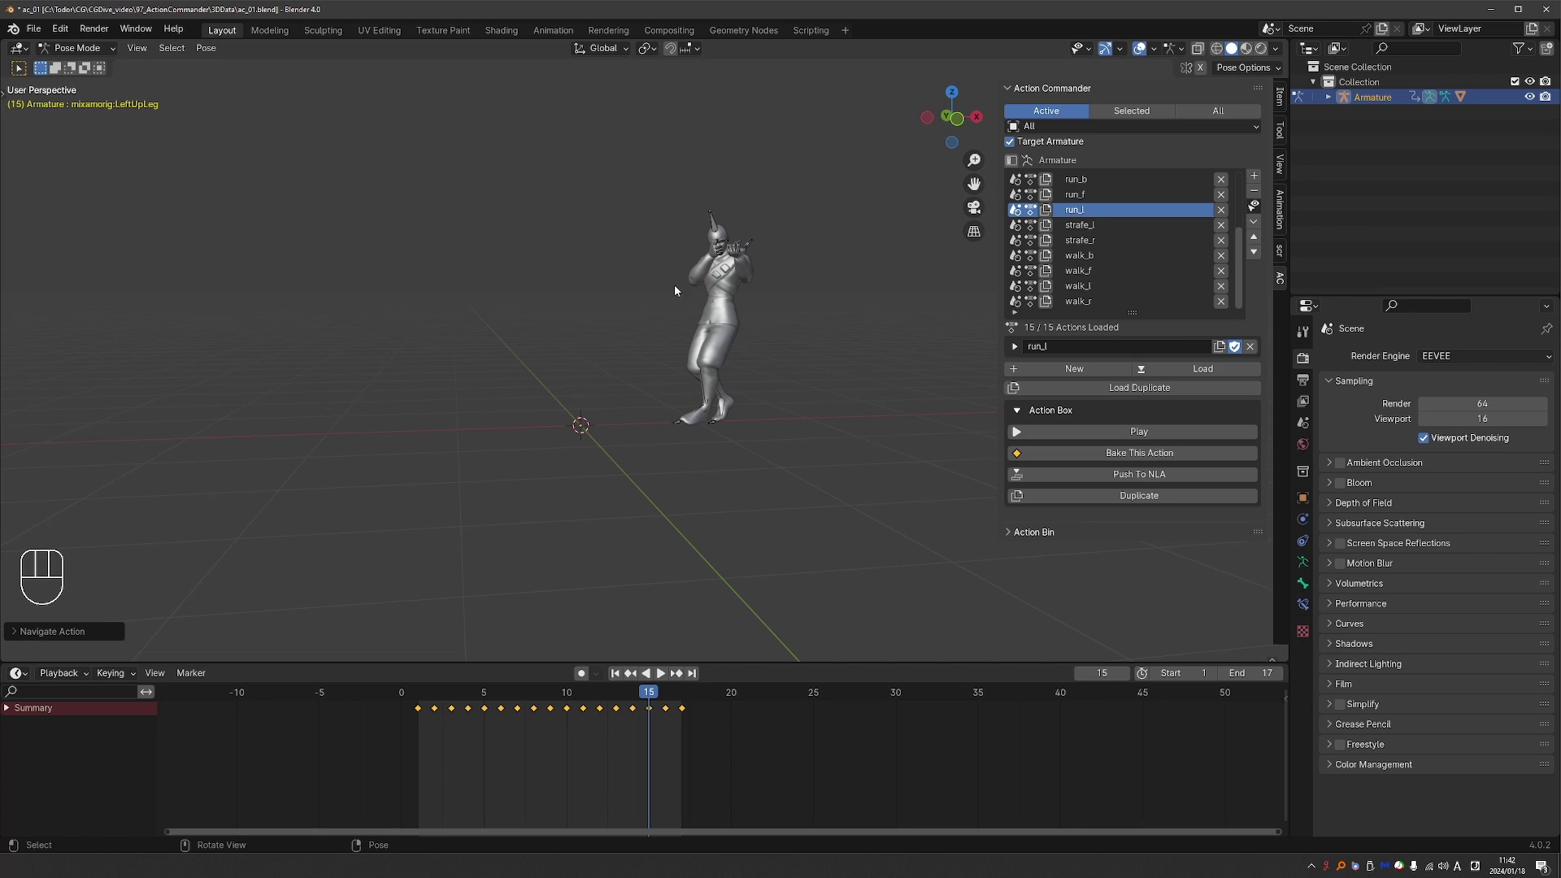
left_click_drag(1236, 375, 953, 396)
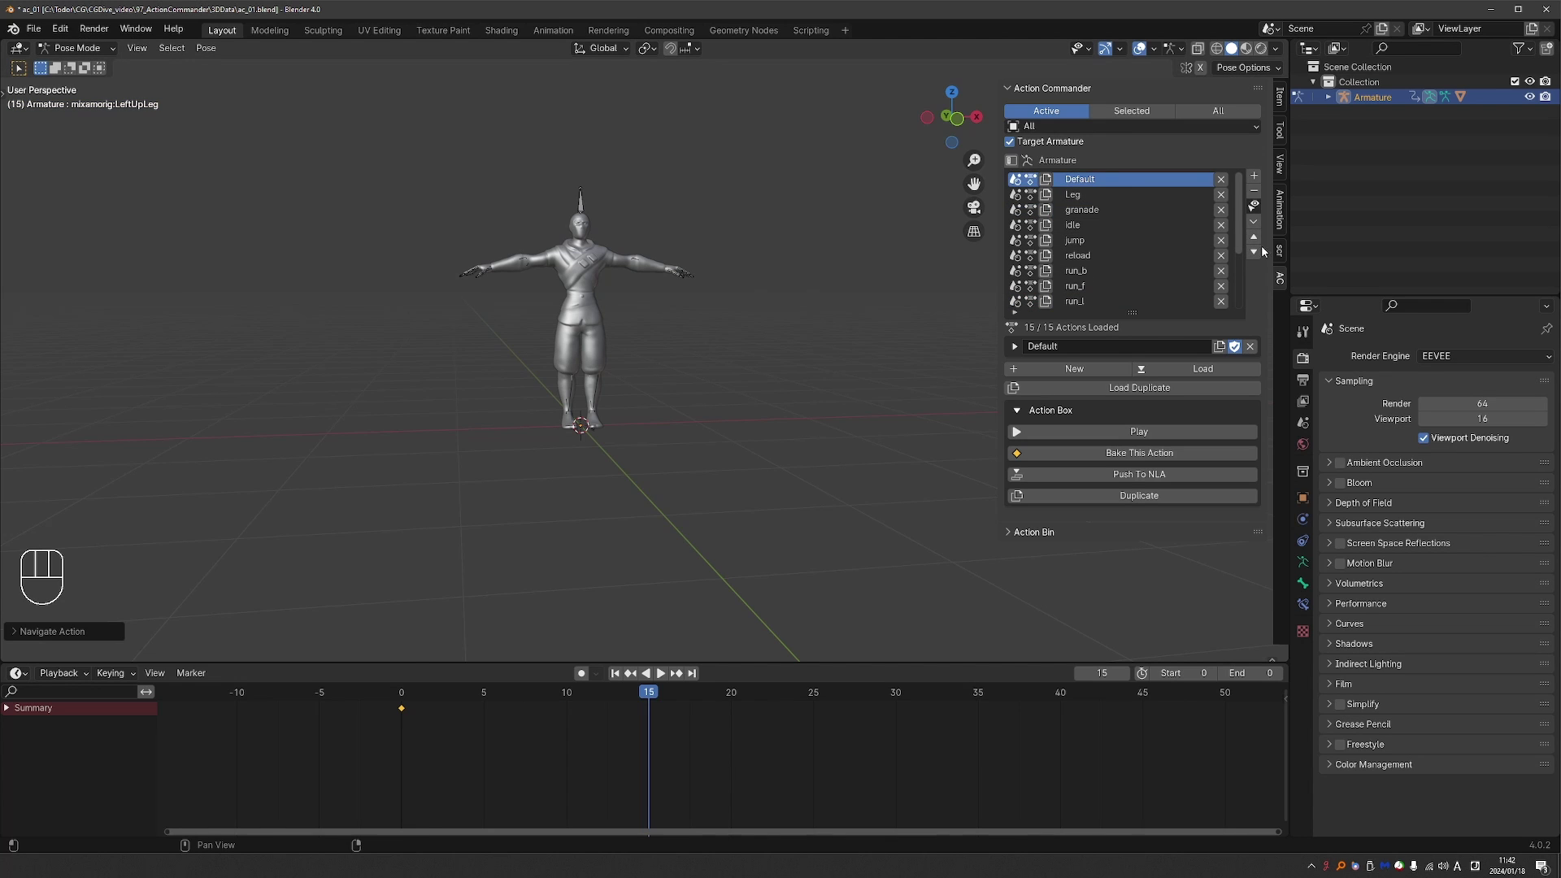
Duplicate the Leg action and rename the pair Leg_L and Leg_R, making Leg_L active
double_click(1257, 254)
double_click(1258, 254)
left_click(1259, 240)
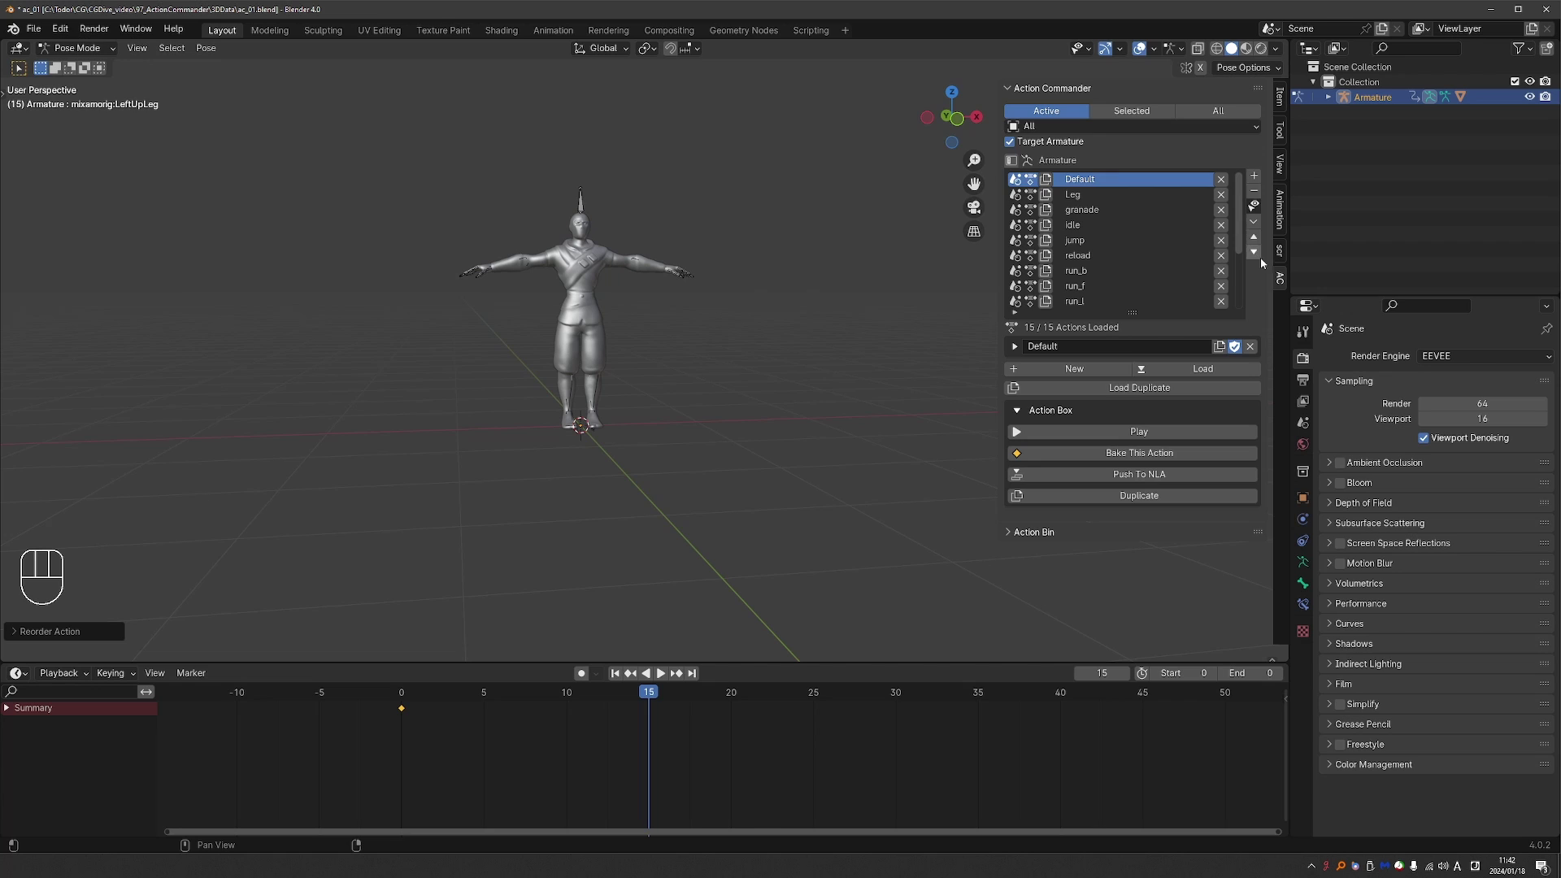
left_click_drag(1081, 200, 1063, 202)
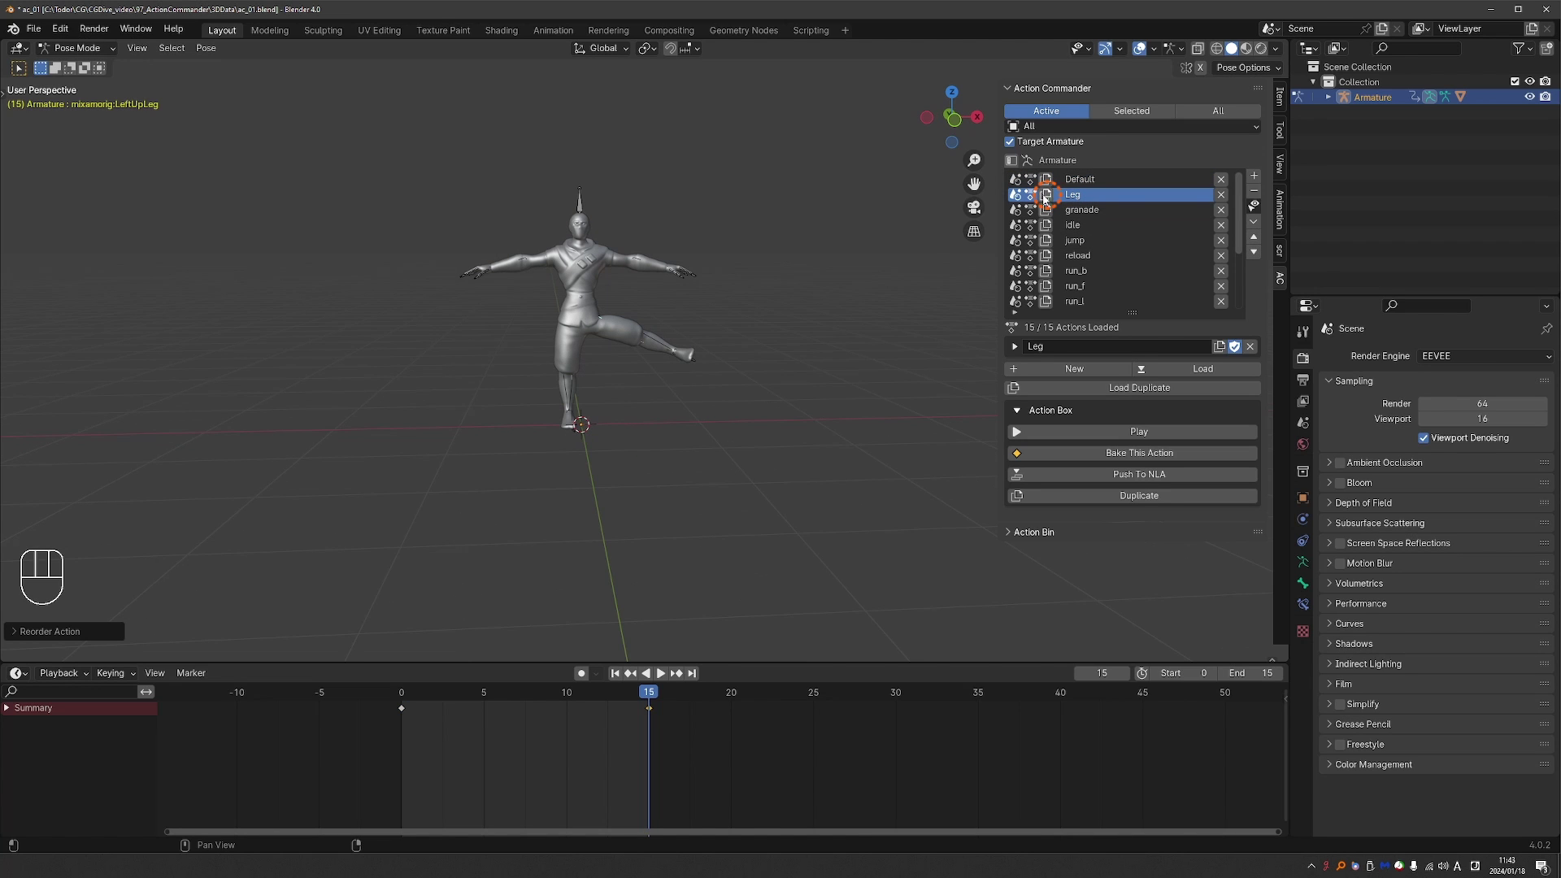
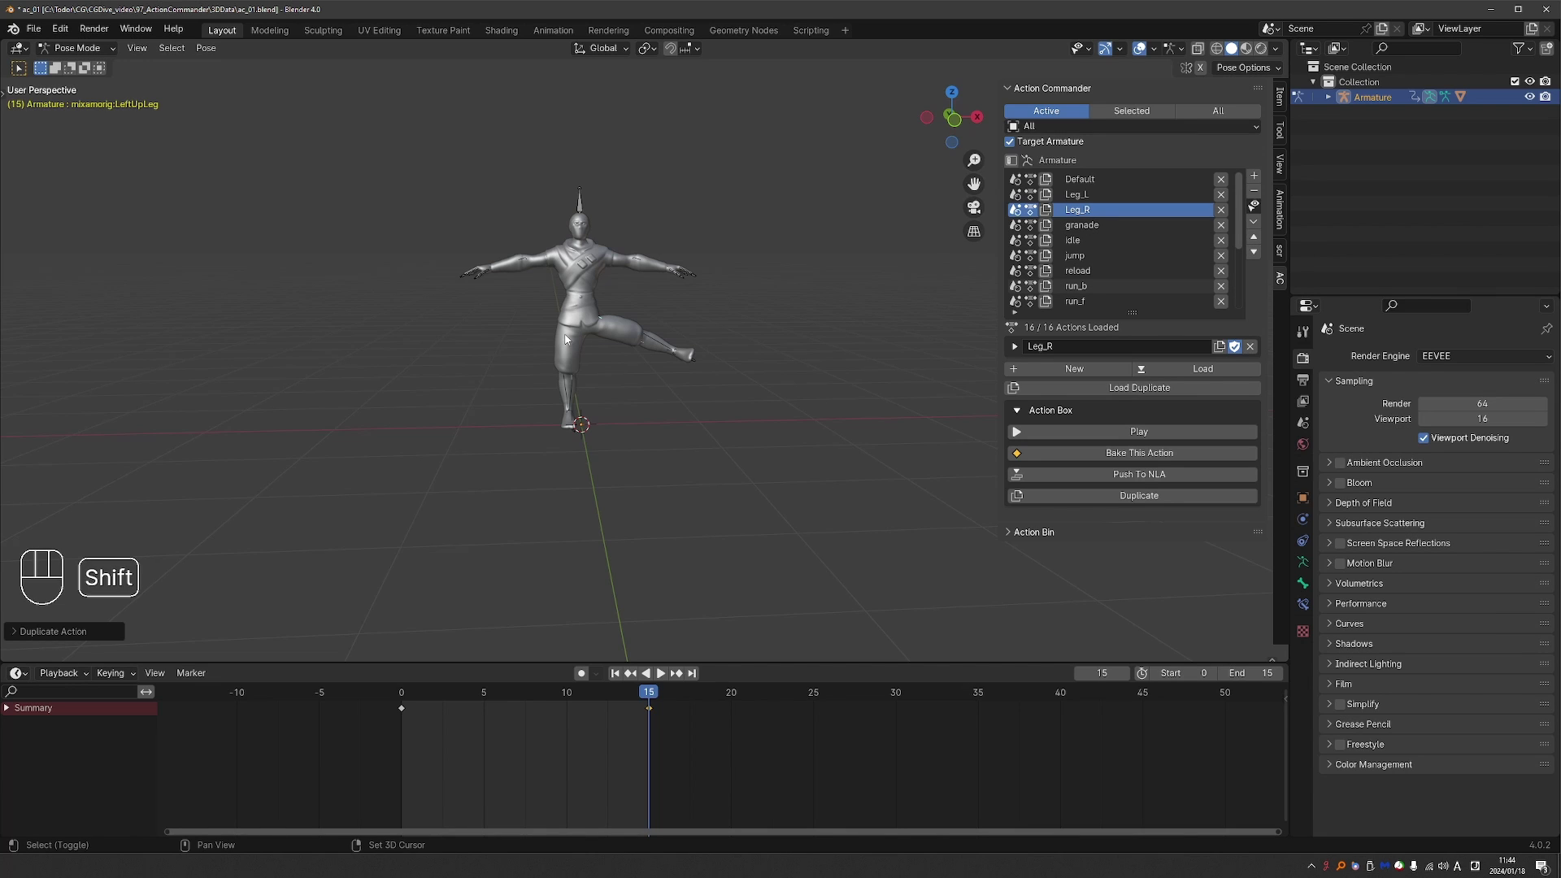
Copy the raised-leg pose and paste it X-flipped so Leg_R lifts the opposite leg
key("ctrl+c")
left_click_drag(206, 57, 296, 225)
key("ctrl+z")
left_click(569, 360)
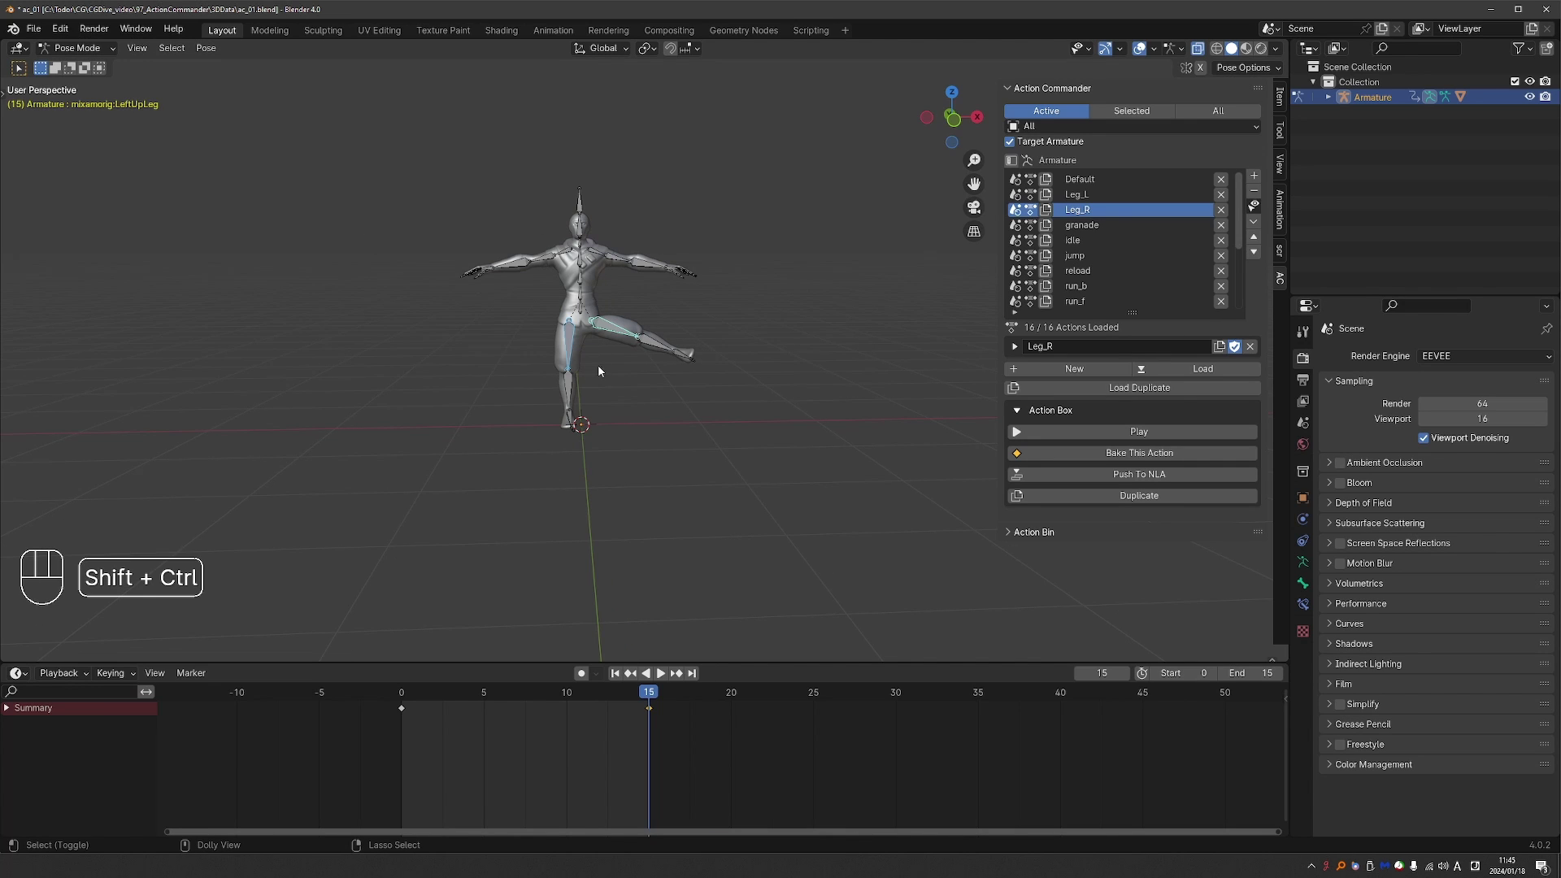
key("ctrl+shift+v")
key("ctrl+z")
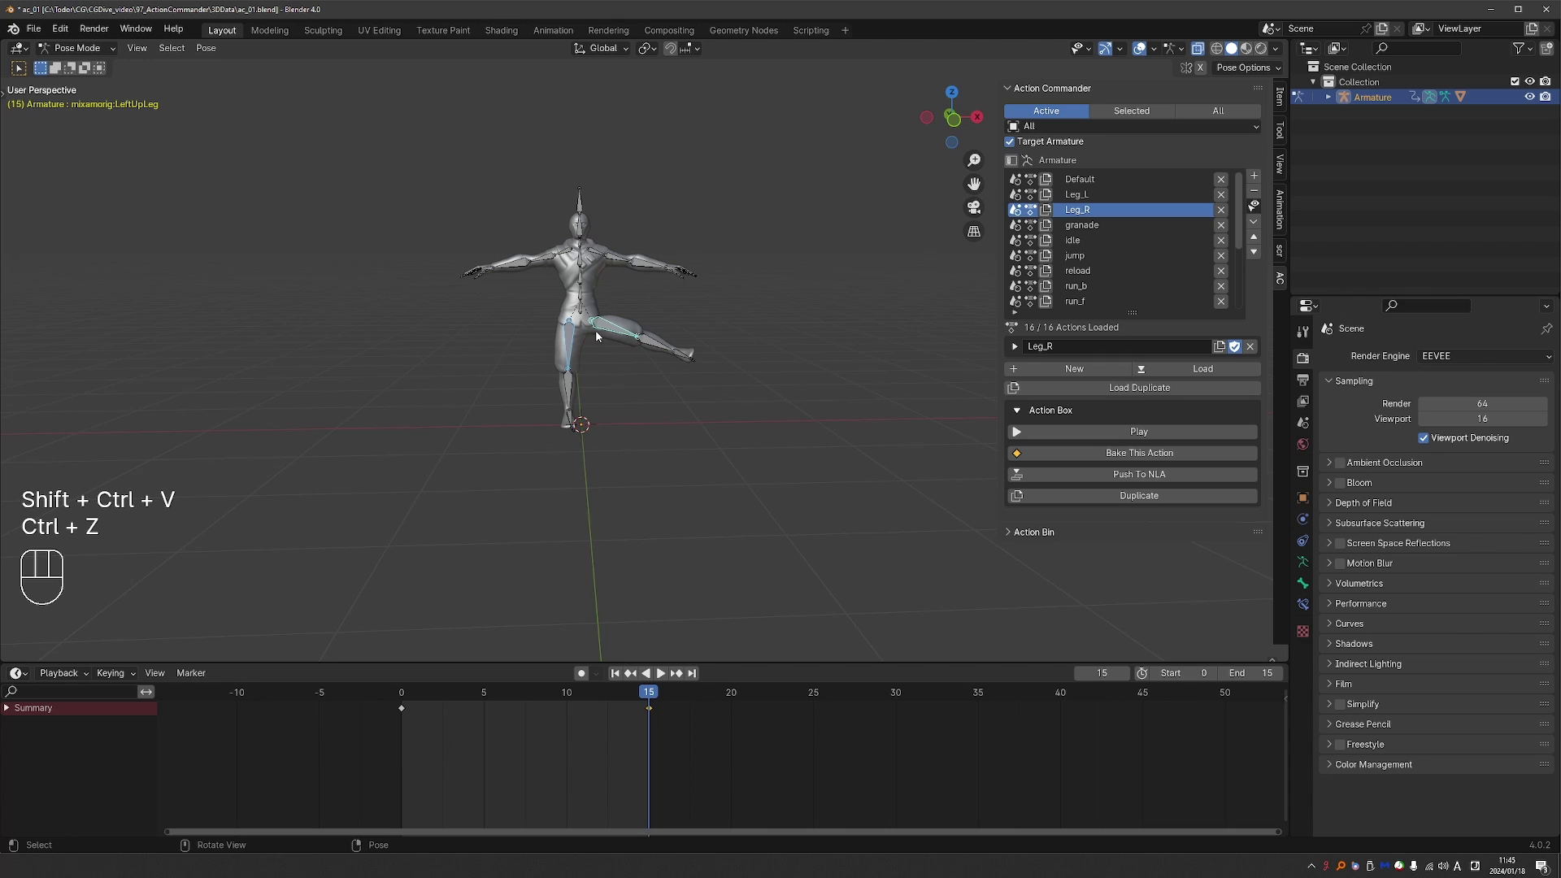
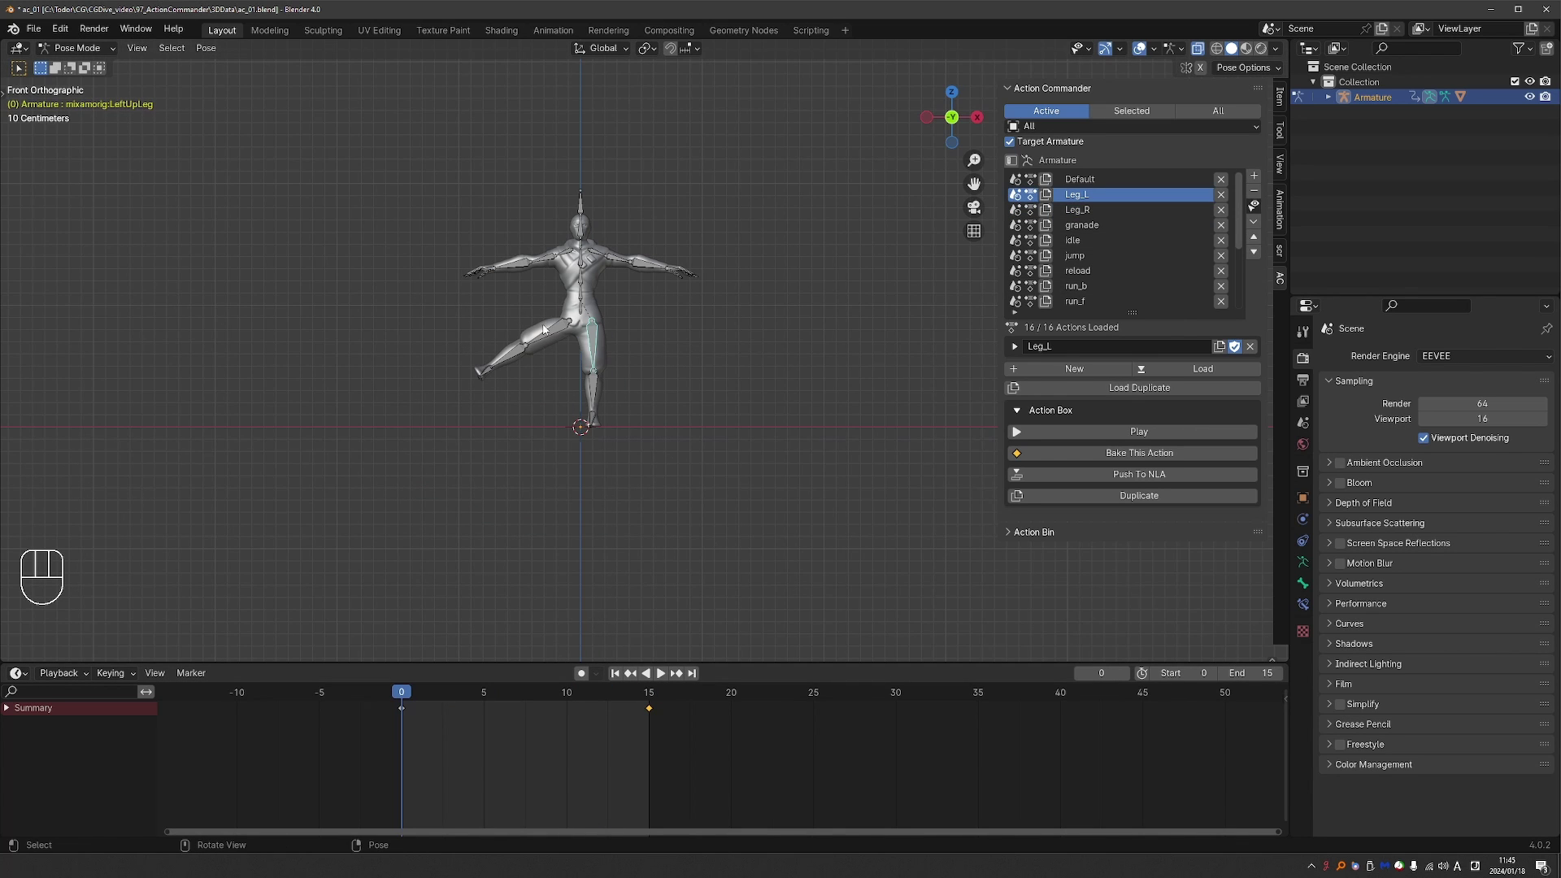
Clear the bones' rotations and play Leg_R and Leg_L to check each leg lifts at frame 15
key("alt+r")
key("a")
key("alt+r")
key("space")
left_click(1125, 213)
key("space")
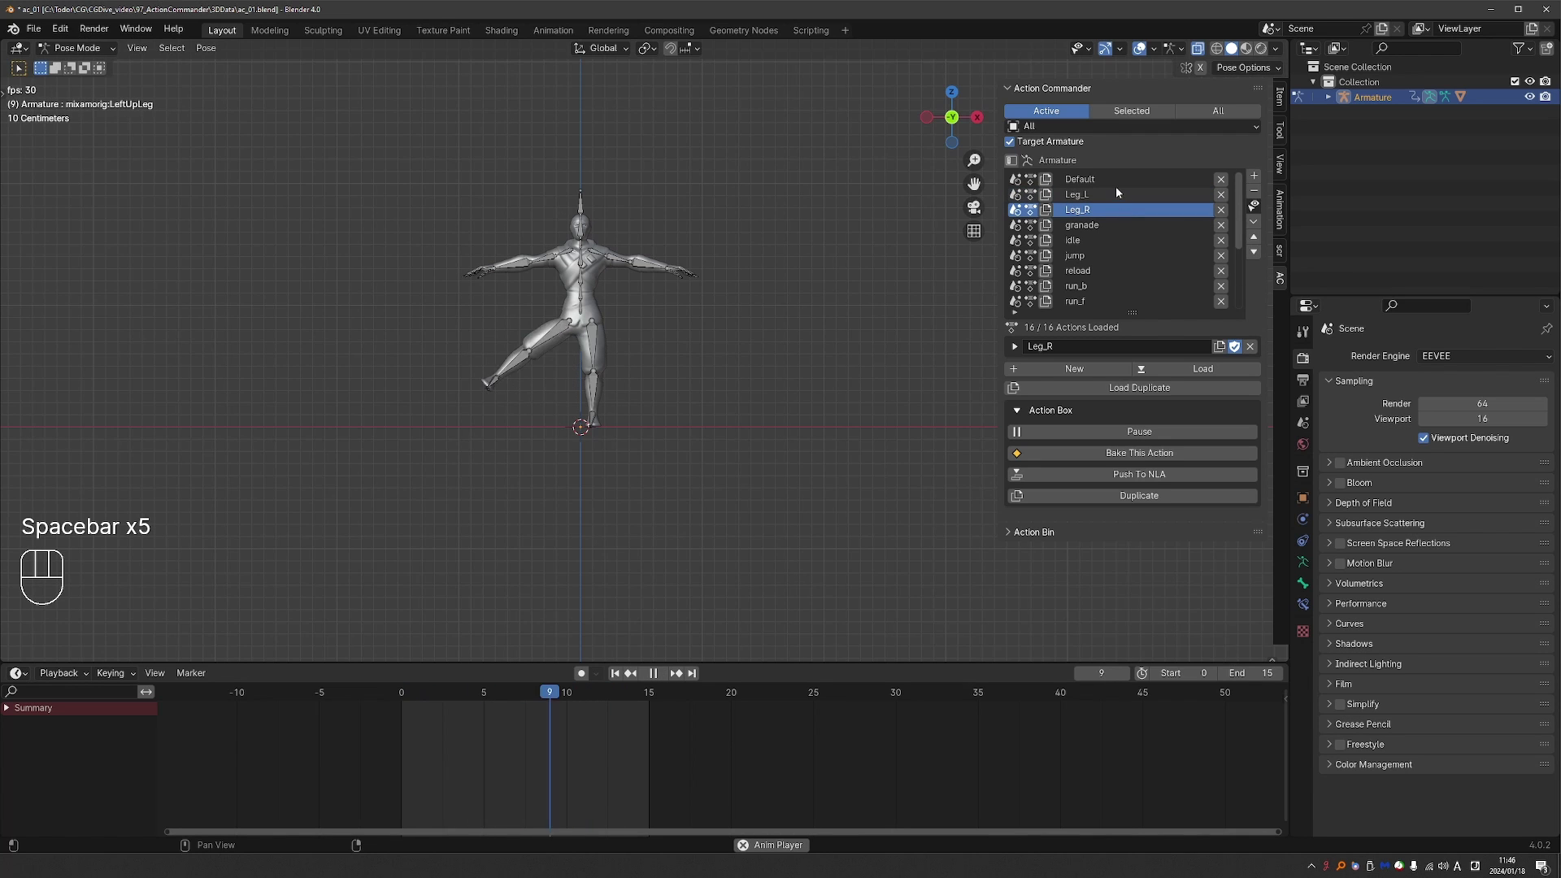
left_click(1119, 192)
Show the extended per-action columns and drag the sidebar edge left to widen the panel
key("space")
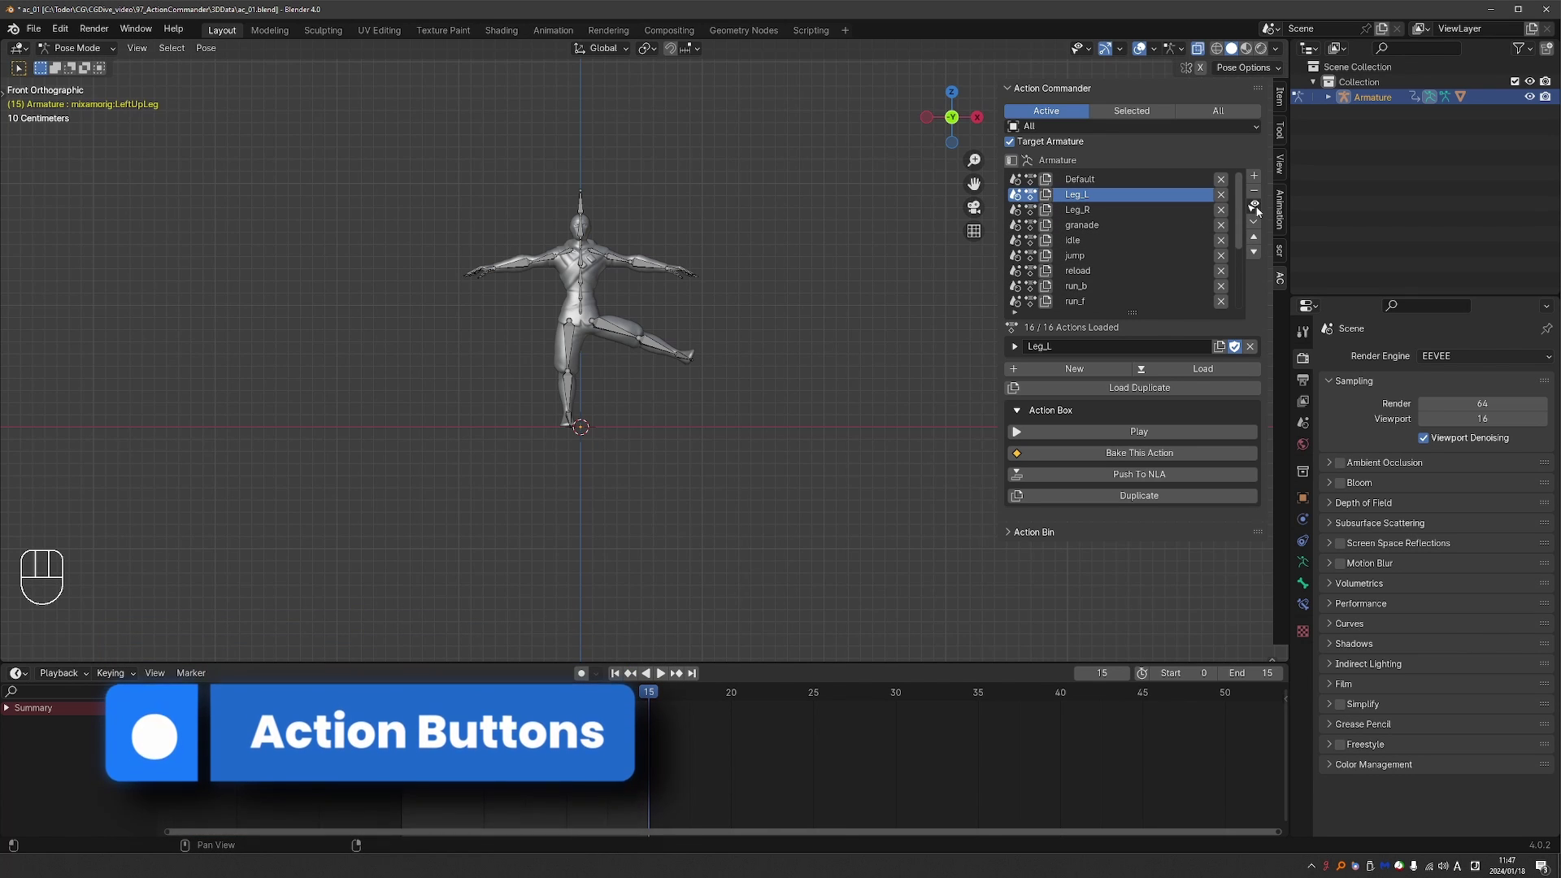
left_click_drag(1260, 210, 992, 352)
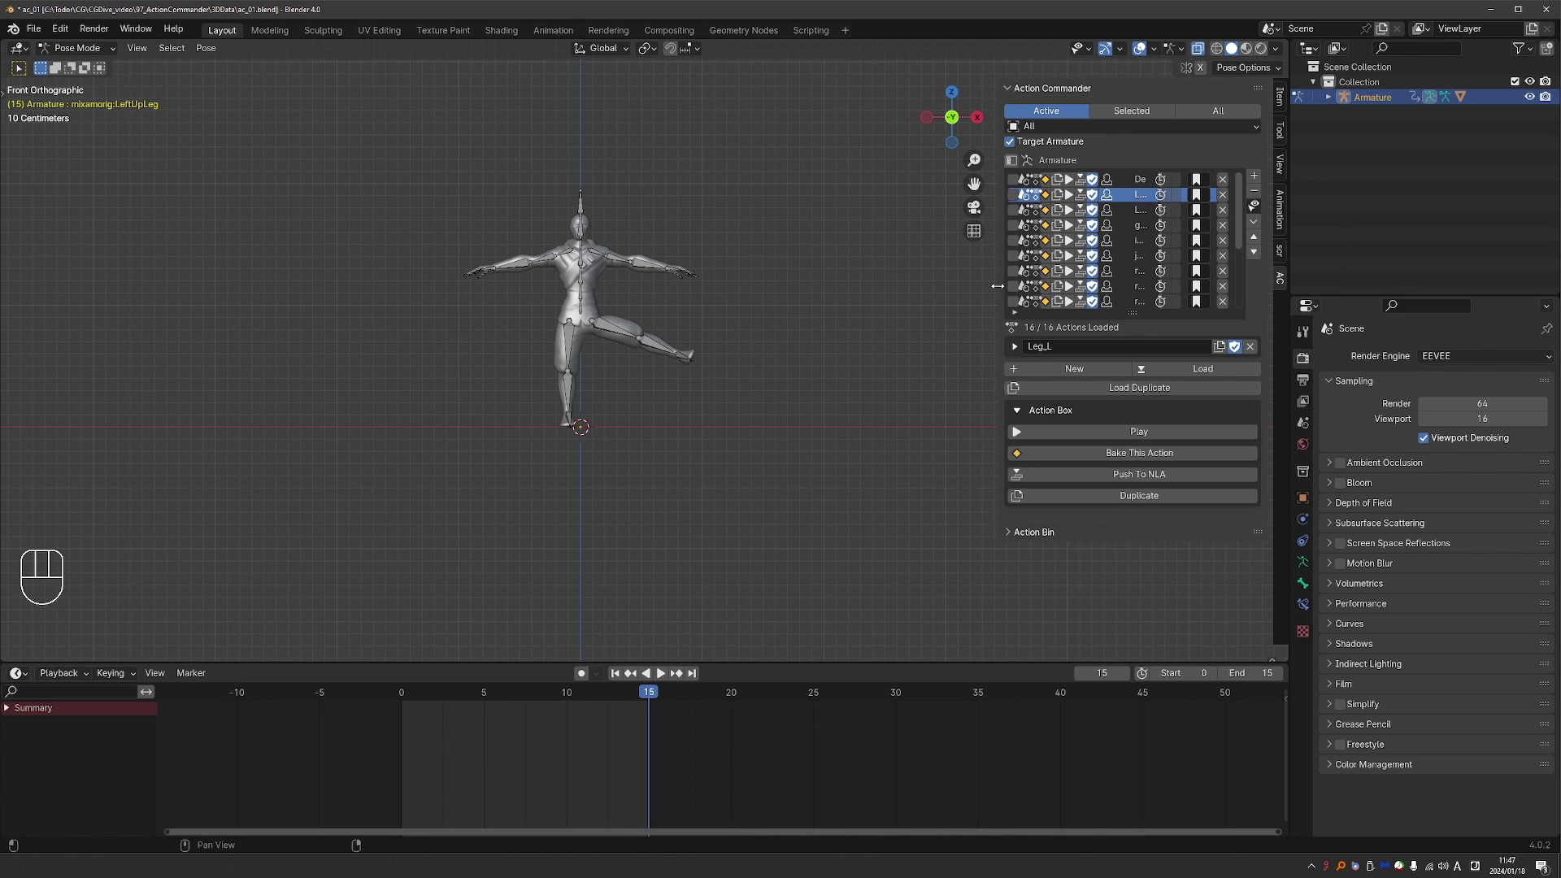
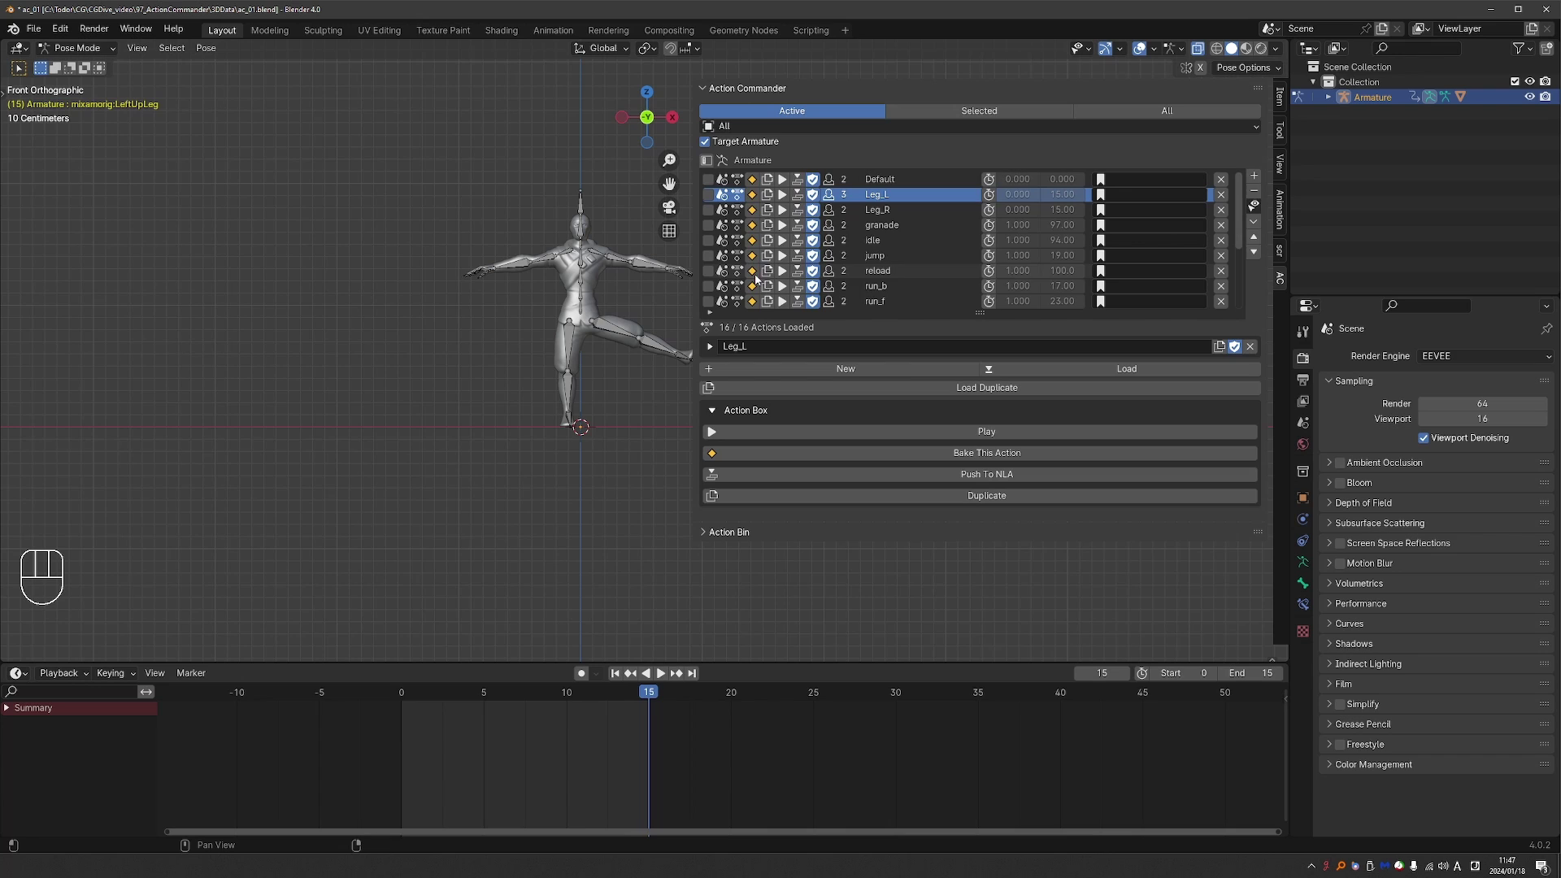
left_click(711, 179)
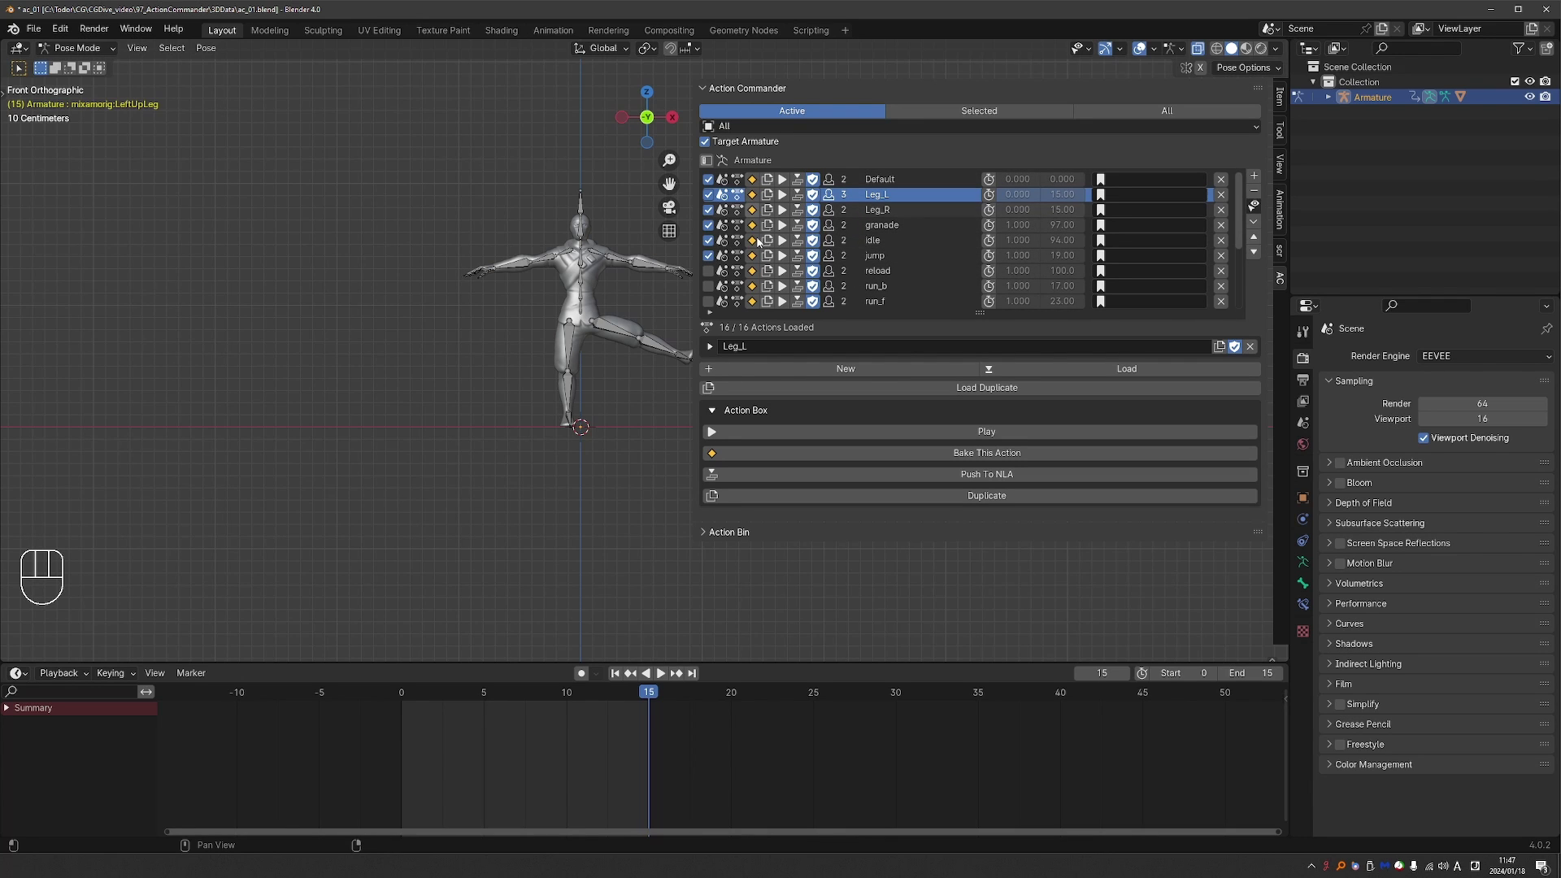
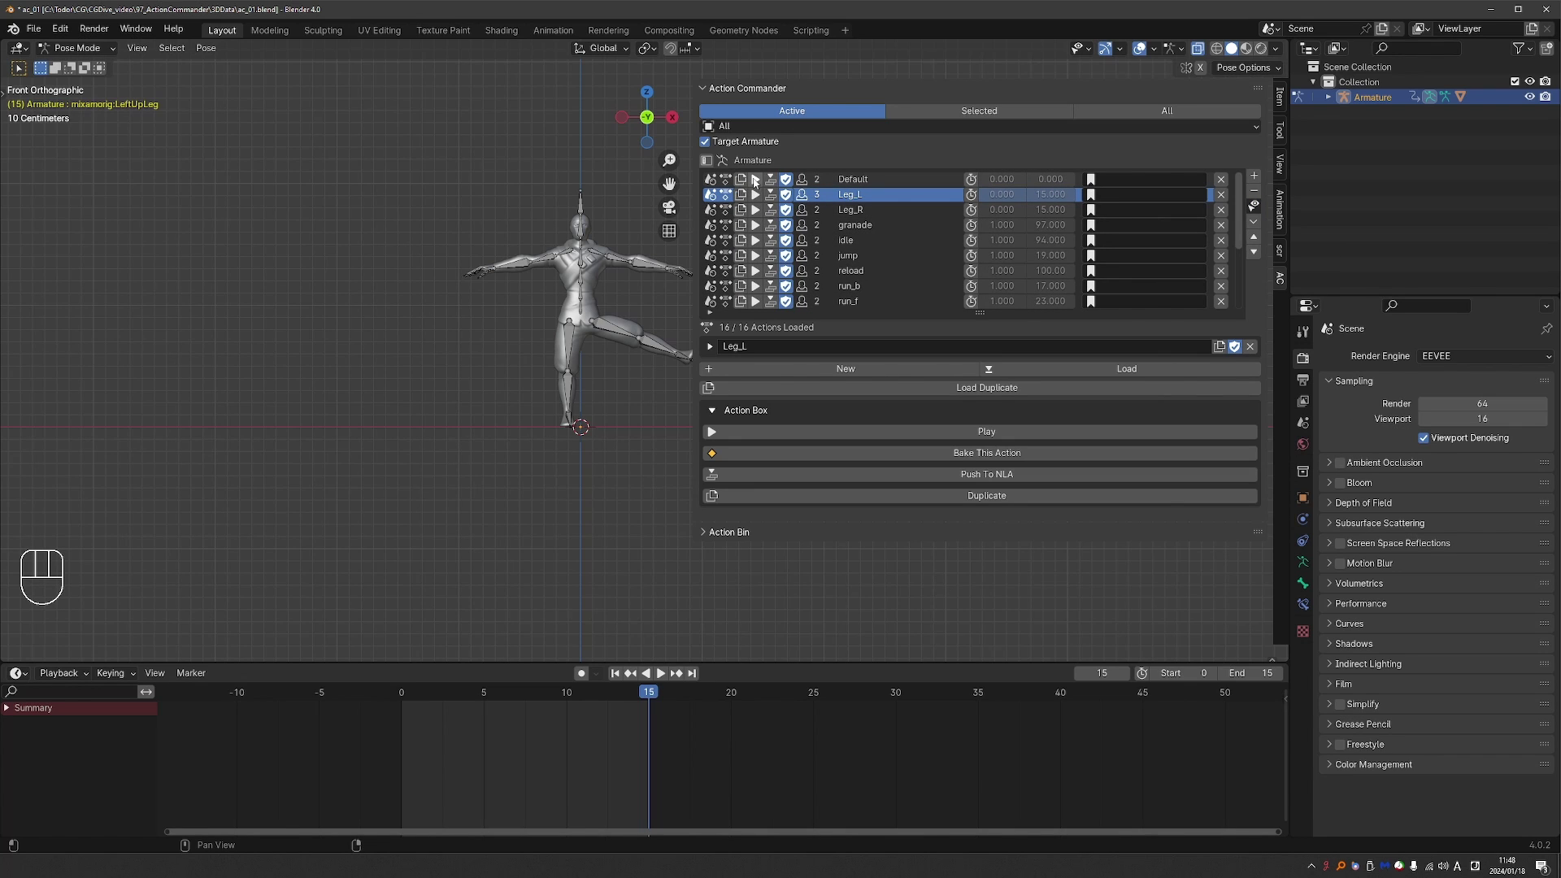
Make Leg_R the active action and play its animation in the viewport
left_click(759, 182)
left_click_drag(756, 183, 653, 643)
key("space")
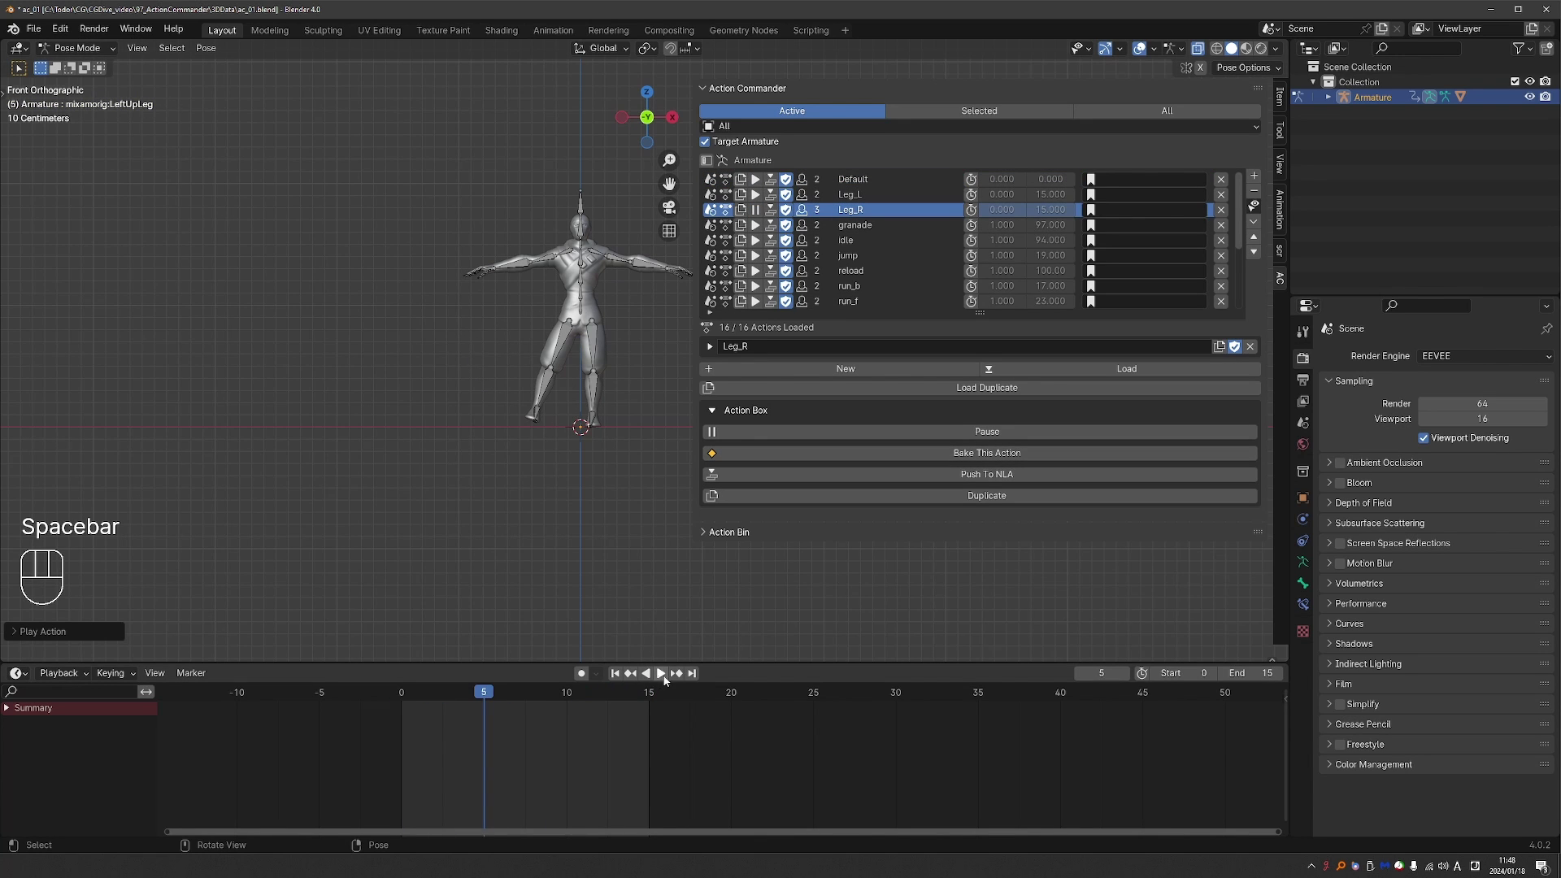
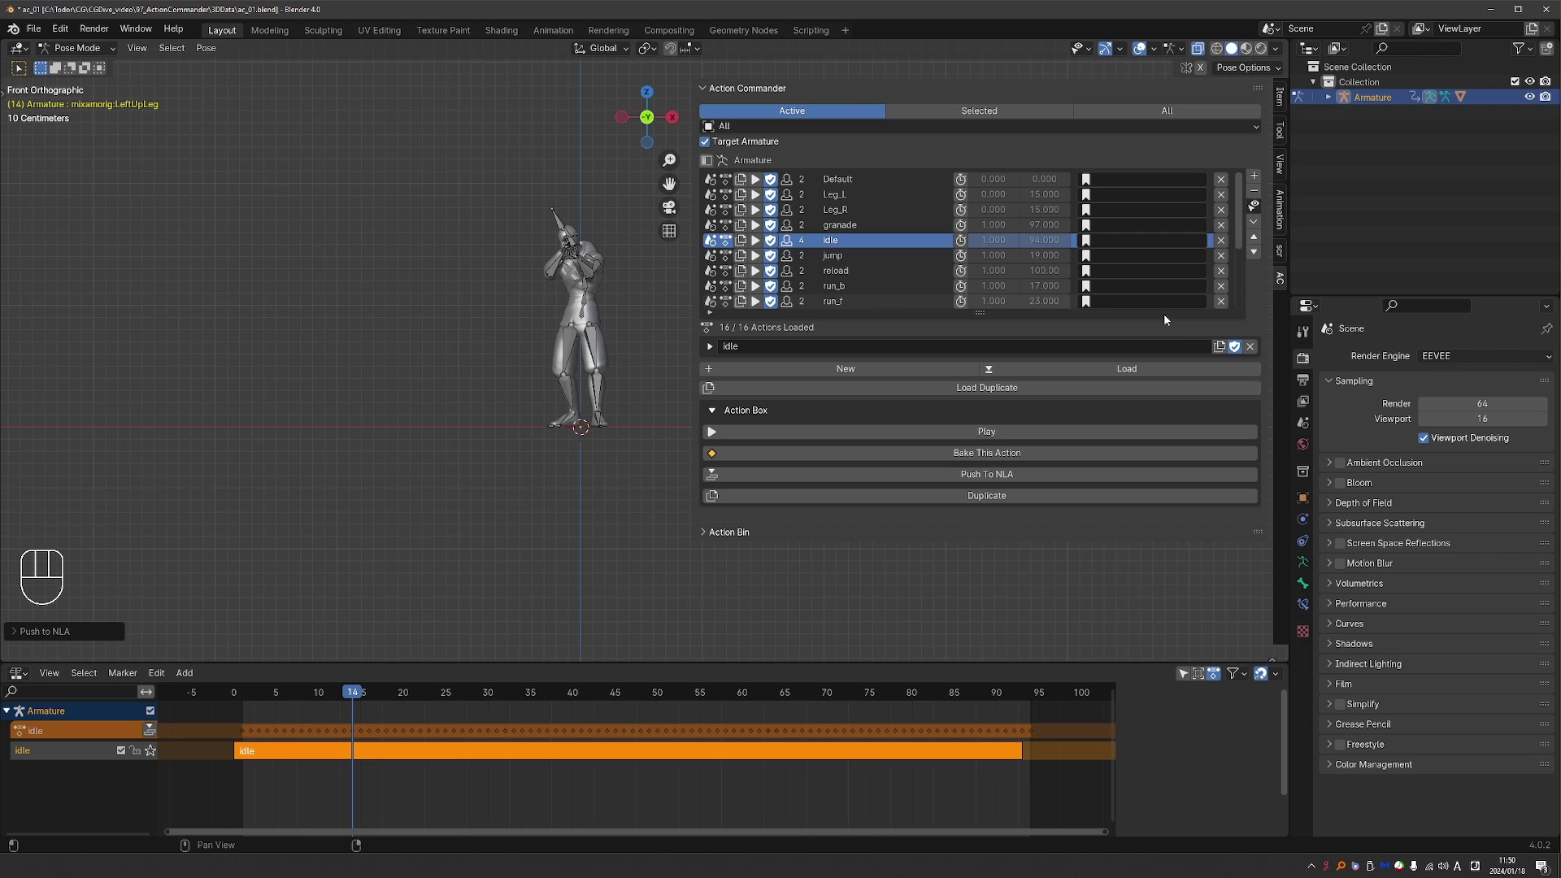
Resize the list columns so idle's strip over frames 1–94 shows in the NLA Editor
left_click_drag(1254, 213, 1162, 327)
left_click_drag(1258, 215, 1083, 341)
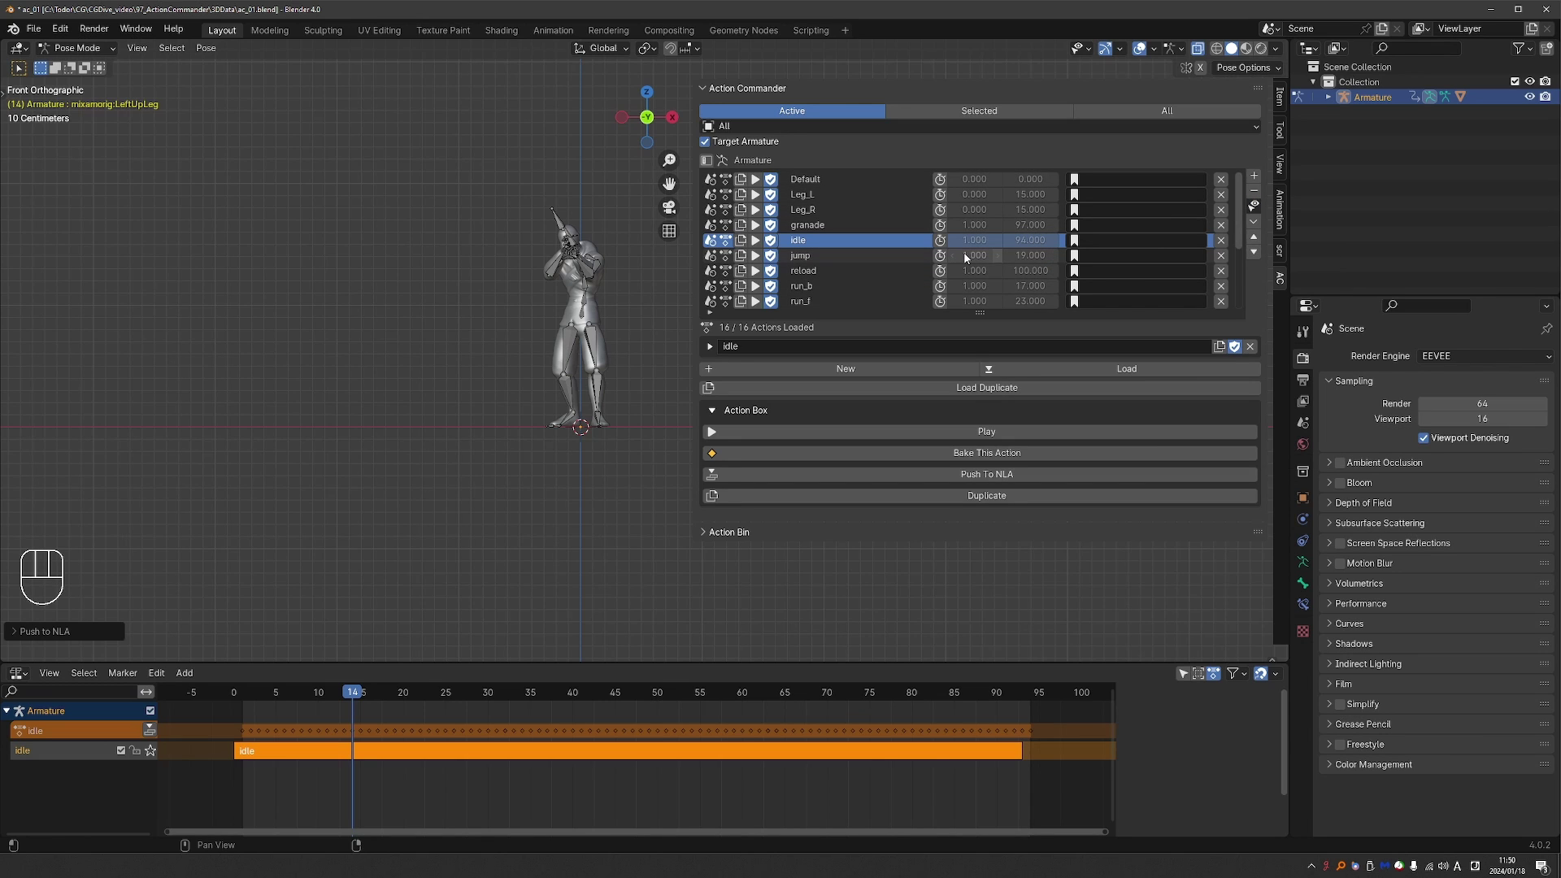
Enable granade's custom frame range, set it to 30–80, and preview the playback
left_click(820, 227)
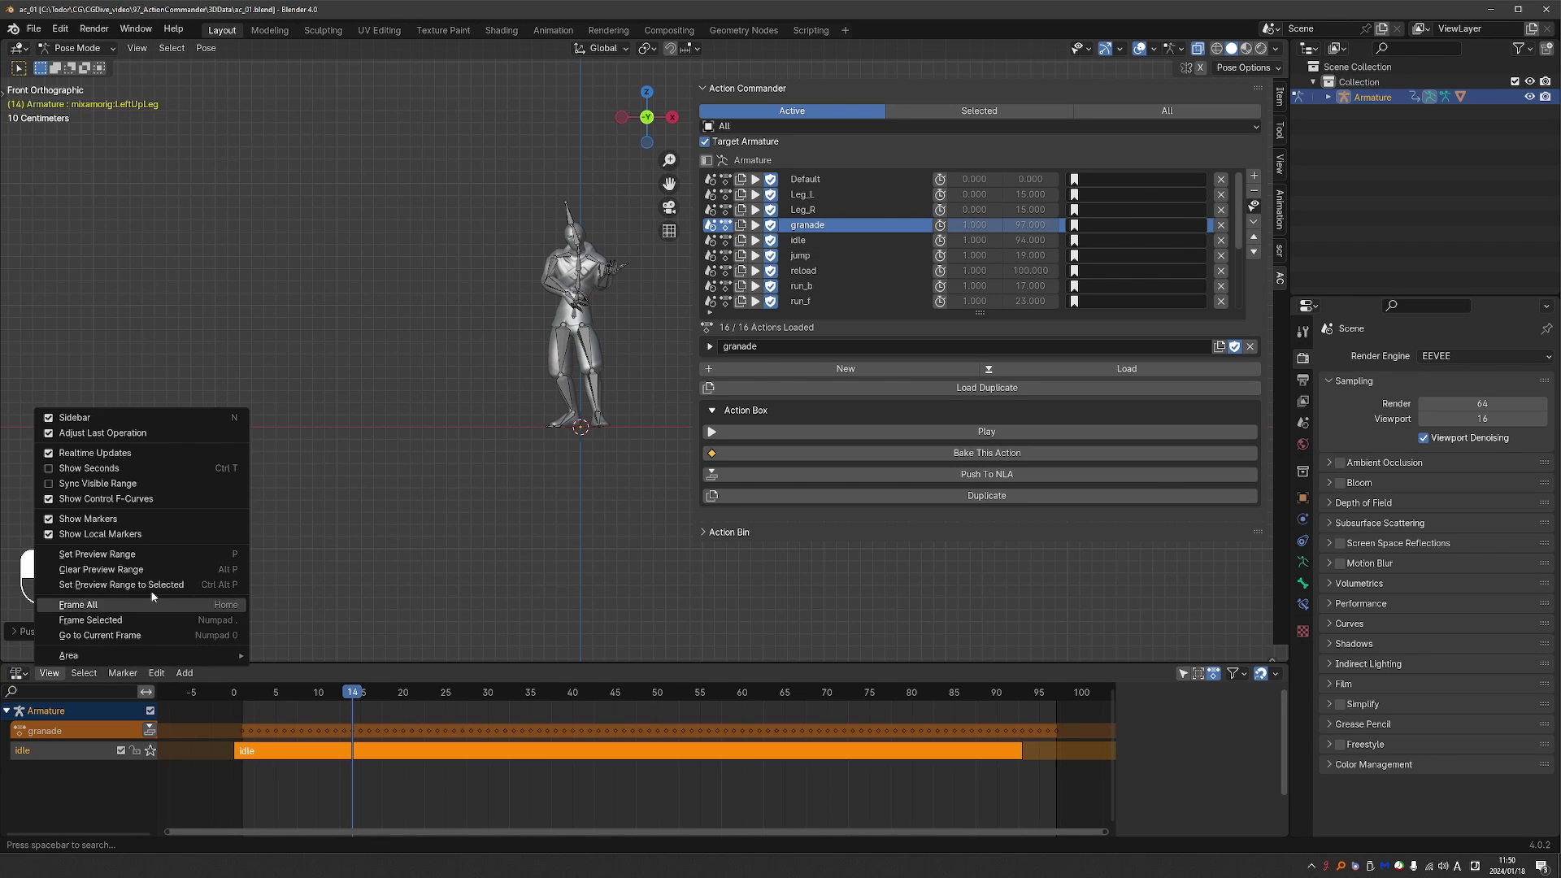
left_click(22, 662)
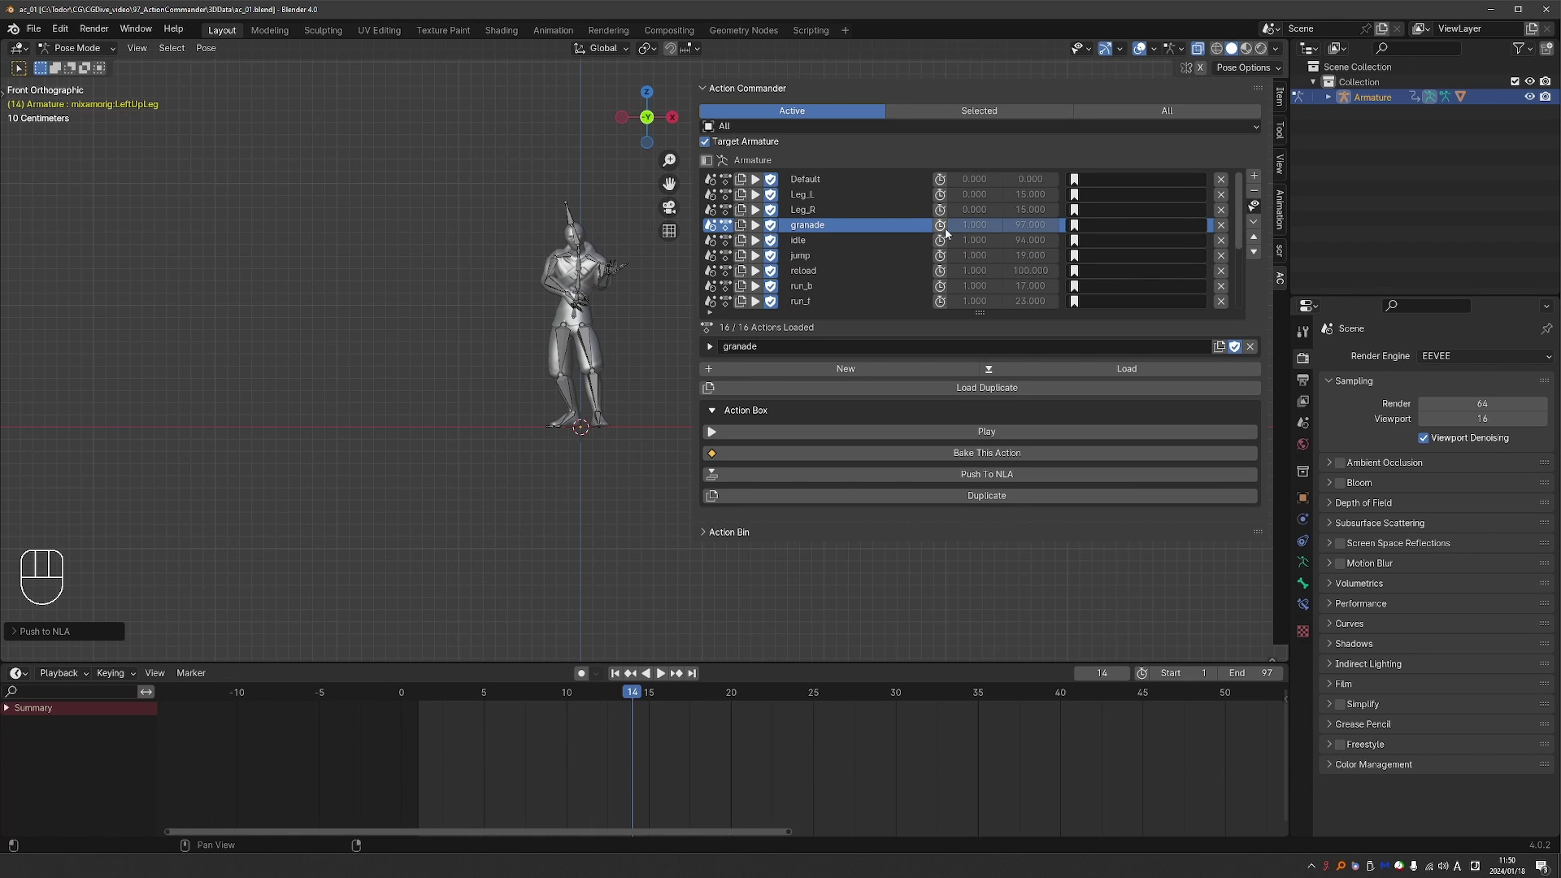
left_click_drag(1257, 208, 1028, 304)
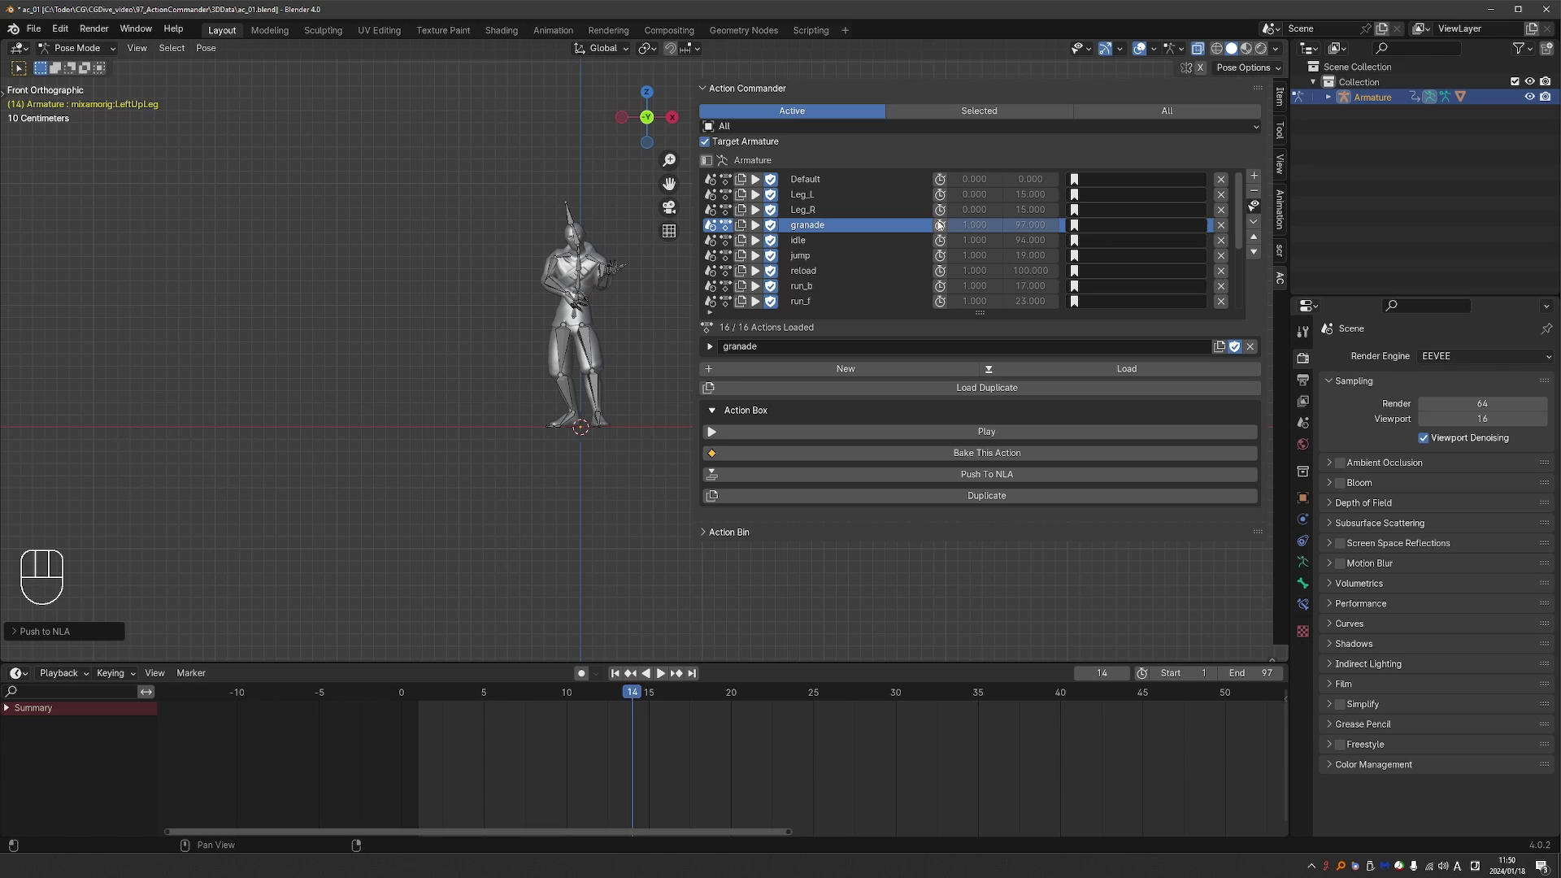
left_click(944, 229)
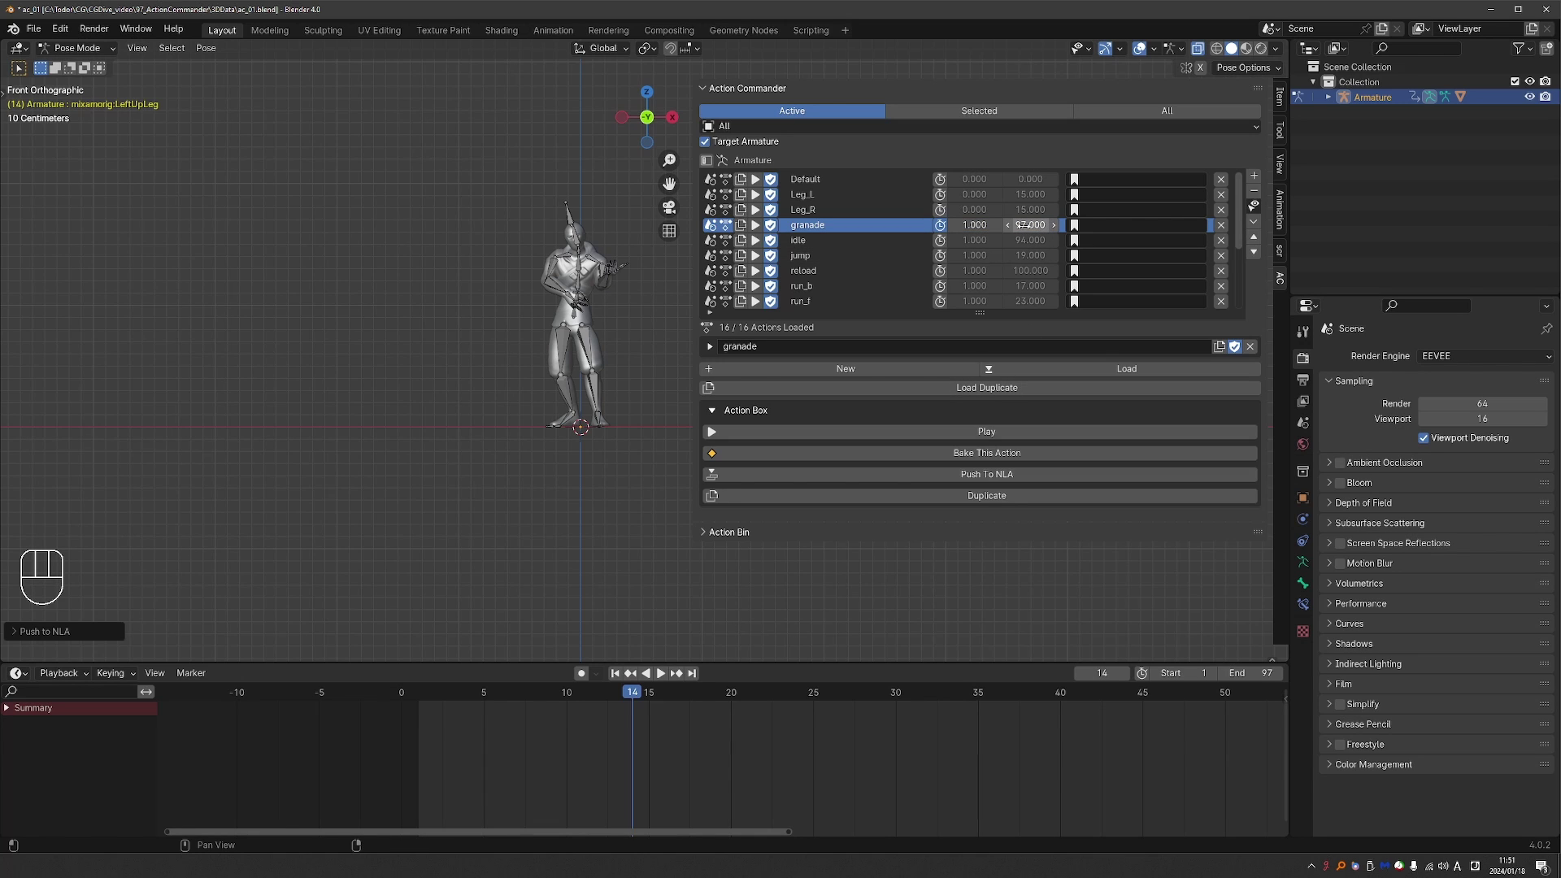
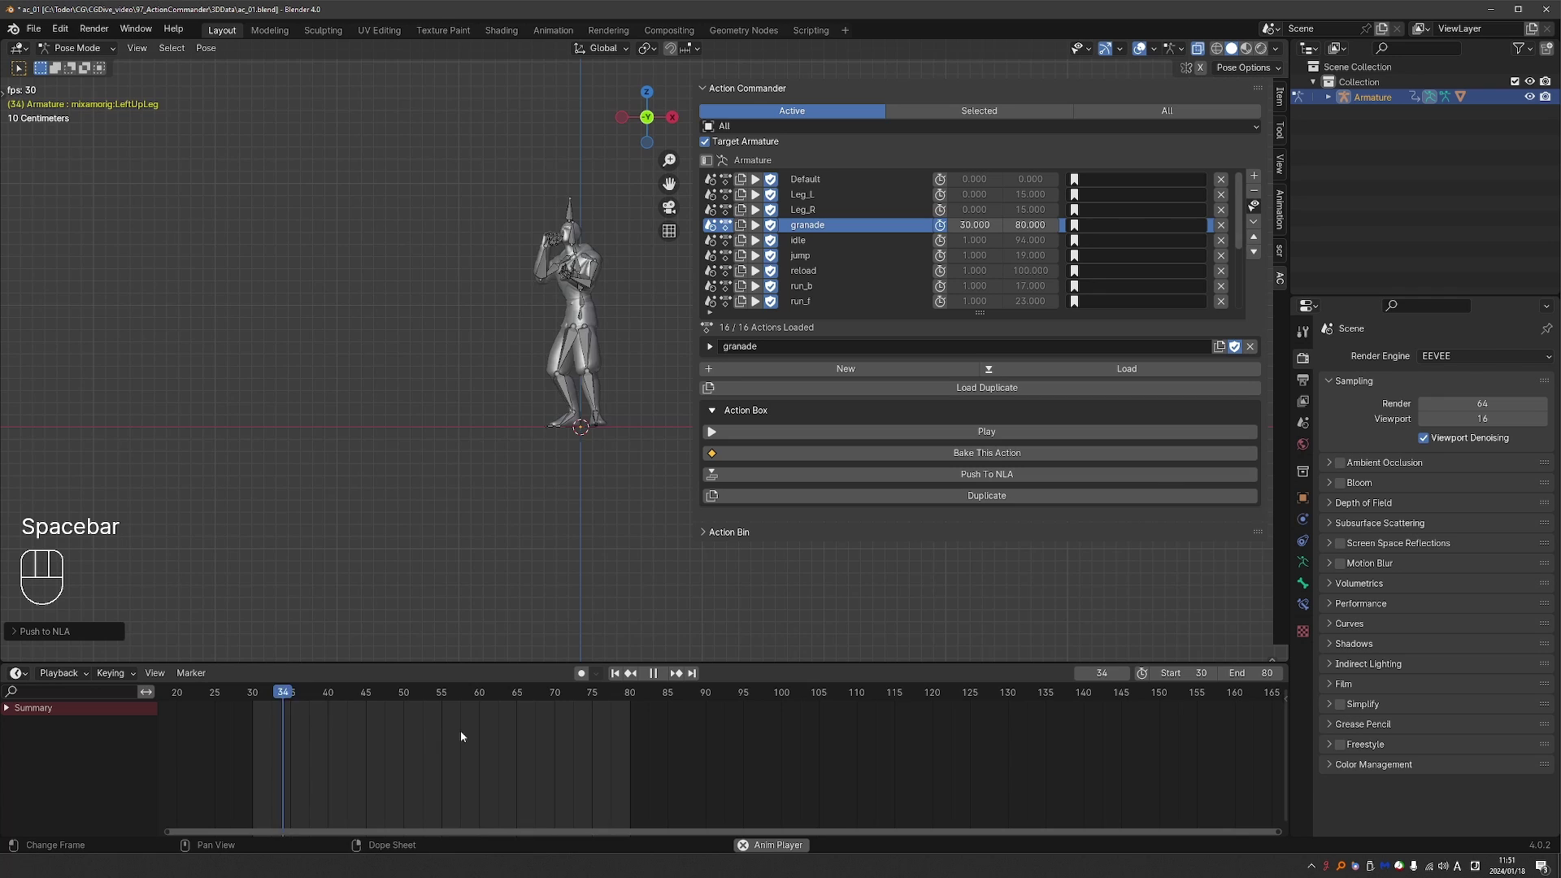
key("space")
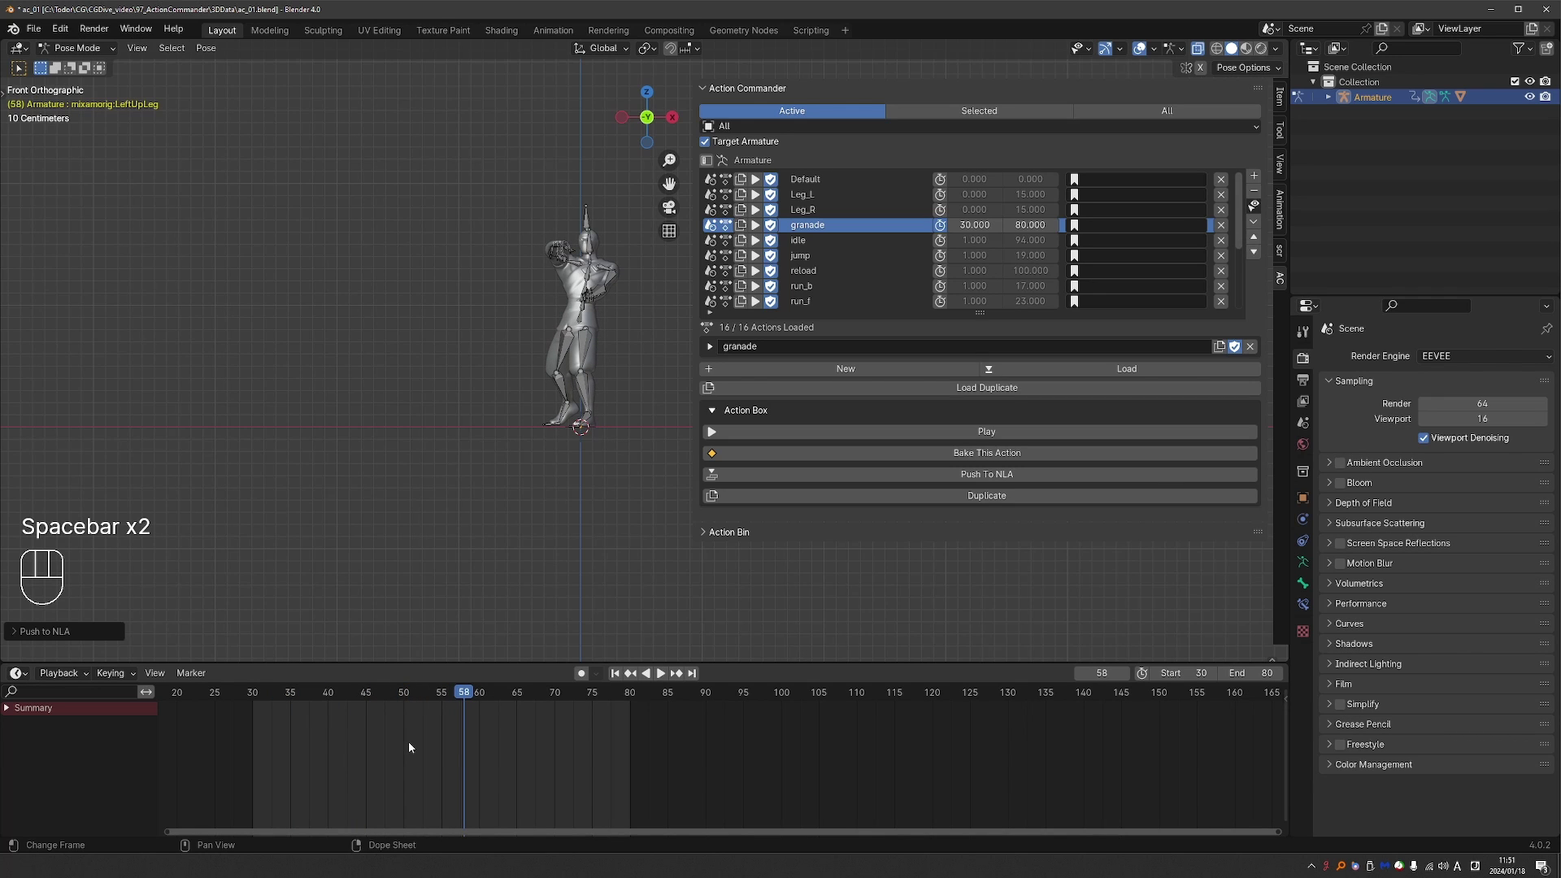
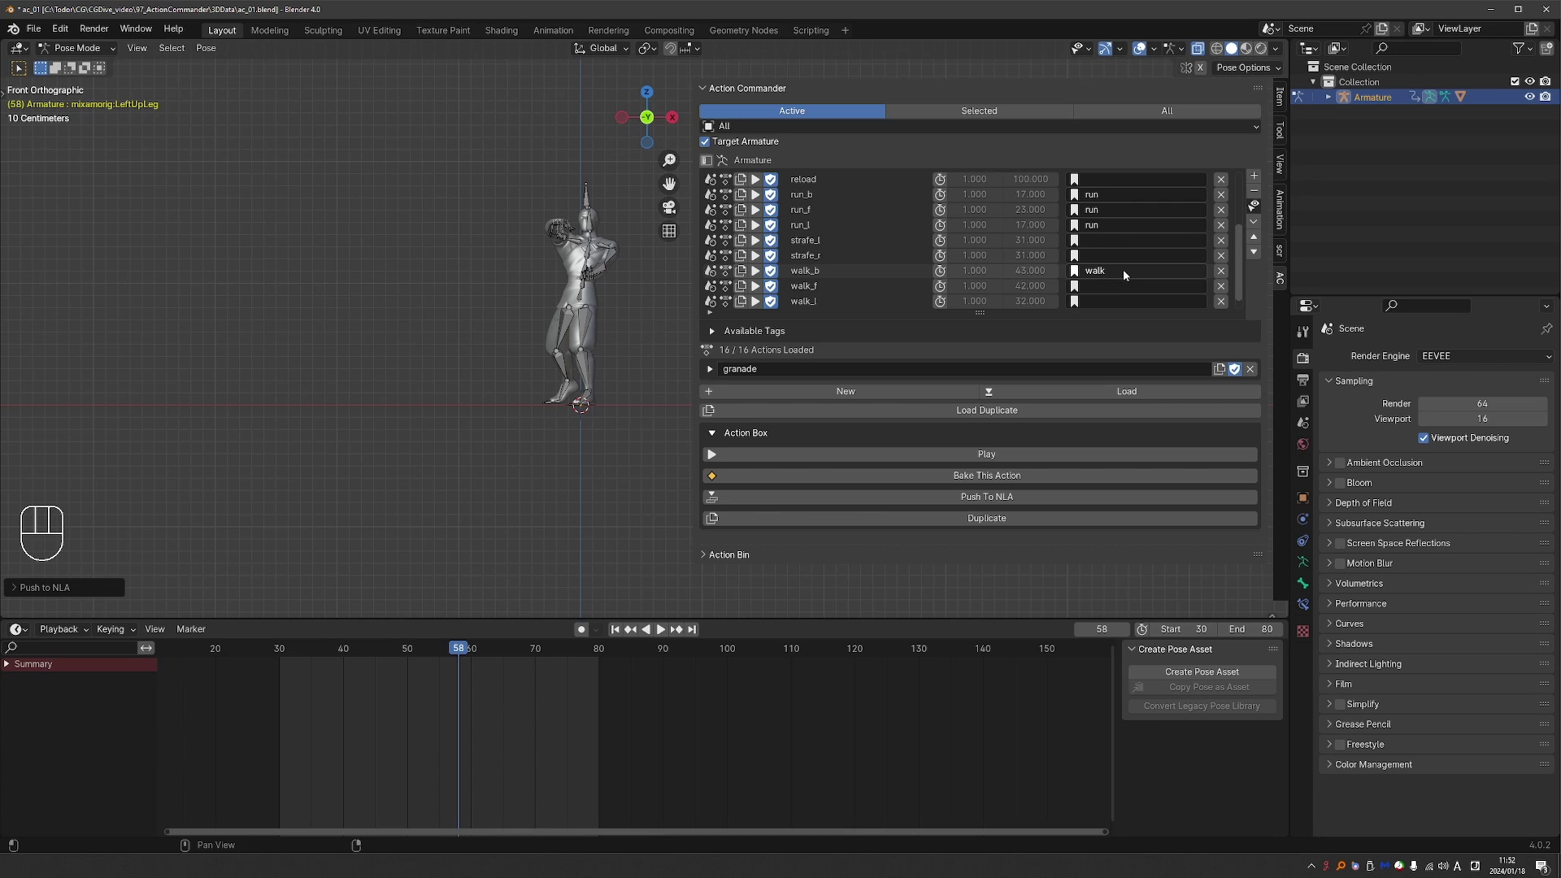
Paste the walk tag onto the remaining walk actions and both strafe actions
key("ctrl+c")
key("ctrl+v")
key("ctrl+v")
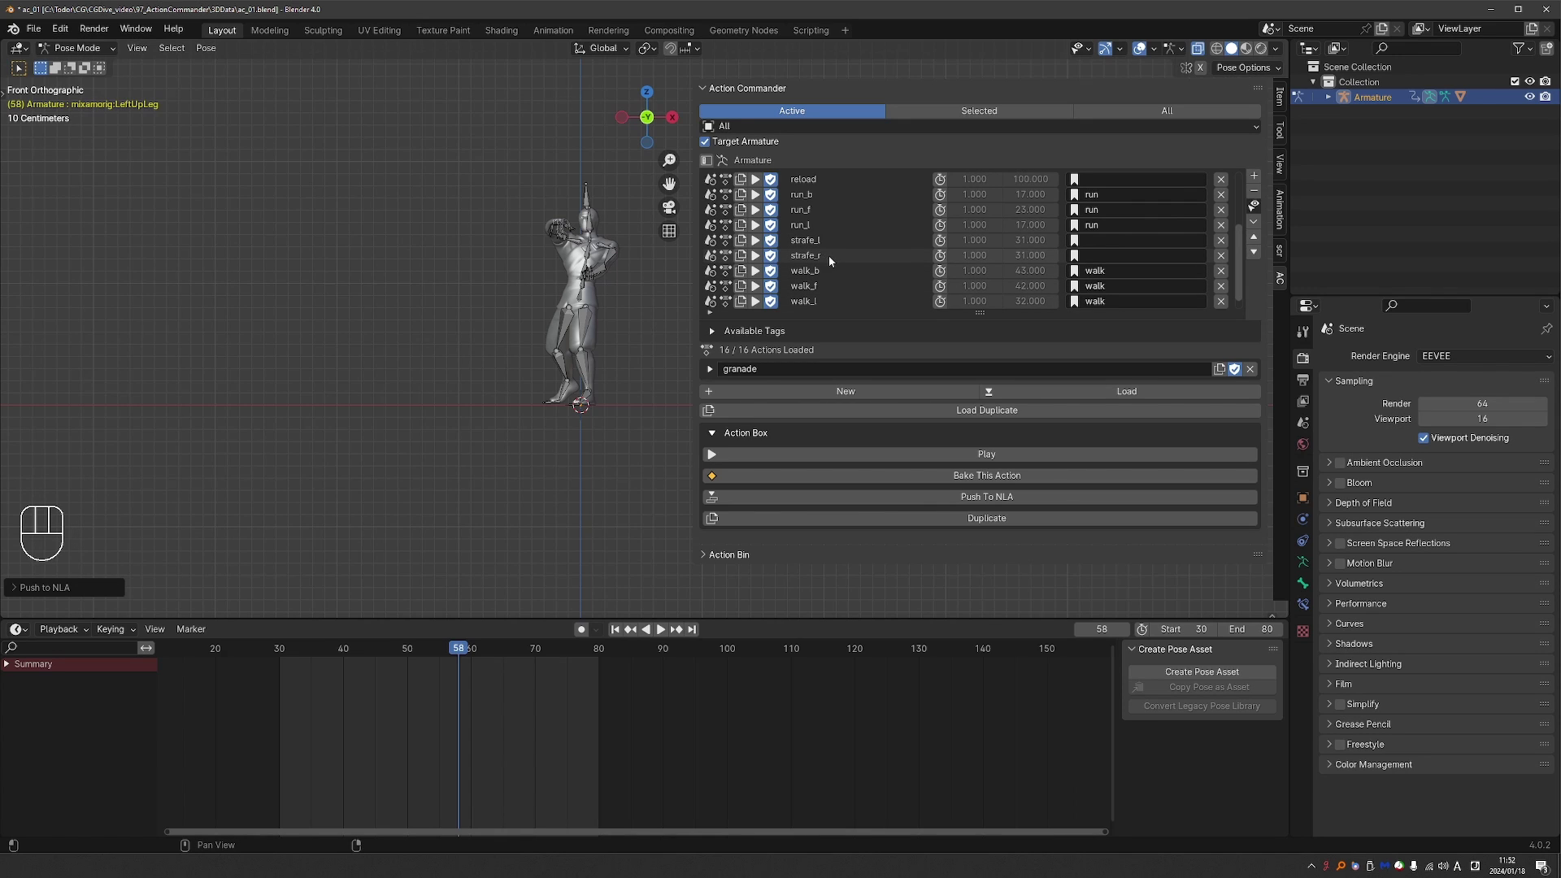
key("ctrl+v")
key("ctrl+v")
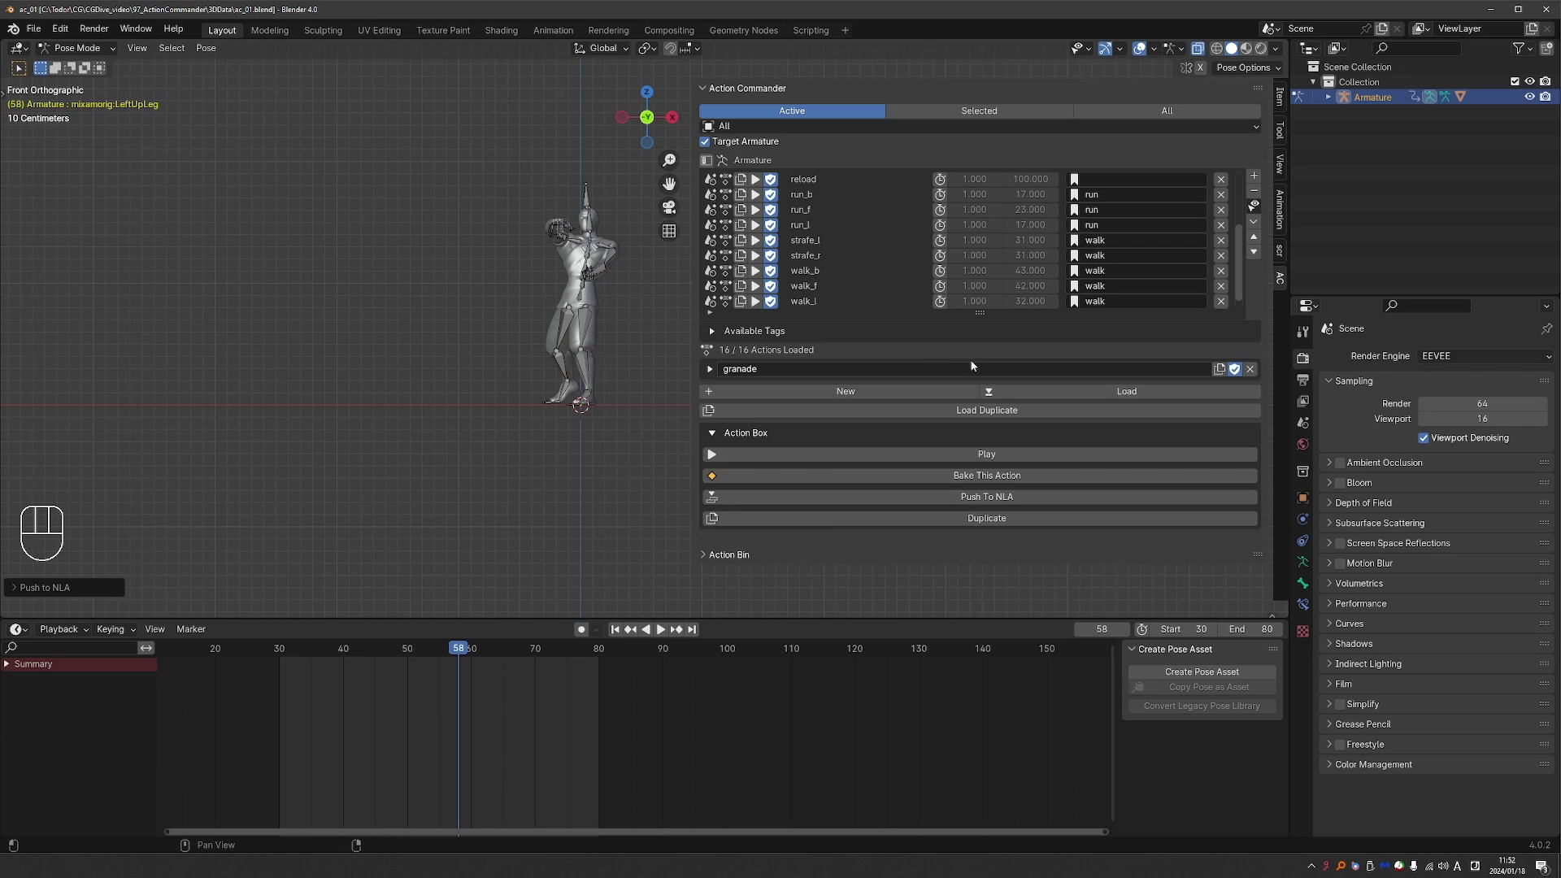
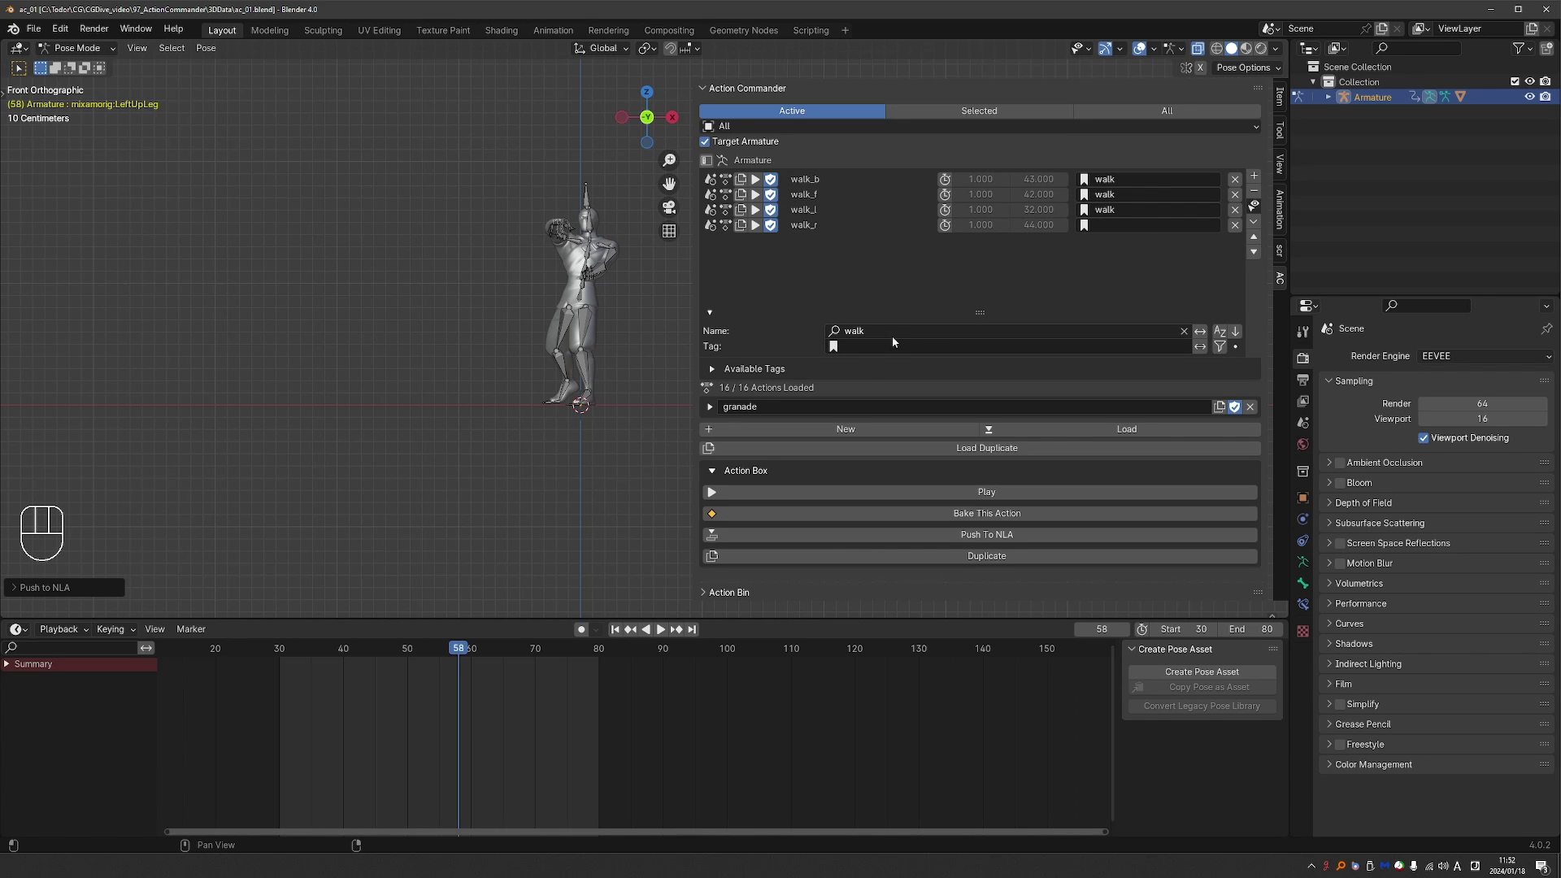
Clear the Name filter and filter the list by the walk tag
key("BackSpace")
key("ctrl+v")
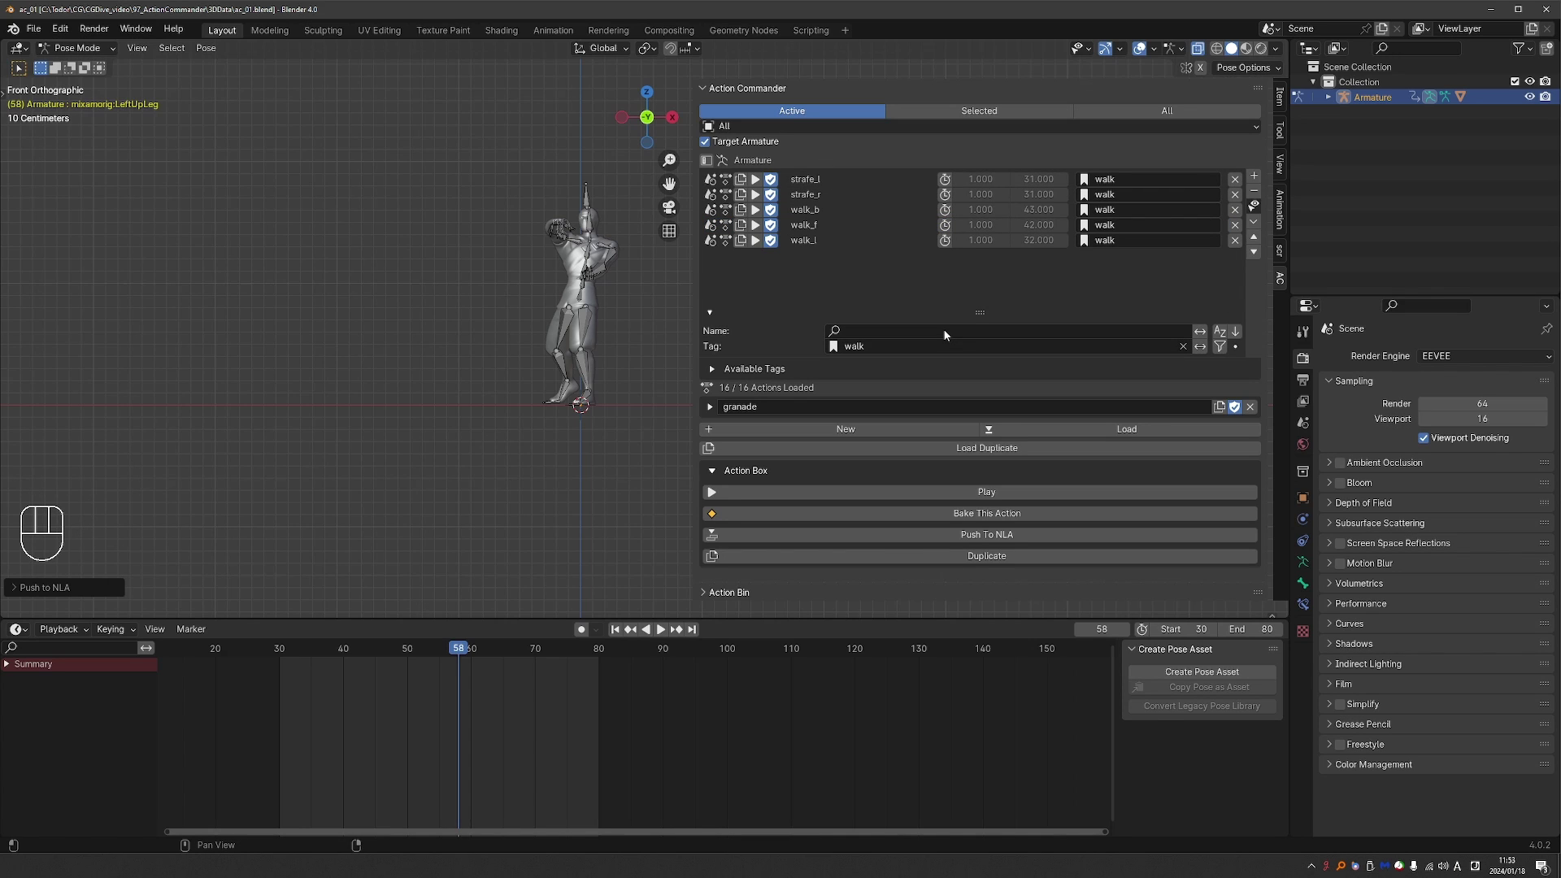
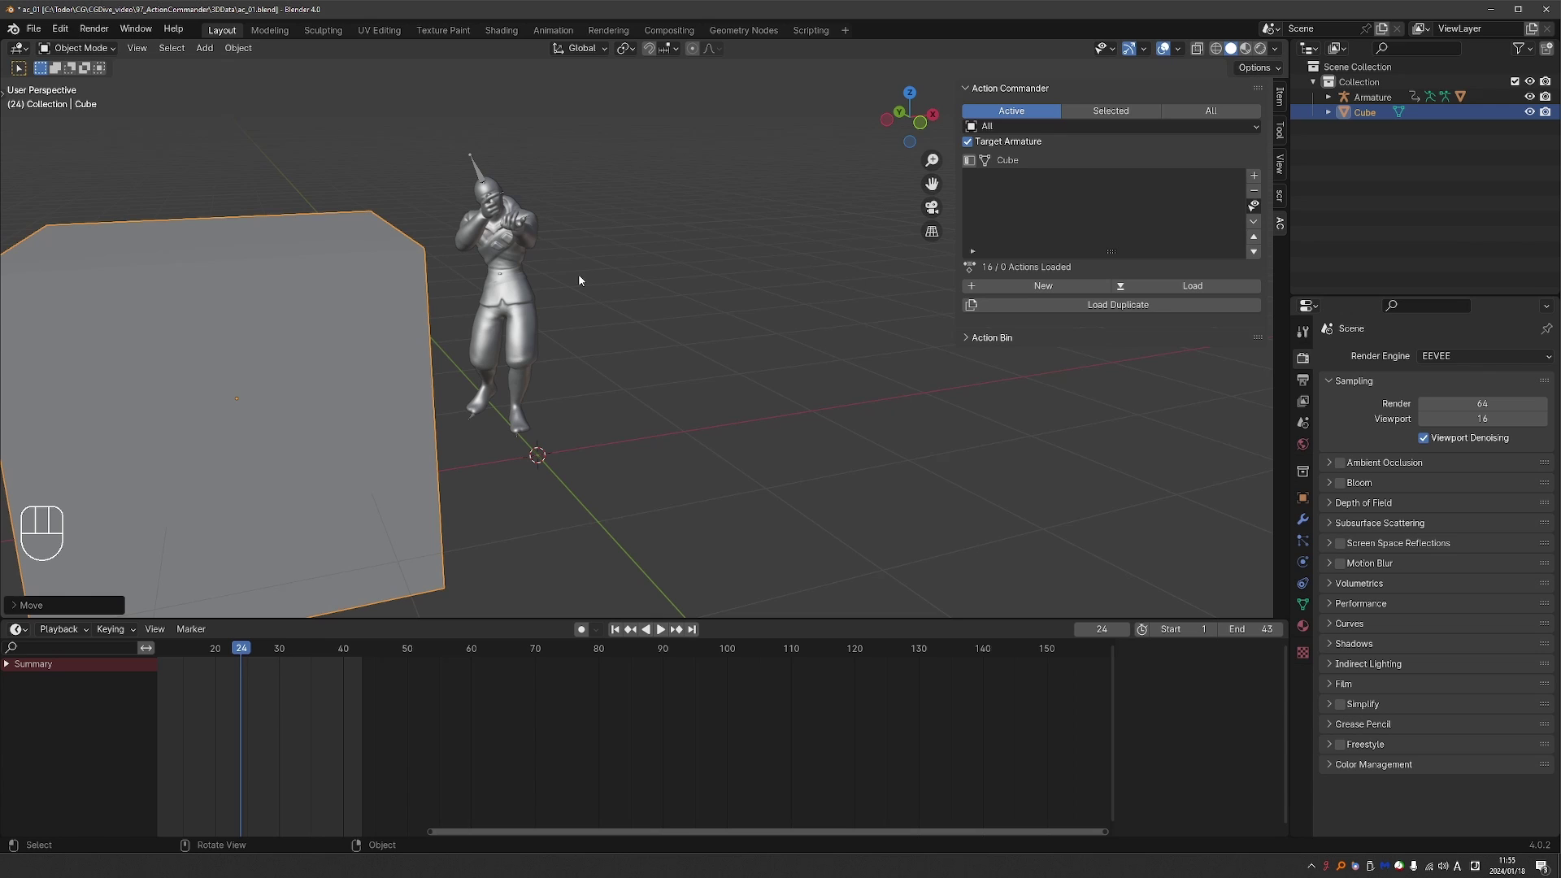
Select the Armature then the Ch24 mesh, untick Target Armature and re-enable it to list the Armature's actions
left_click(474, 159)
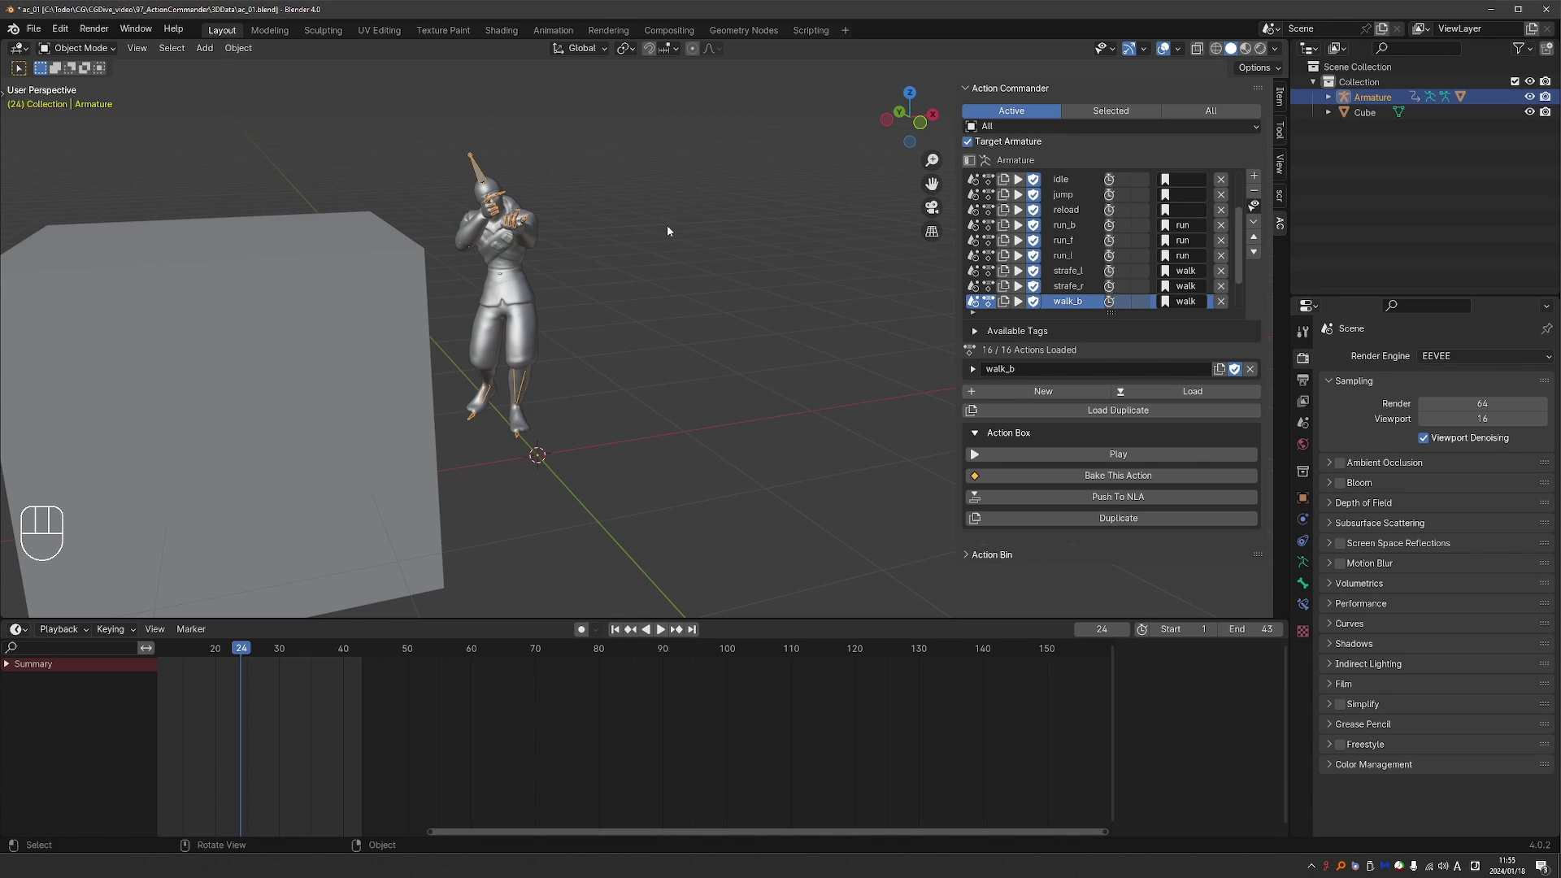
left_click(498, 251)
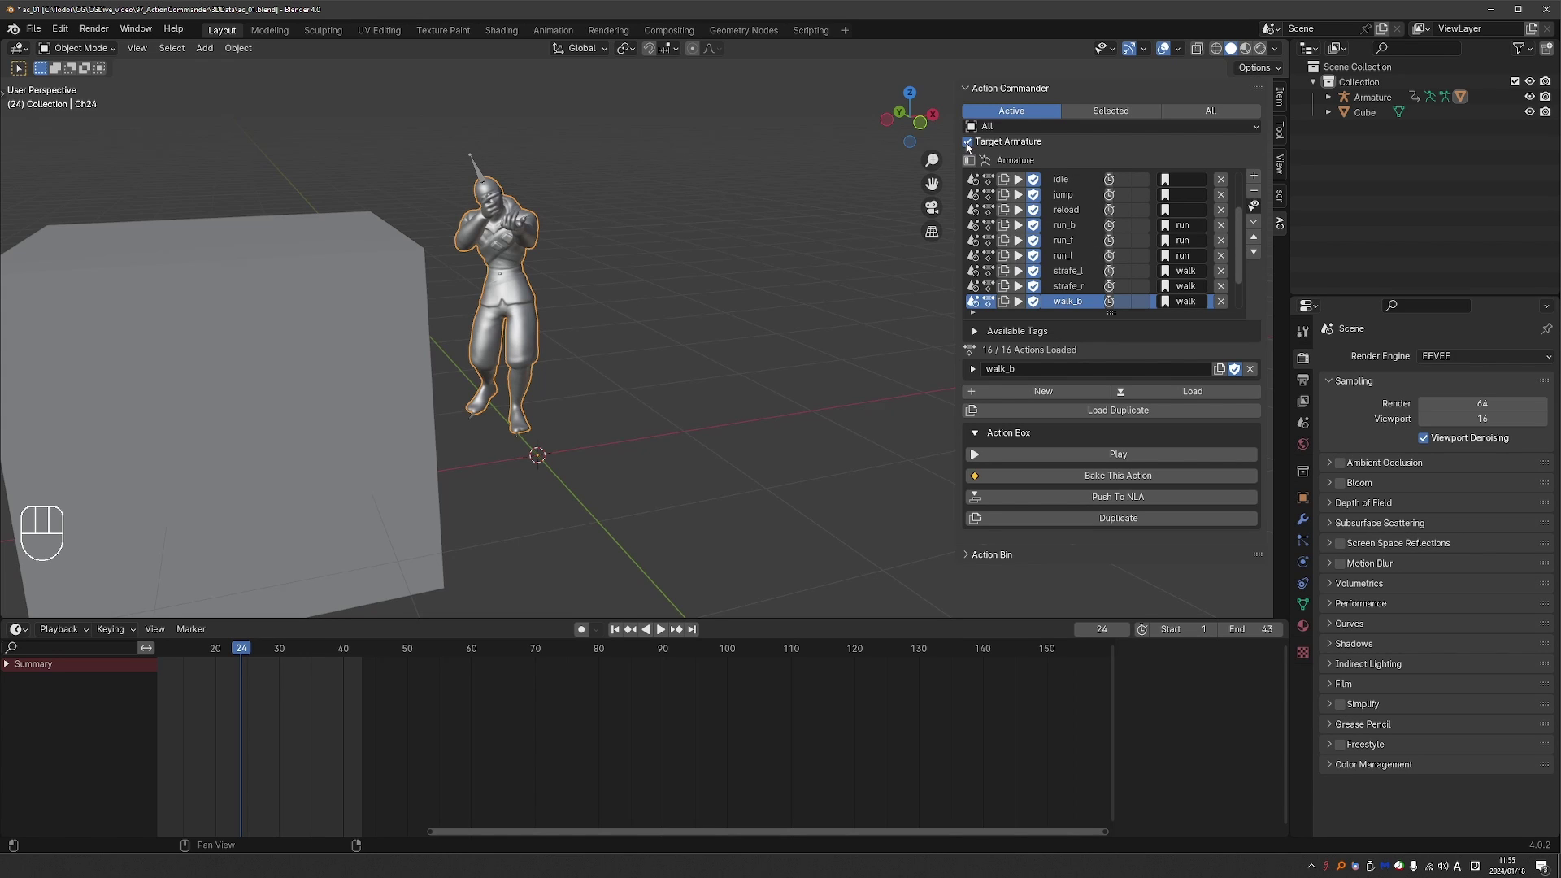
left_click(970, 147)
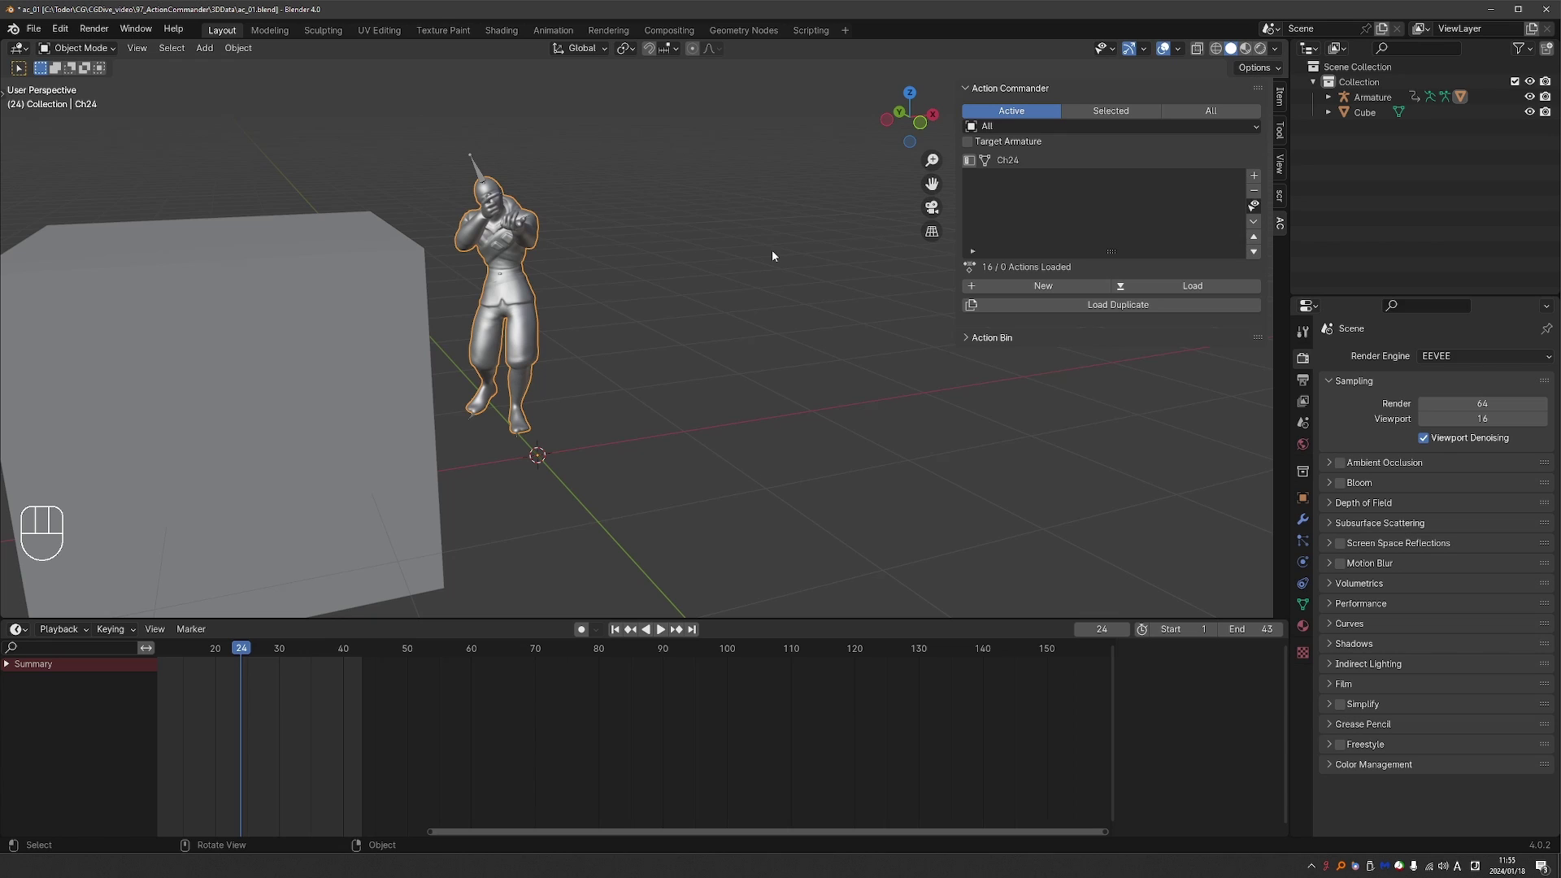
left_click_drag(981, 150, 346, 305)
key("x")
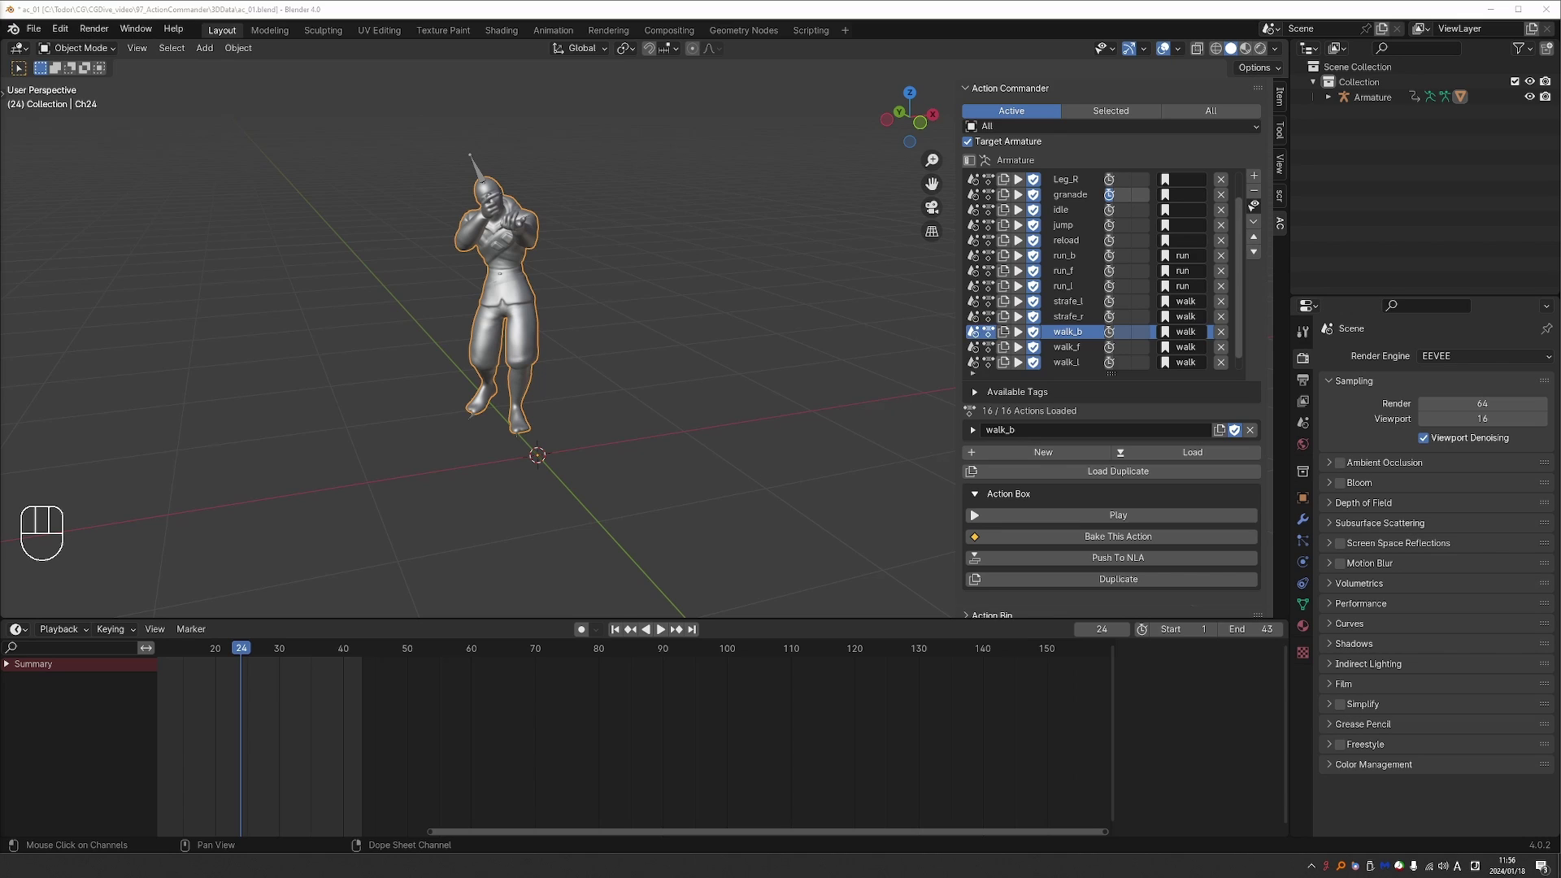
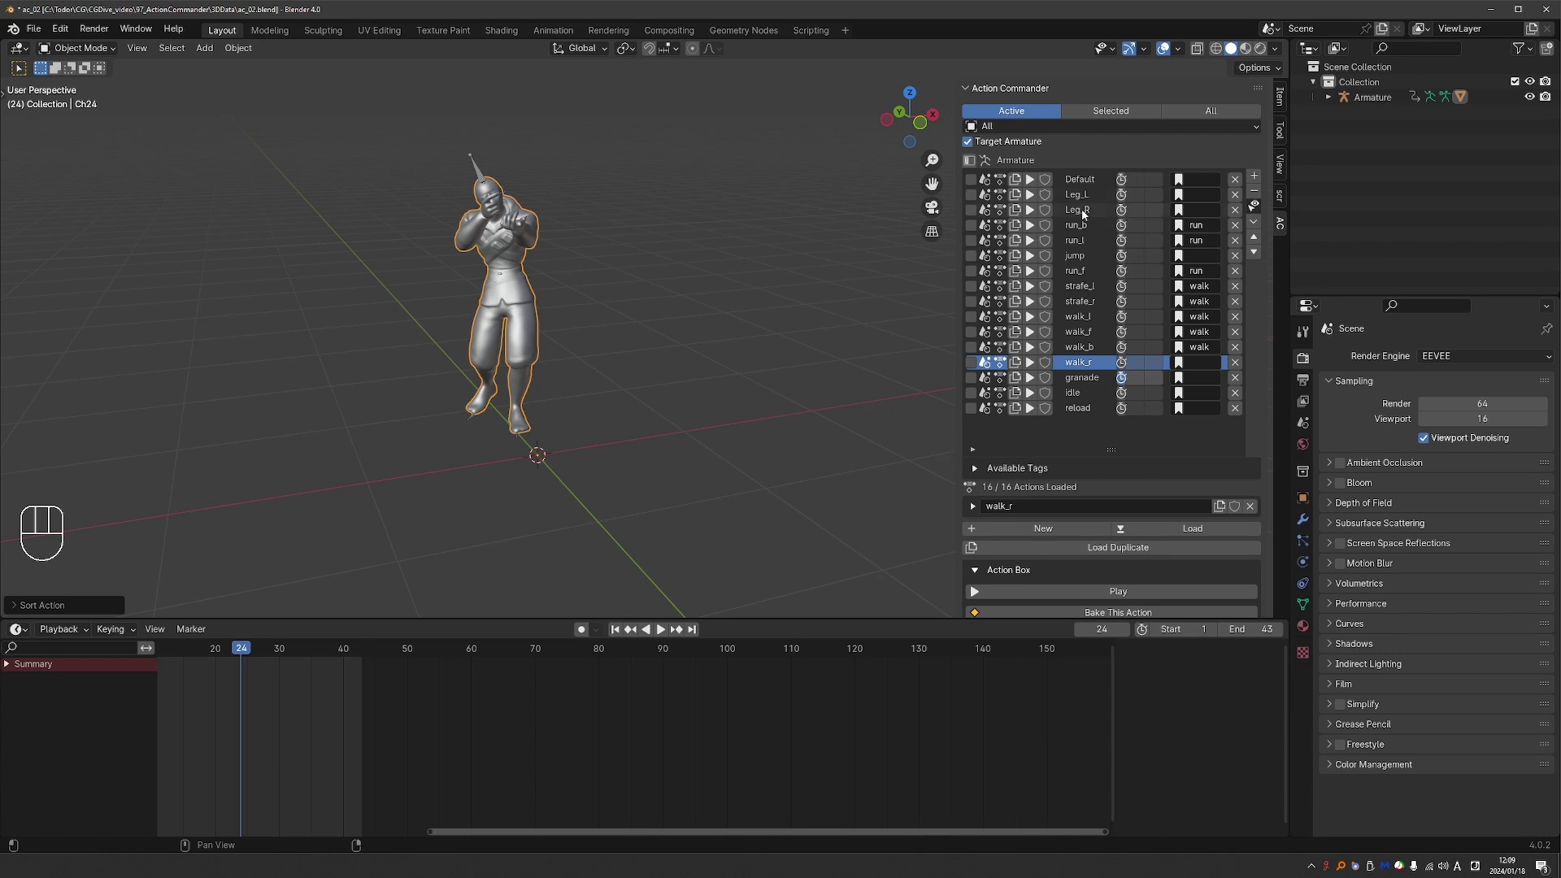
Drag down the checkbox column to tick all 16 actions in ac_02.blend
left_click_drag(1087, 185, 801, 375)
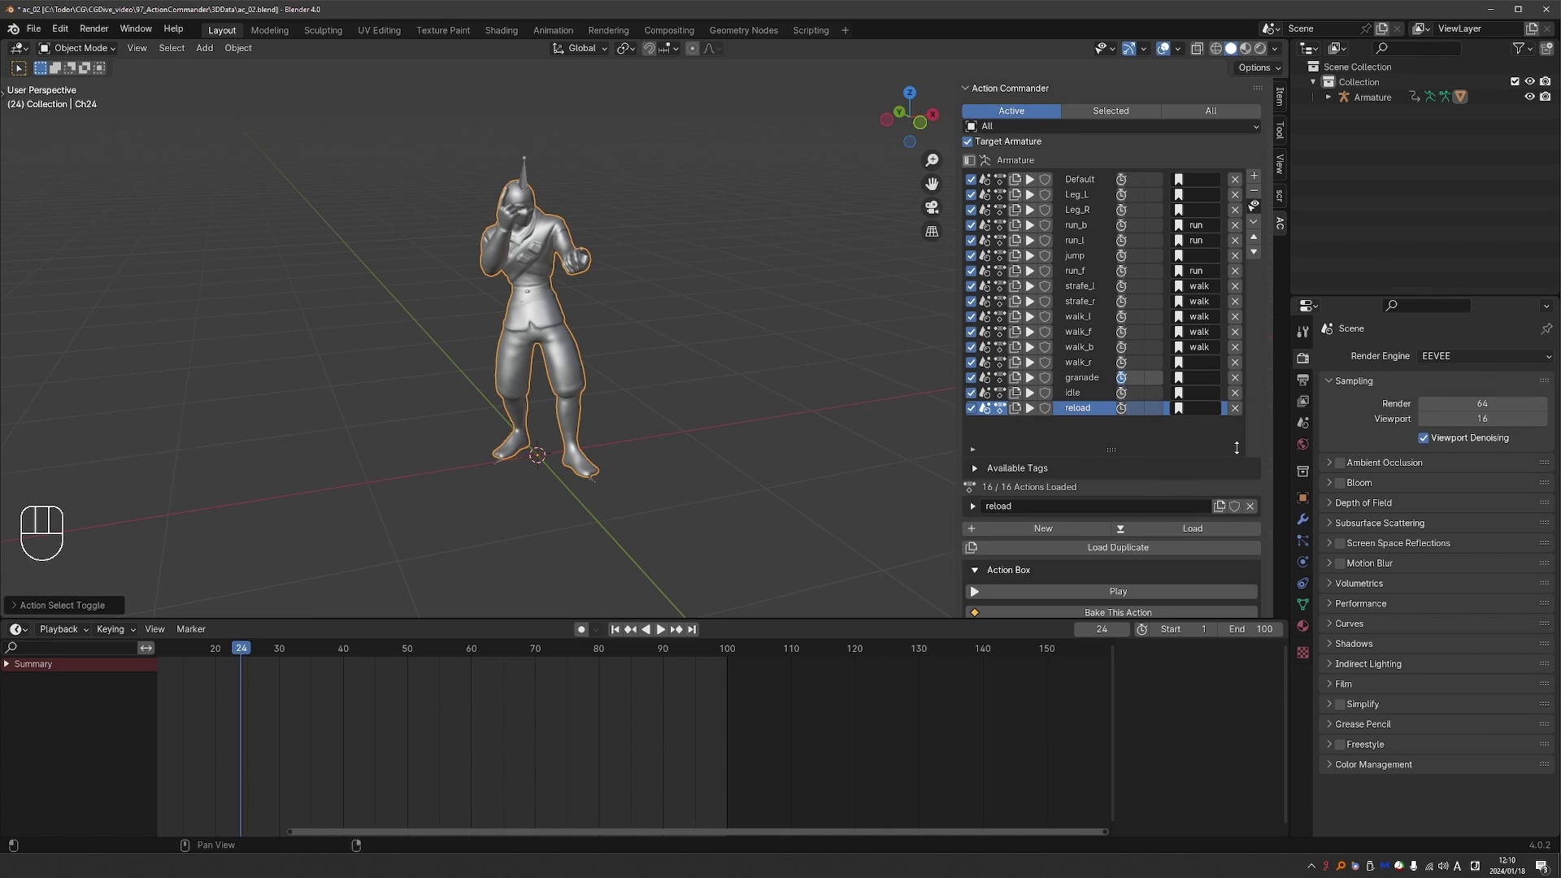
Expand the Action Bin, clear all actions, and reset the Armature's bones to rest pose
left_click(1095, 609)
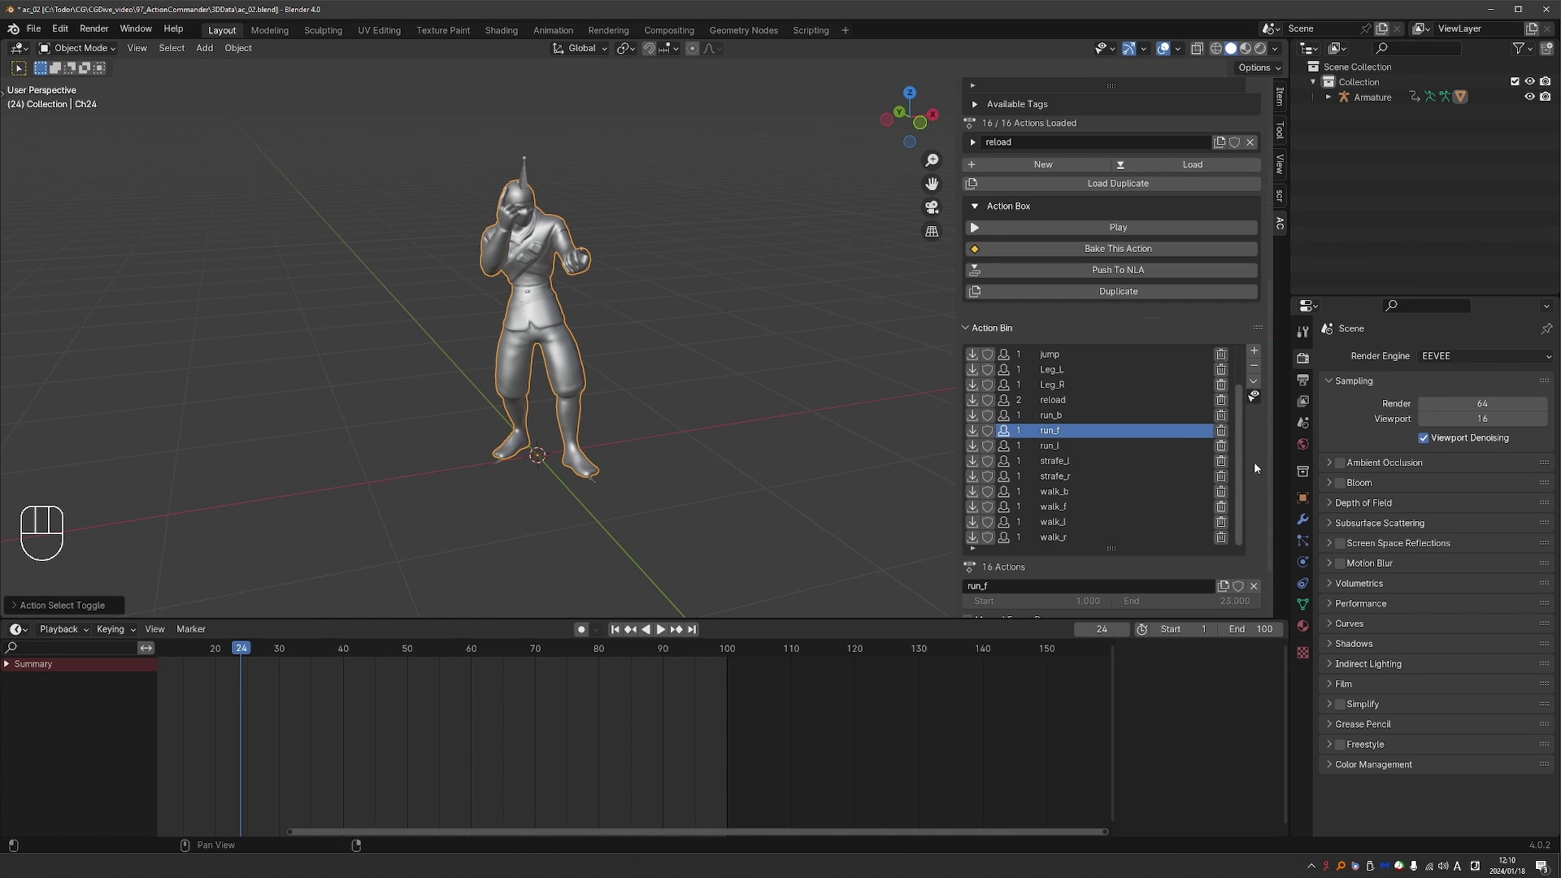
left_click_drag(1259, 385, 1227, 532)
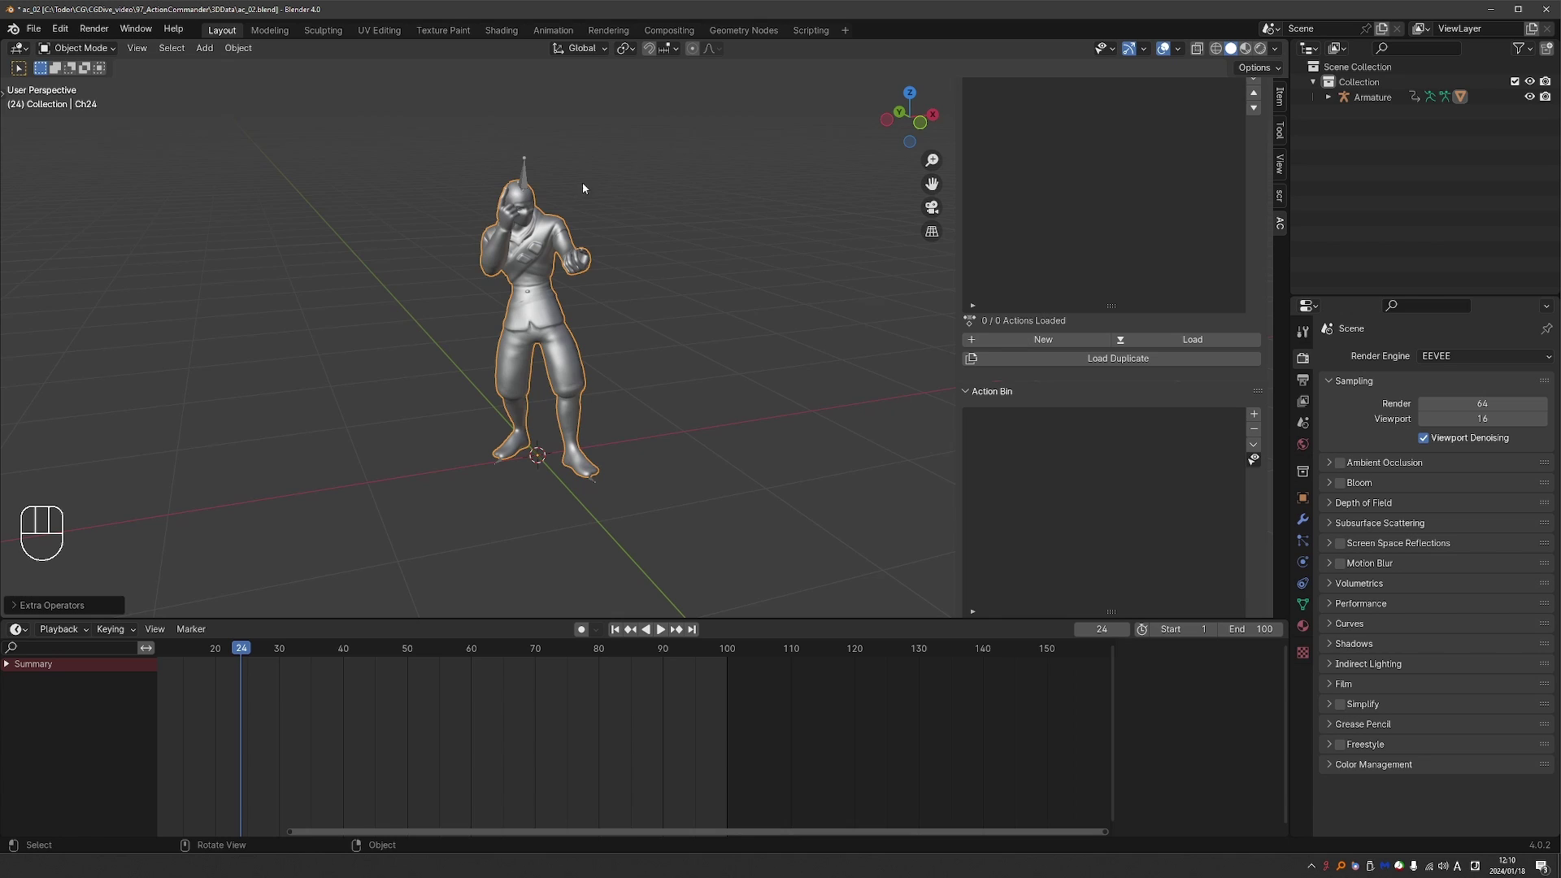
key("Tab")
key("a")
key("alt+r")
key("alt+g")
key("alt+s")
key("Tab")
key("Tab")
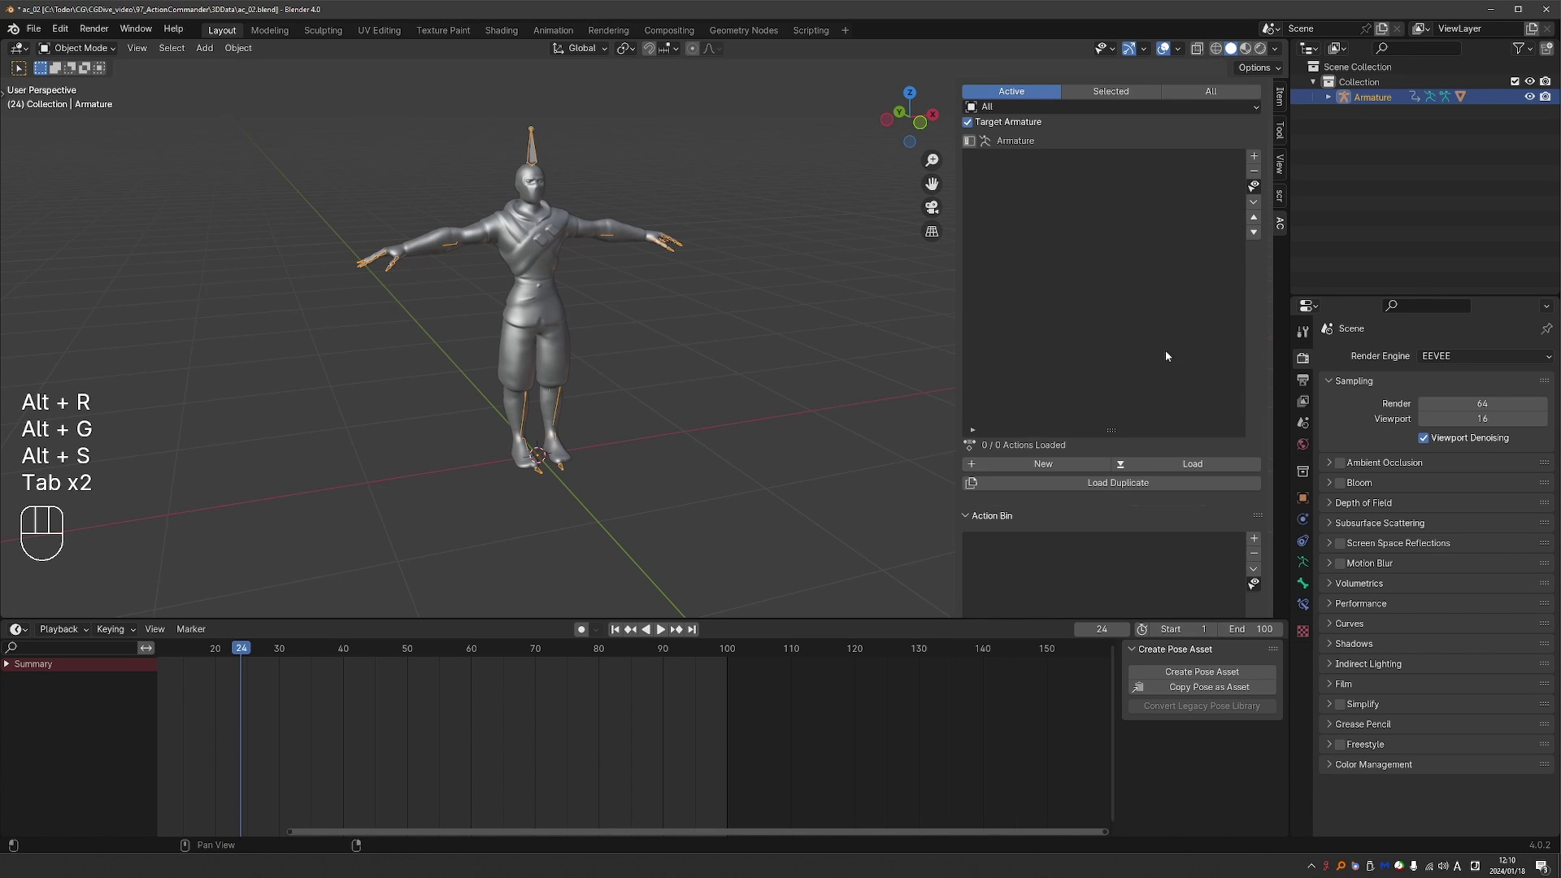
Launch Import And Load FBX Actions from Extra Operators, opening the browser on the 3DData folder
left_click_drag(1253, 208, 1217, 261)
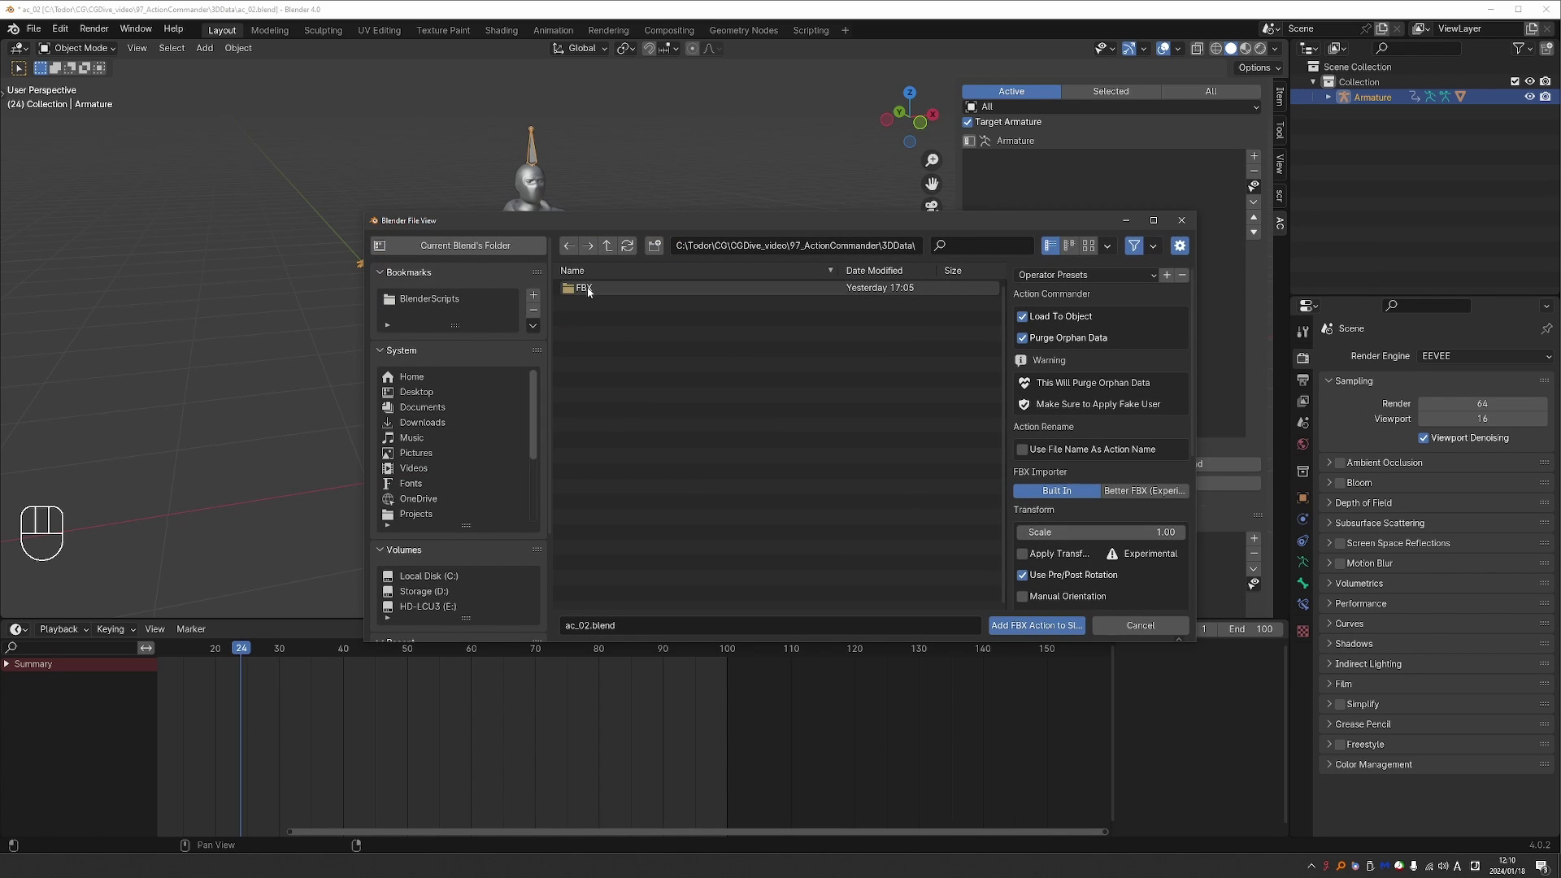
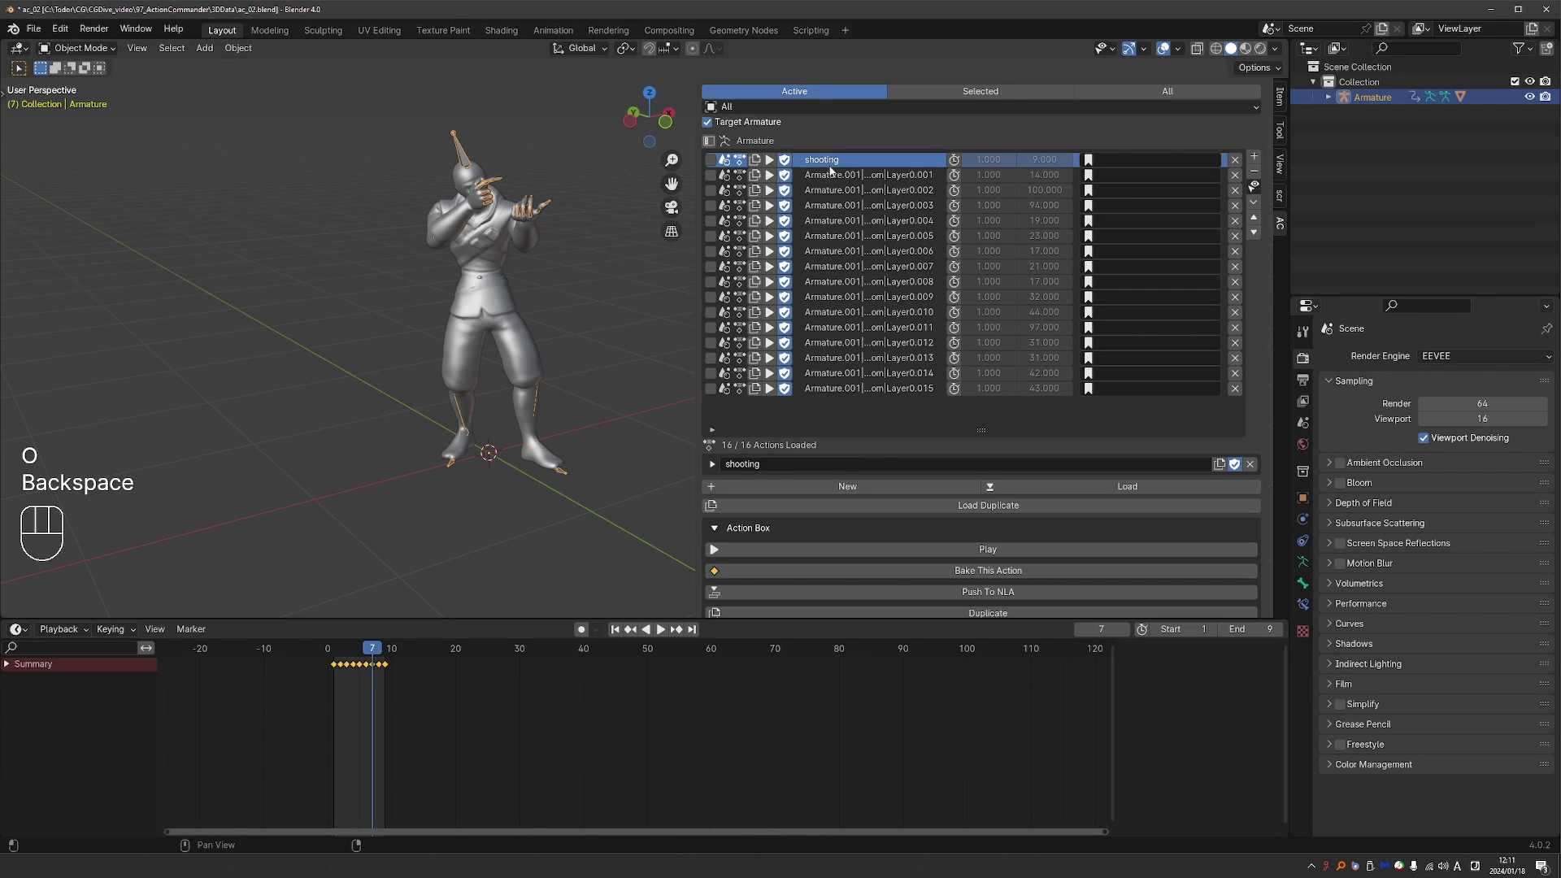
Play back the selected imported action, then head to Edit > Preferences for the add-on
key("space")
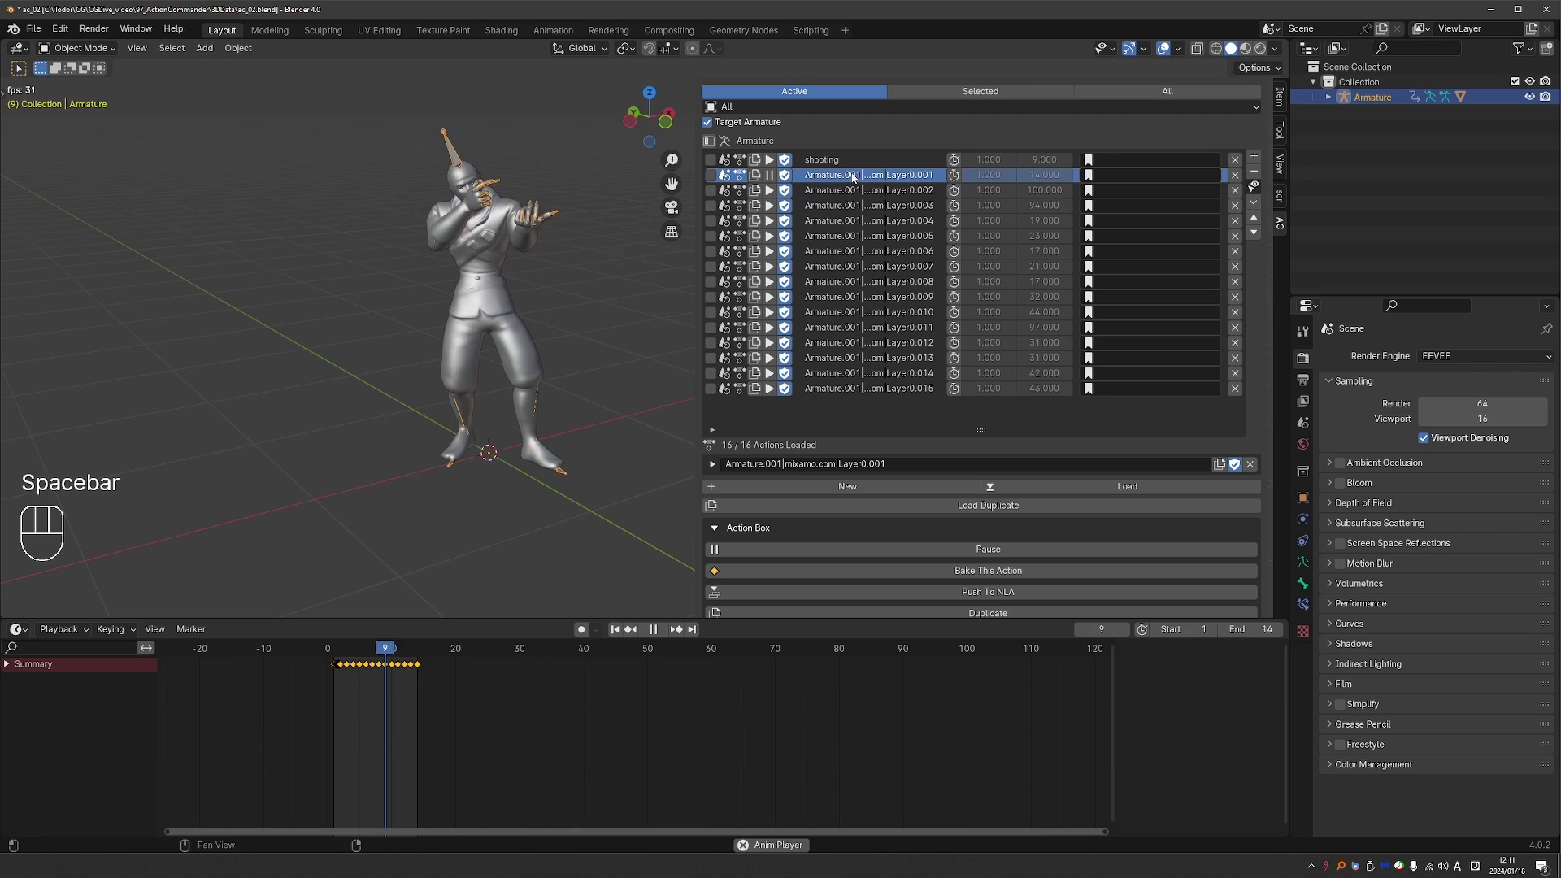
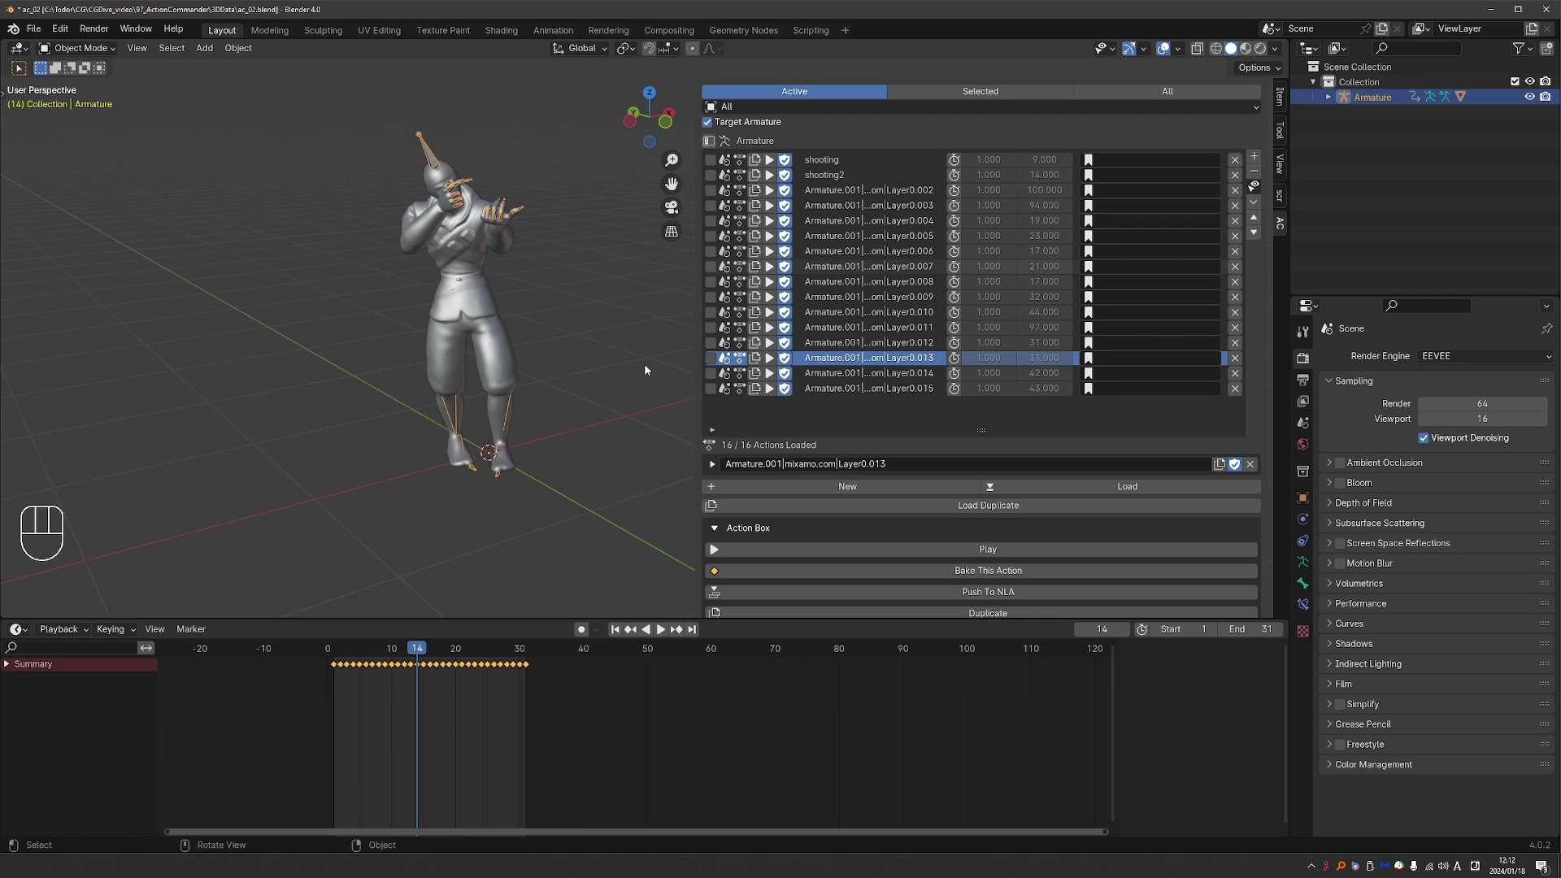
left_click(61, 37)
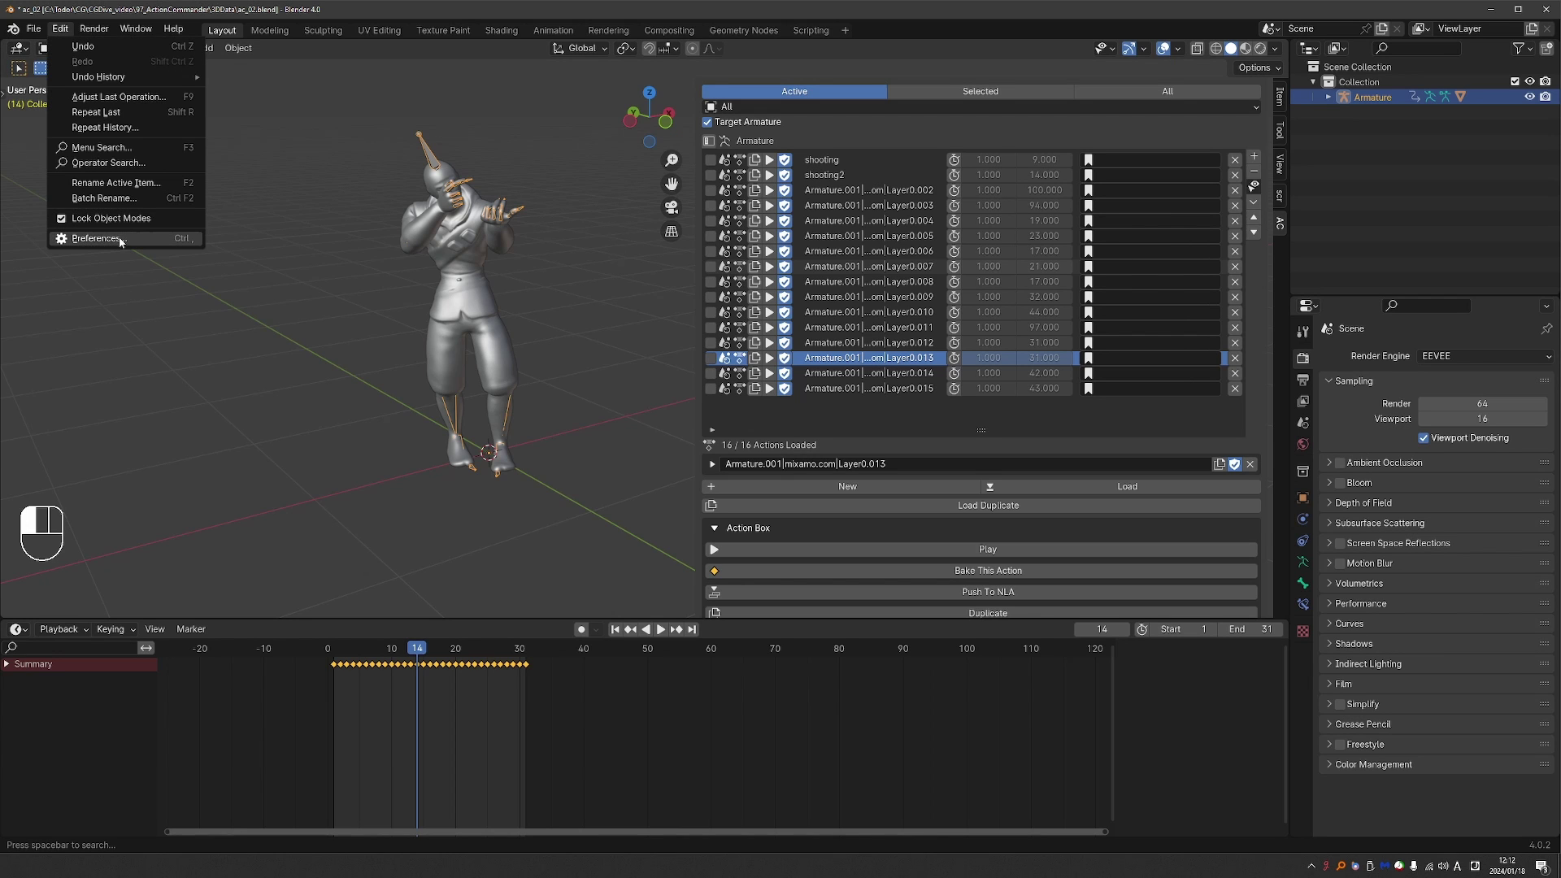